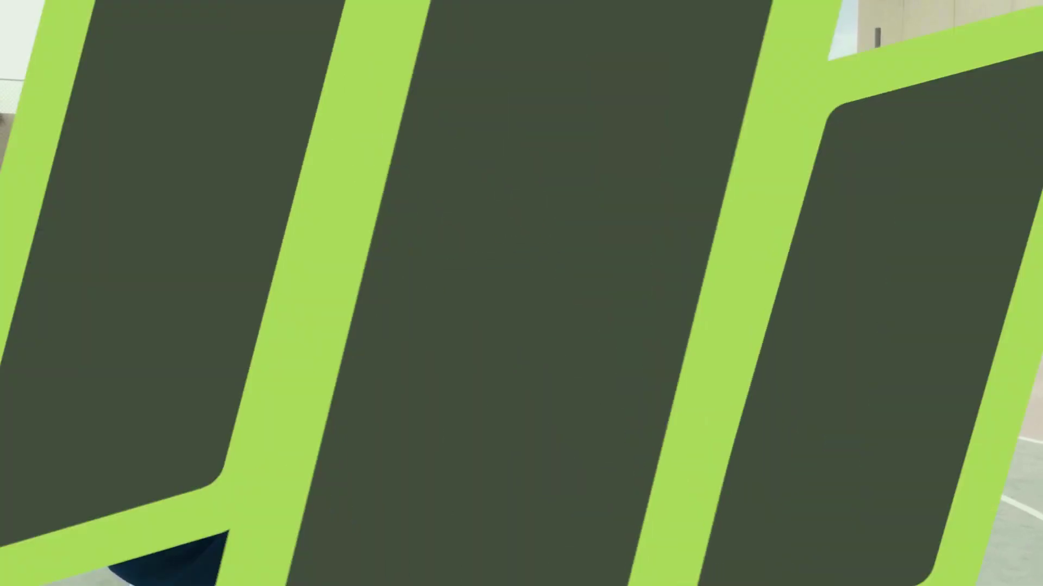
Close the layer actions list and orbit around the finished boombox and its speaker grilles
{"action": "right_click", "coordinate": [491, 339]}
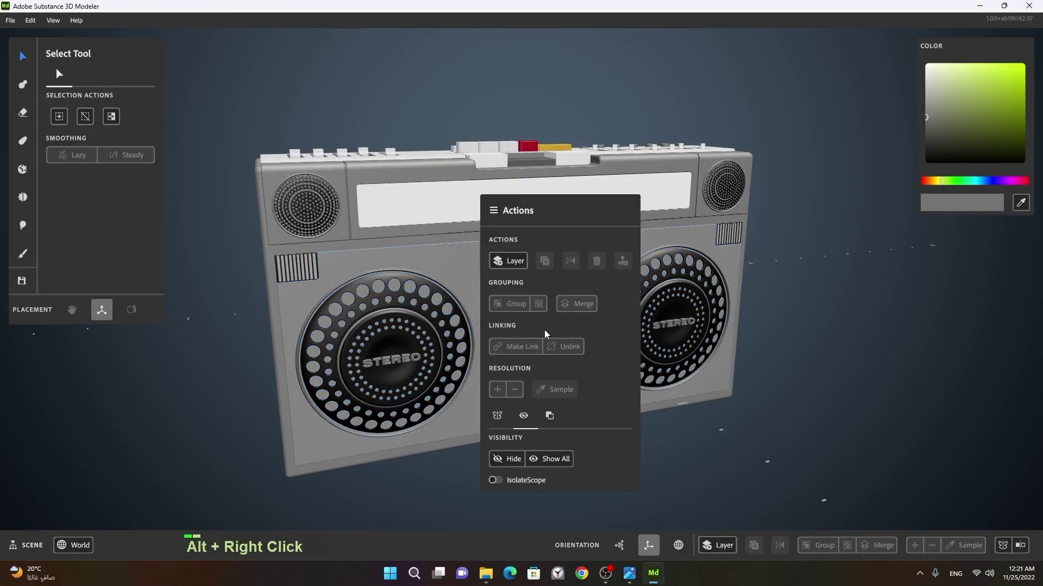
{"action": "left_click", "coordinate": [532, 341]}
{"action": "middle_click", "coordinate": [541, 339]}
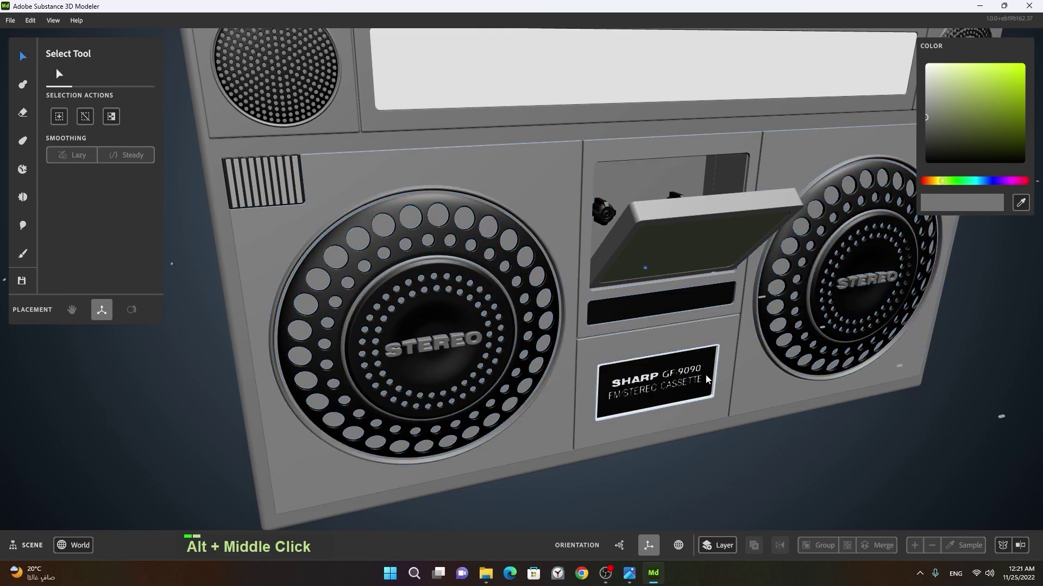
{"action": "right_click", "coordinate": [727, 371]}
{"action": "middle_click", "coordinate": [676, 370]}
{"action": "left_click", "coordinate": [637, 369]}
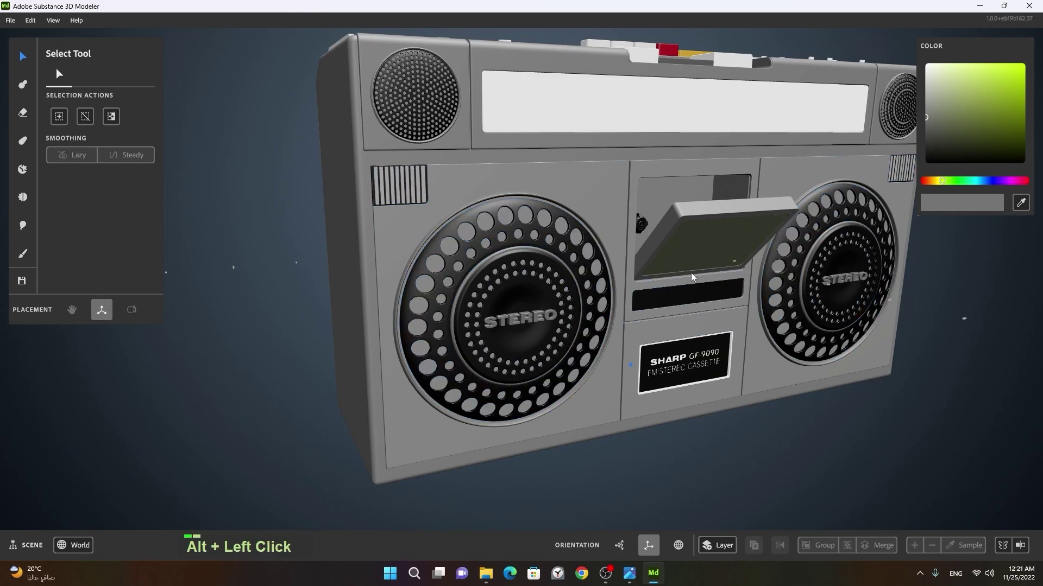
{"action": "right_click", "coordinate": [658, 345]}
{"action": "middle_click", "coordinate": [732, 316]}
{"action": "left_click", "coordinate": [600, 310]}
Zoom in to inspect the open cassette door and the SHARP label up close
{"action": "right_click", "coordinate": [567, 252]}
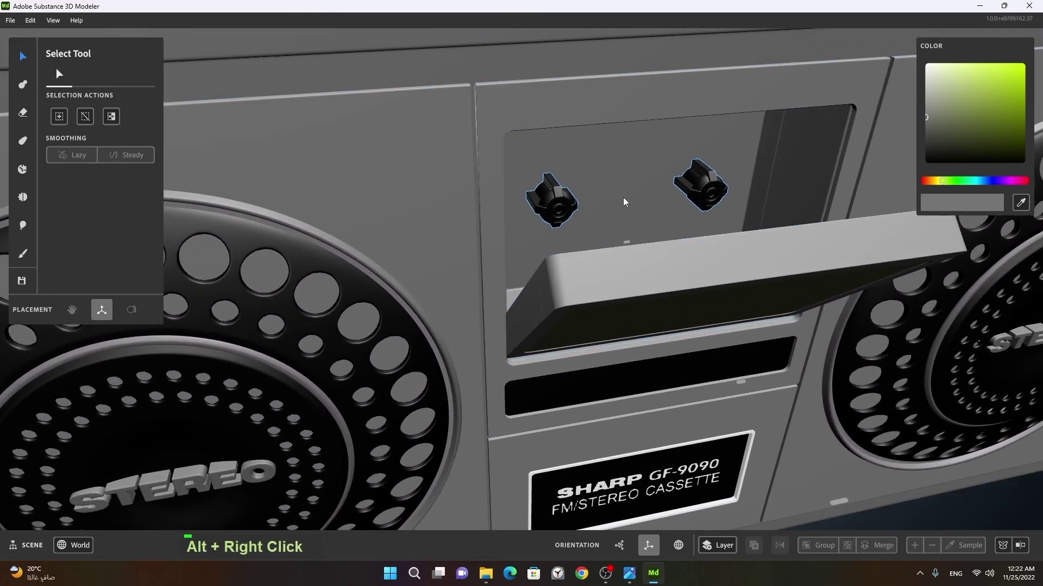
{"action": "right_click", "coordinate": [778, 233]}
{"action": "left_click", "coordinate": [664, 264]}
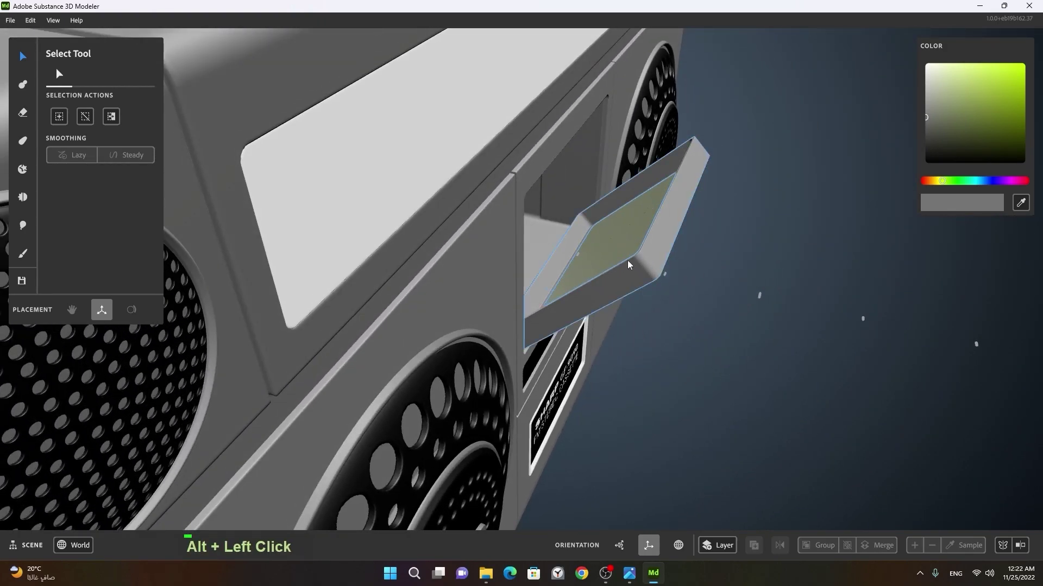
{"action": "left_click", "coordinate": [726, 294]}
{"action": "right_click", "coordinate": [748, 284]}
{"action": "middle_click", "coordinate": [761, 315]}
{"action": "left_click", "coordinate": [661, 282]}
{"action": "right_click", "coordinate": [559, 408]}
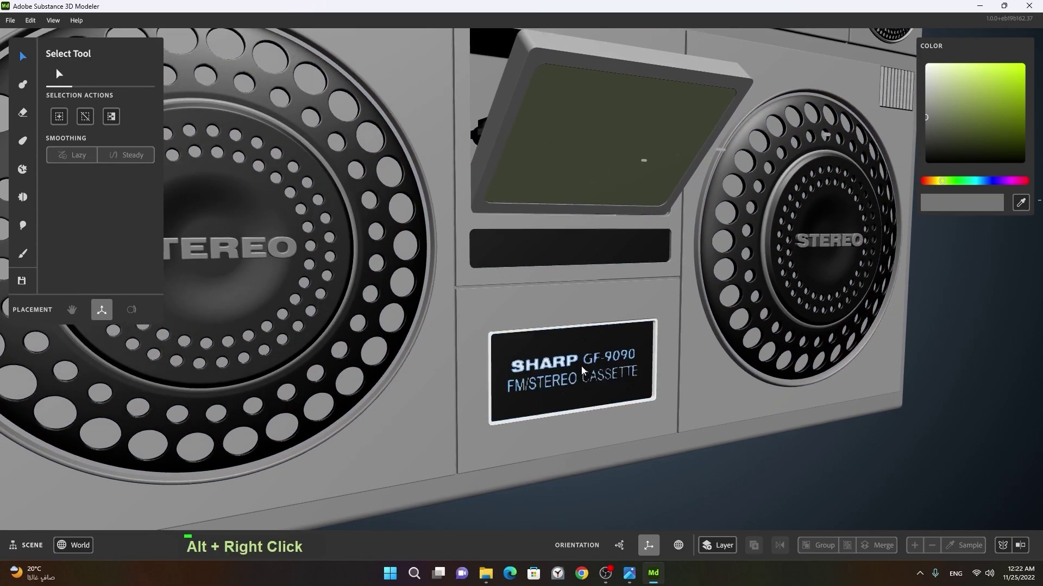
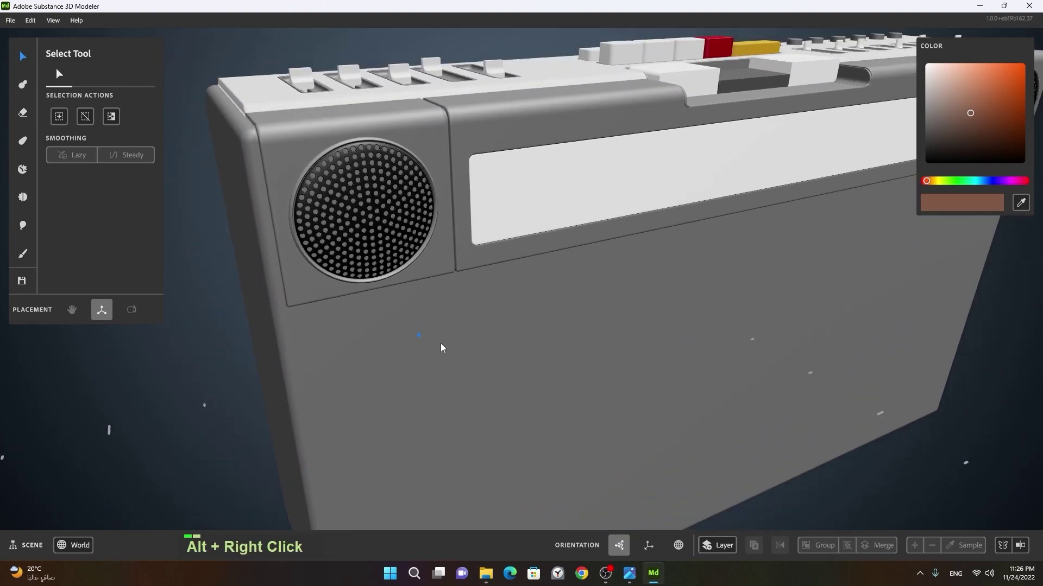
Pick black, place a large Clay sphere beside the boombox and put it on a new layer
{"action": "middle_click", "coordinate": [669, 357]}
{"action": "right_click", "coordinate": [670, 314]}
{"action": "left_click", "coordinate": [646, 327]}
{"action": "right_click", "coordinate": [643, 317]}
{"action": "middle_click", "coordinate": [696, 334]}
{"action": "left_click", "coordinate": [585, 322]}
{"action": "right_click", "coordinate": [672, 340]}
{"action": "middle_click", "coordinate": [650, 350]}
{"action": "left_click", "coordinate": [608, 348]}
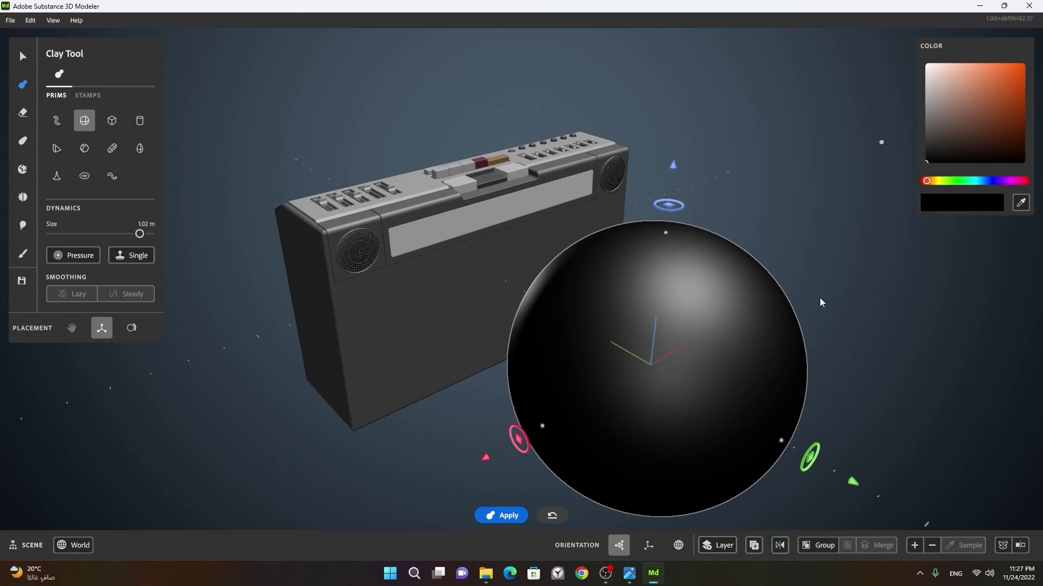
Squash the black sphere with its vertical scale handle into a wide, flat disc
{"action": "left_click", "coordinate": [813, 308]}
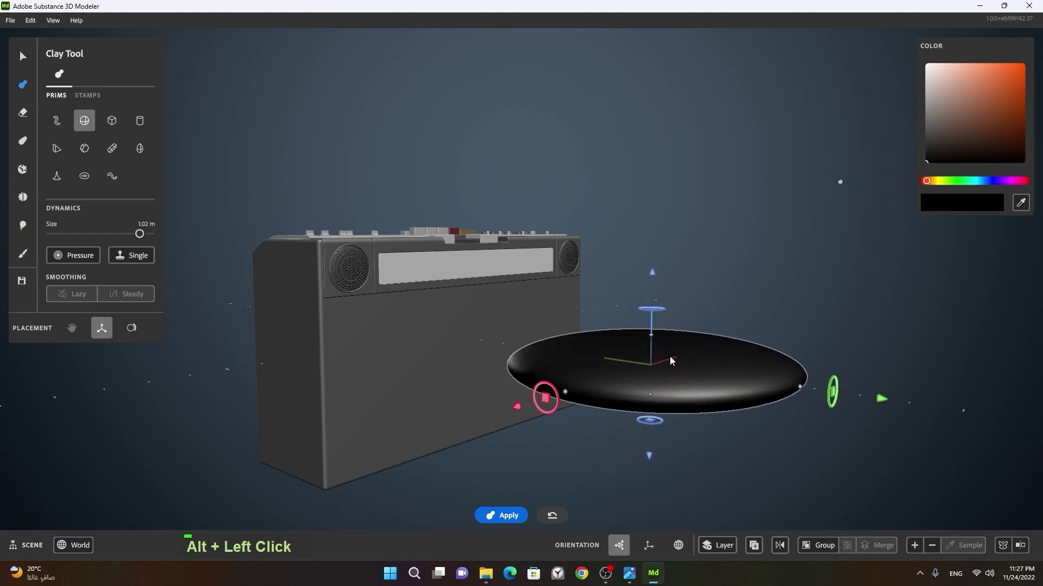
{"action": "left_click", "coordinate": [679, 375]}
{"action": "right_click", "coordinate": [716, 355]}
{"action": "left_click", "coordinate": [749, 368]}
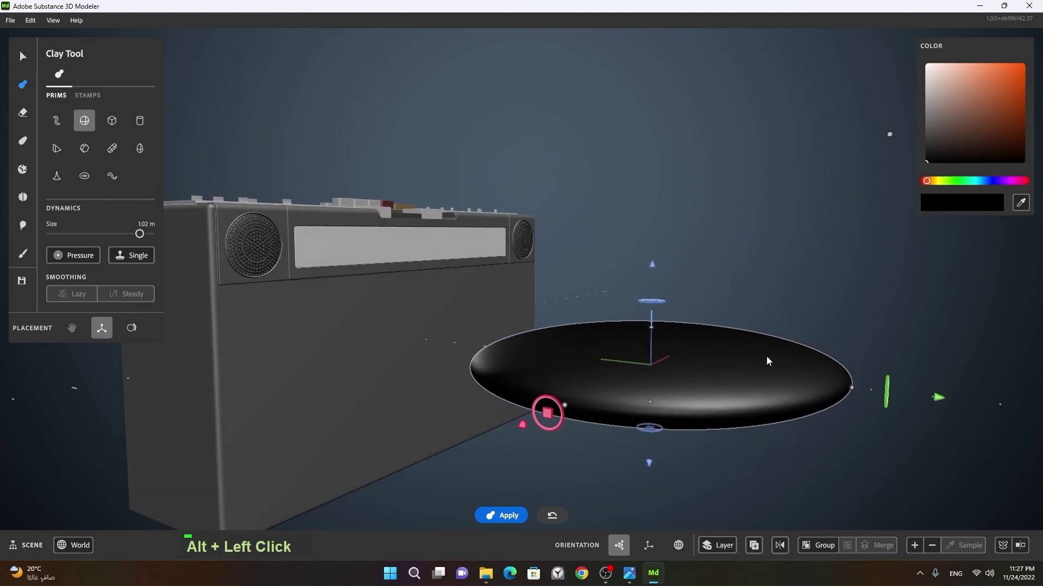
Switch to erasing material and make the erasing shape a box
{"action": "key", "text": "space"}
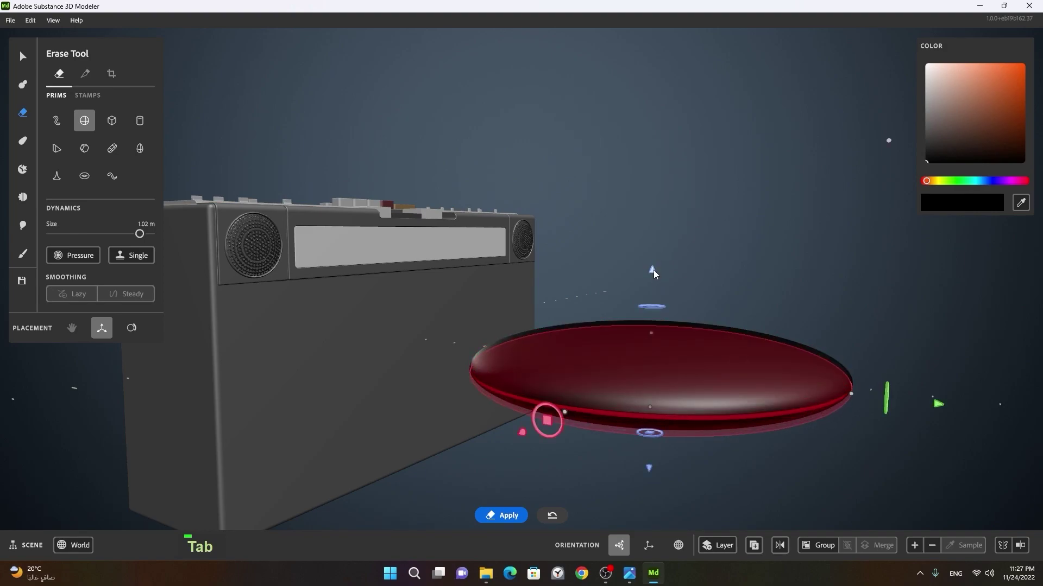
{"action": "left_click", "coordinate": [653, 385]}
{"action": "right_click", "coordinate": [633, 387]}
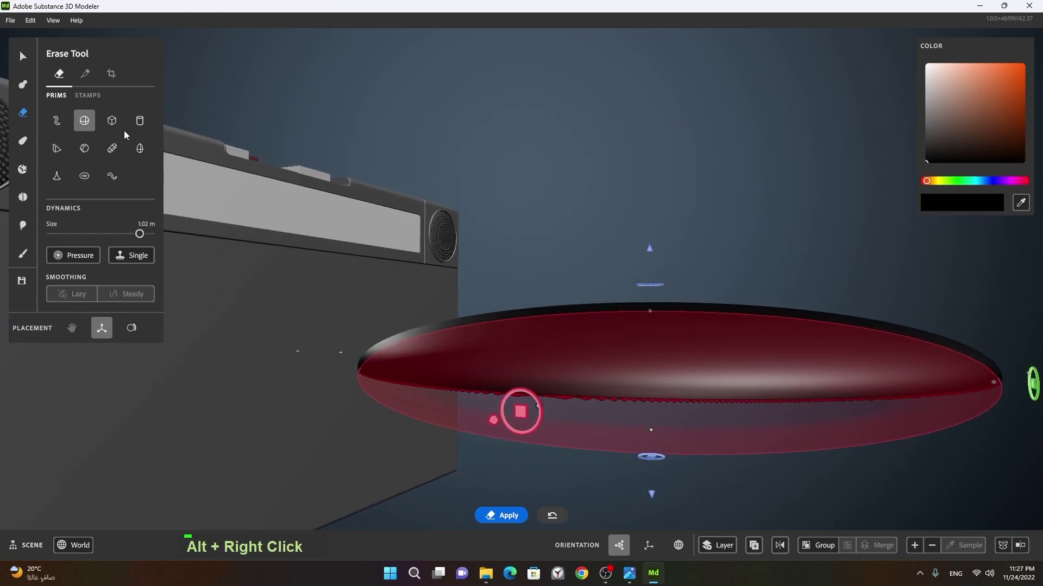
{"action": "right_click", "coordinate": [709, 317]}
{"action": "left_click", "coordinate": [640, 340]}
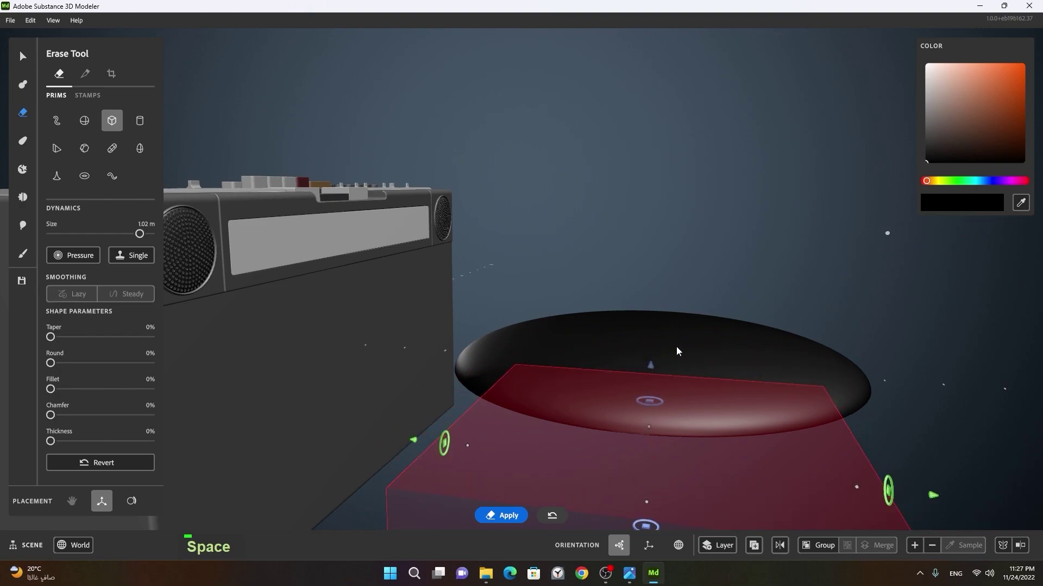
Position and scale the box eraser over the centre of the black disc
{"action": "left_click", "coordinate": [788, 299]}
{"action": "right_click", "coordinate": [777, 310]}
{"action": "left_click", "coordinate": [732, 324]}
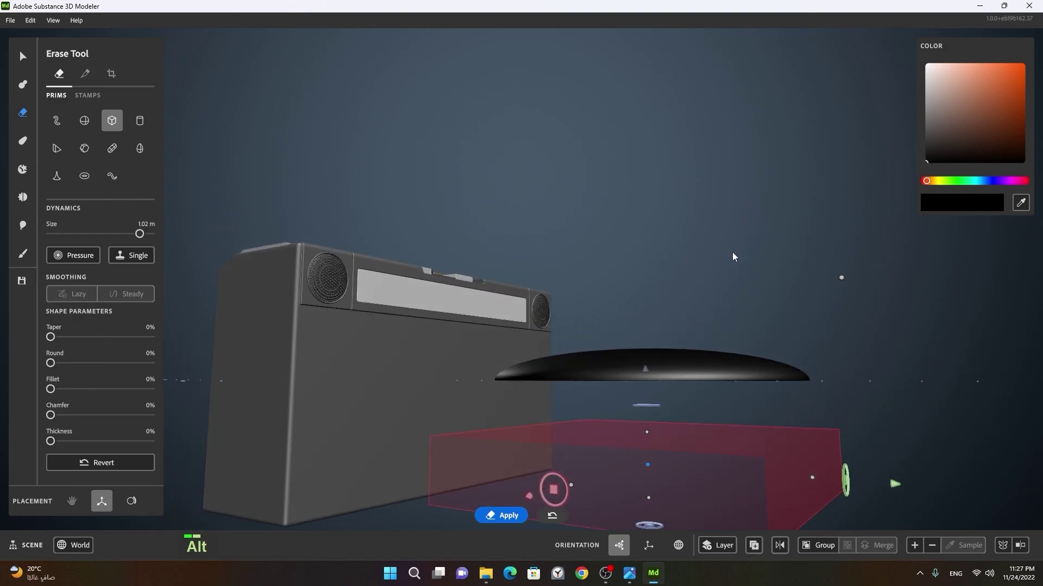
{"action": "right_click", "coordinate": [716, 295]}
{"action": "left_click", "coordinate": [741, 304]}
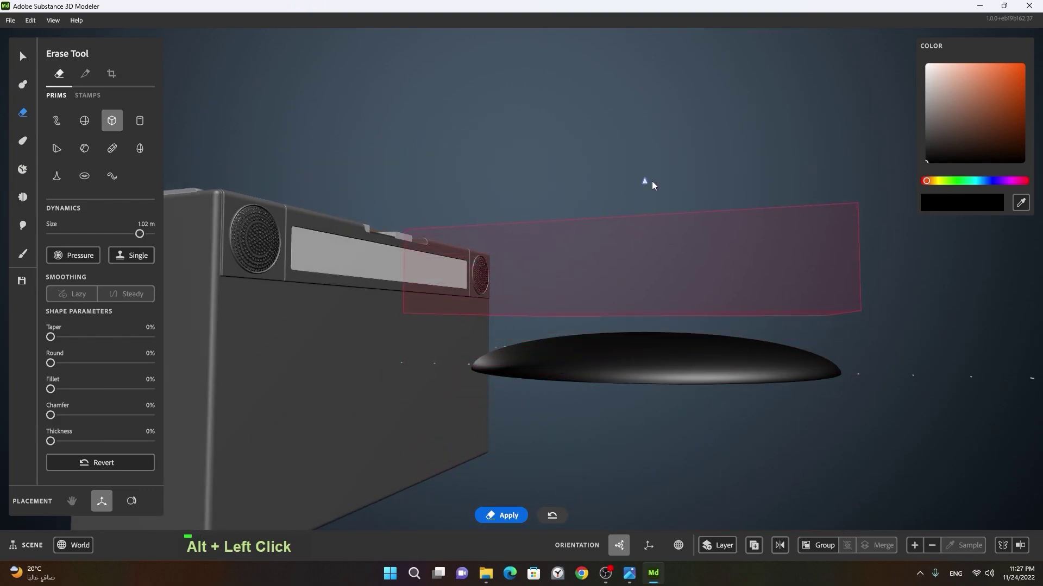
{"action": "right_click", "coordinate": [675, 219]}
{"action": "left_click", "coordinate": [687, 255]}
{"action": "right_click", "coordinate": [687, 283]}
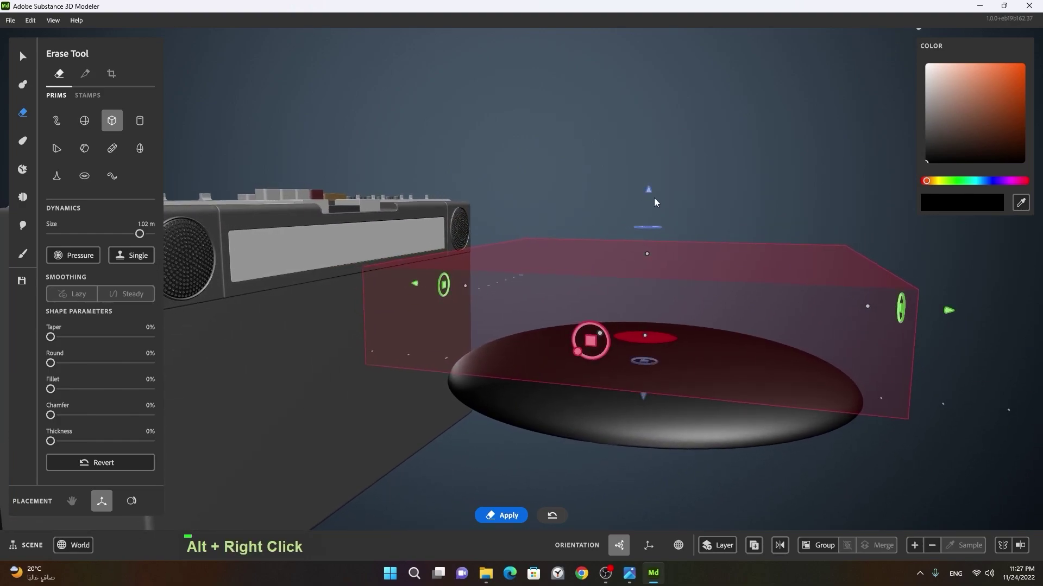
Erase the disc's centre to form a ring, undoing and re-placing the cut once
{"action": "key", "text": "space"}
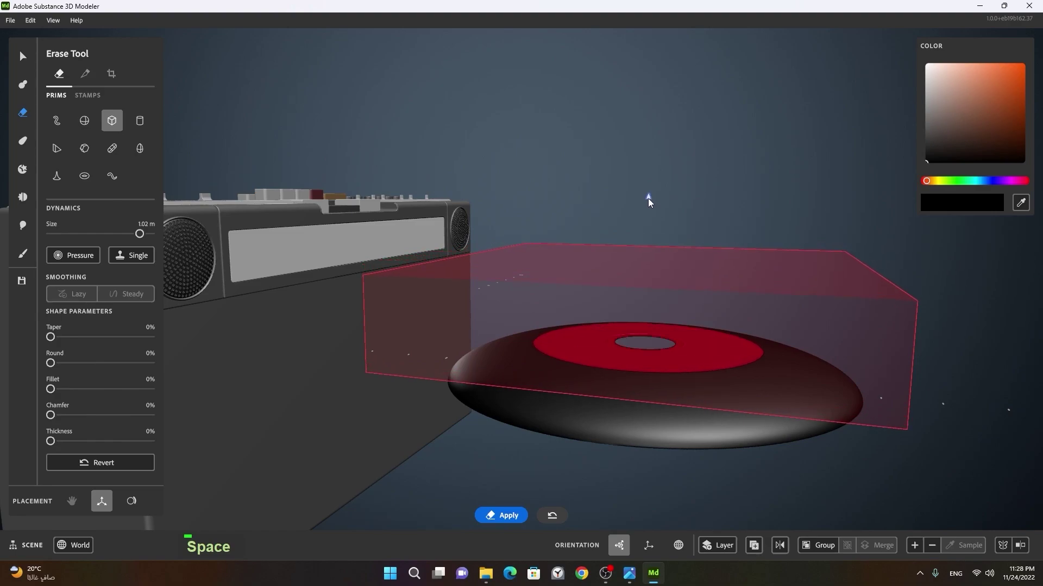
{"action": "left_click", "coordinate": [745, 240]}
{"action": "key", "text": "ctrl+z"}
{"action": "key", "text": "space"}
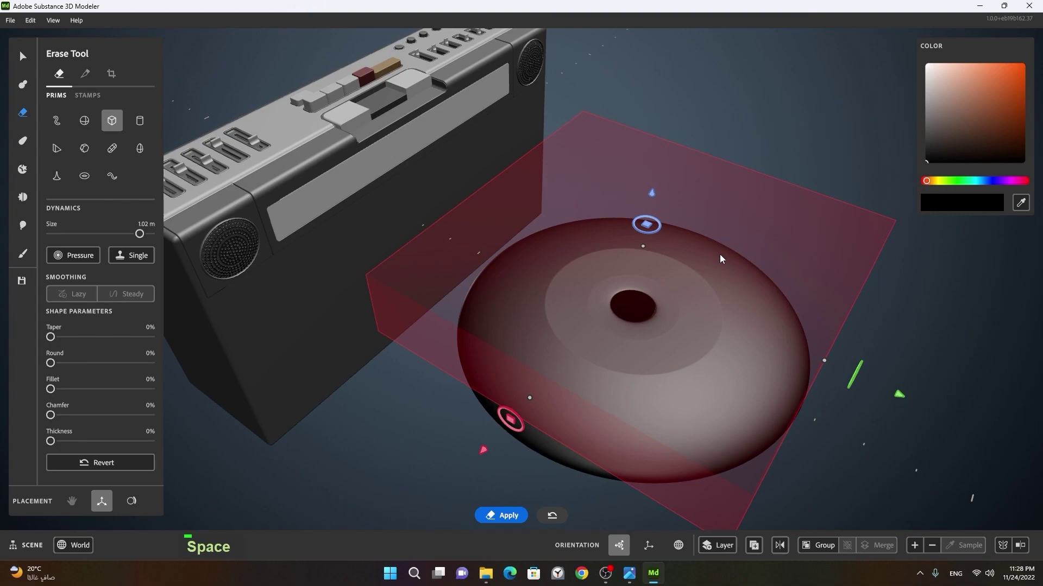
{"action": "left_click", "coordinate": [708, 283]}
{"action": "right_click", "coordinate": [677, 277]}
{"action": "left_click", "coordinate": [674, 292]}
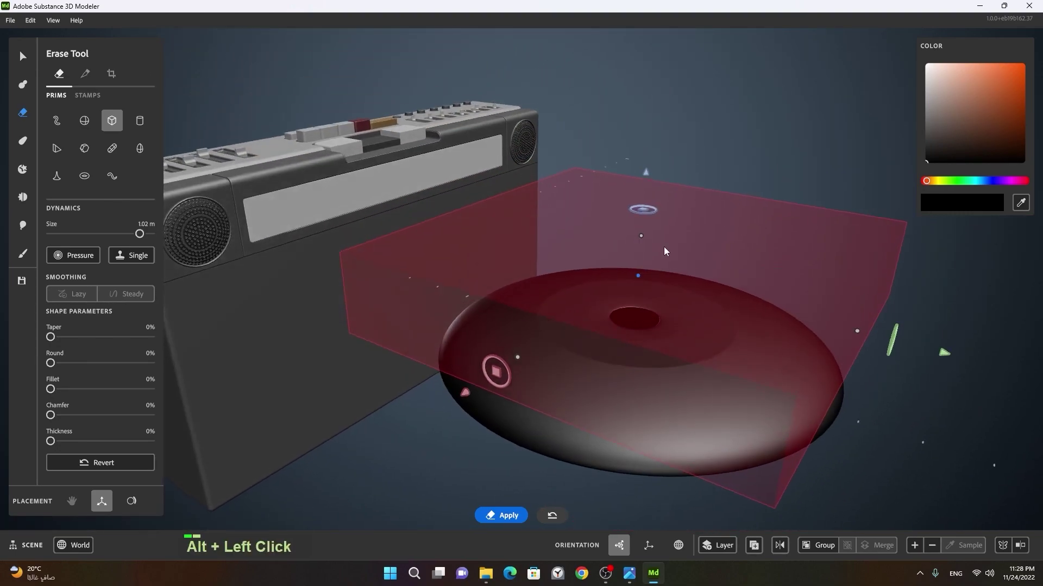
{"action": "right_click", "coordinate": [672, 277]}
{"action": "left_click", "coordinate": [683, 287]}
{"action": "key", "text": "space"}
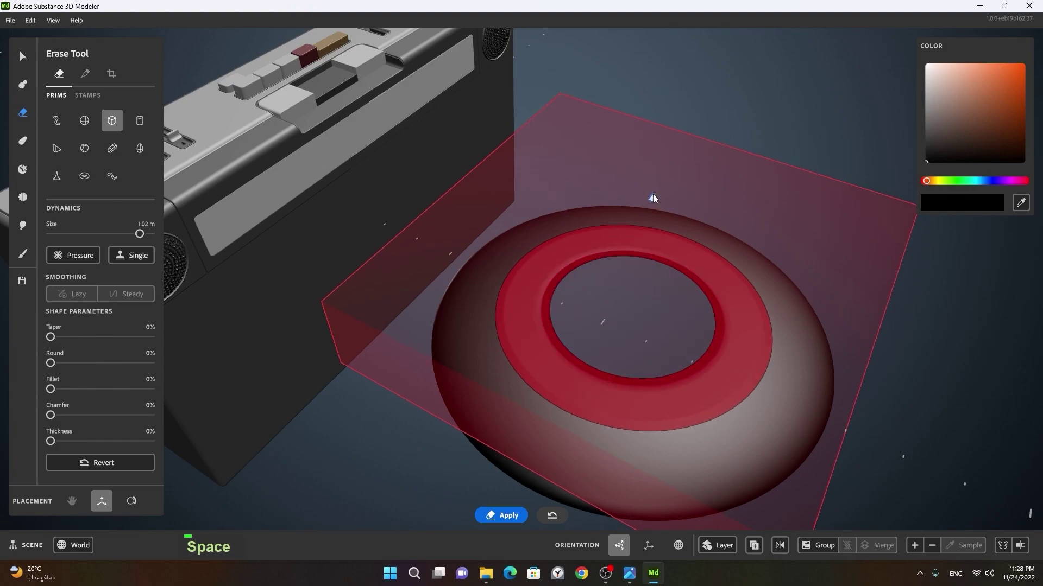
Switch back to adding clay and place a cylinder primitive in the ring's hole
{"action": "left_click", "coordinate": [703, 277]}
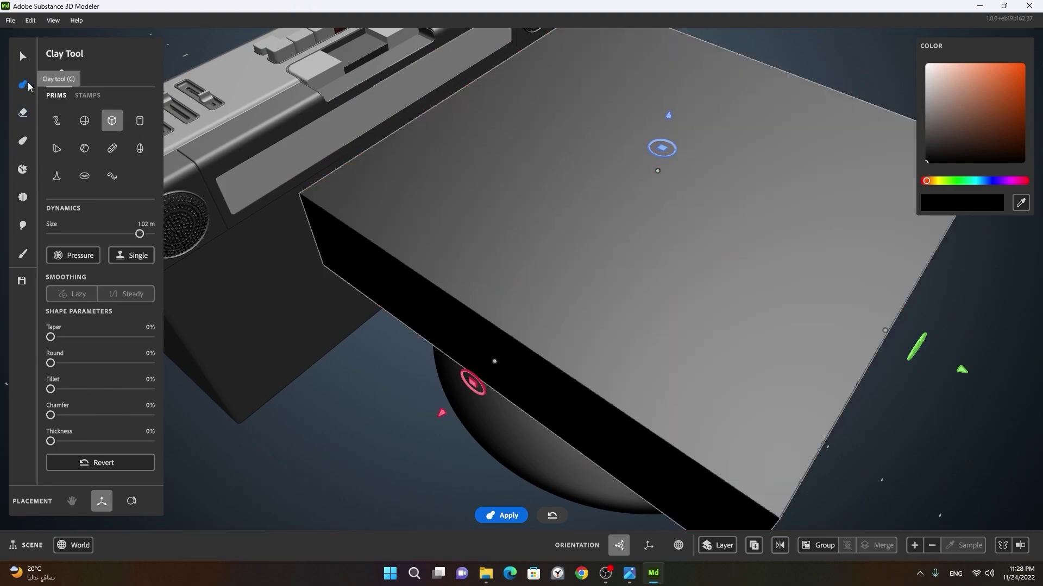
{"action": "right_click", "coordinate": [744, 228]}
{"action": "middle_click", "coordinate": [666, 252]}
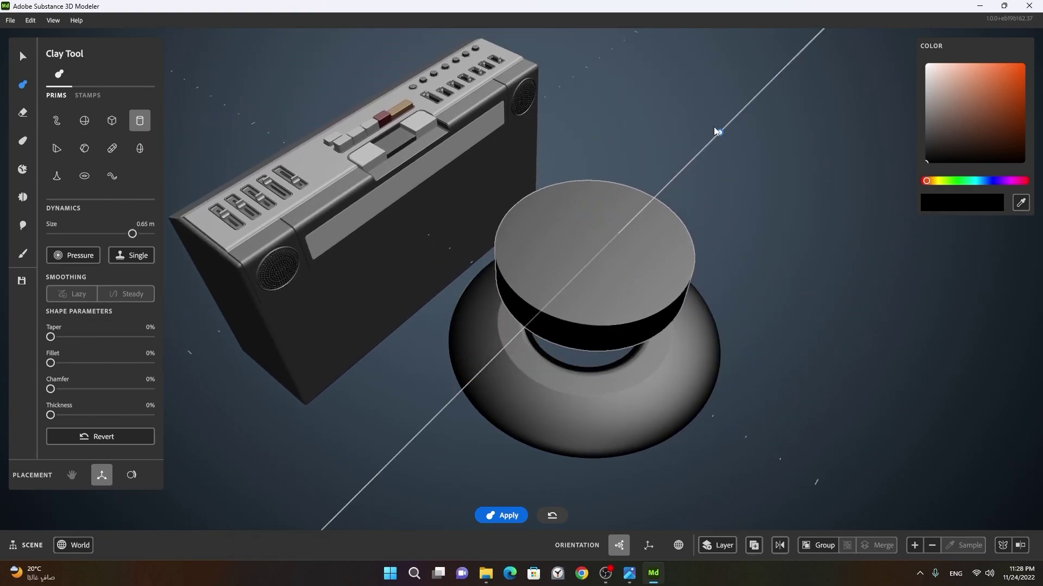
{"action": "left_click", "coordinate": [629, 240]}
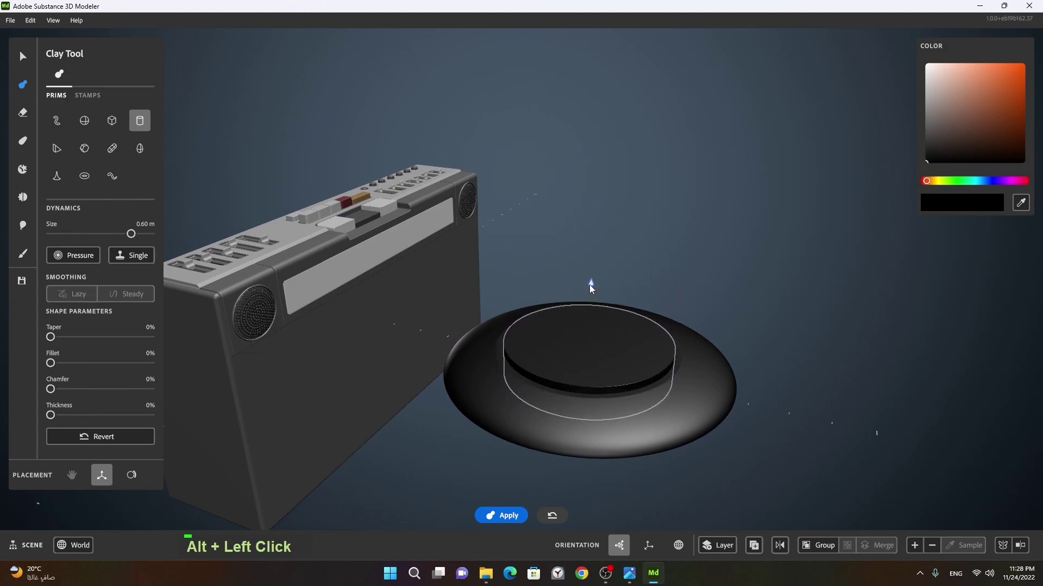
{"action": "right_click", "coordinate": [575, 304]}
{"action": "left_click", "coordinate": [665, 314]}
{"action": "right_click", "coordinate": [643, 320]}
{"action": "left_click", "coordinate": [687, 326]}
{"action": "right_click", "coordinate": [670, 309]}
{"action": "middle_click", "coordinate": [702, 314]}
{"action": "right_click", "coordinate": [642, 297]}
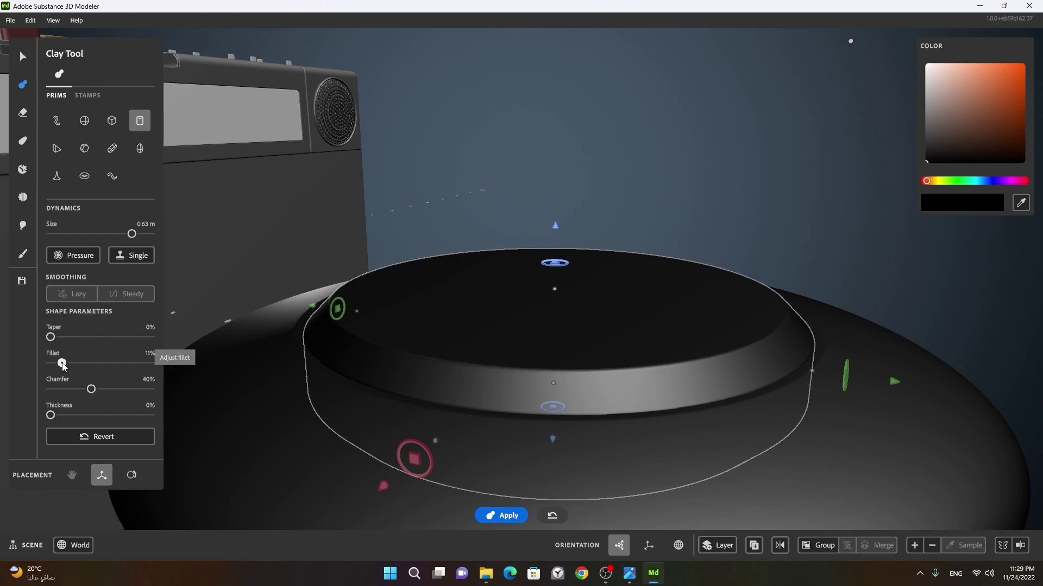
Raise the cylinder's Fillet to 11% and Chamfer to 76% and seat it in the ring
{"action": "right_click", "coordinate": [585, 293]}
{"action": "left_click", "coordinate": [564, 311]}
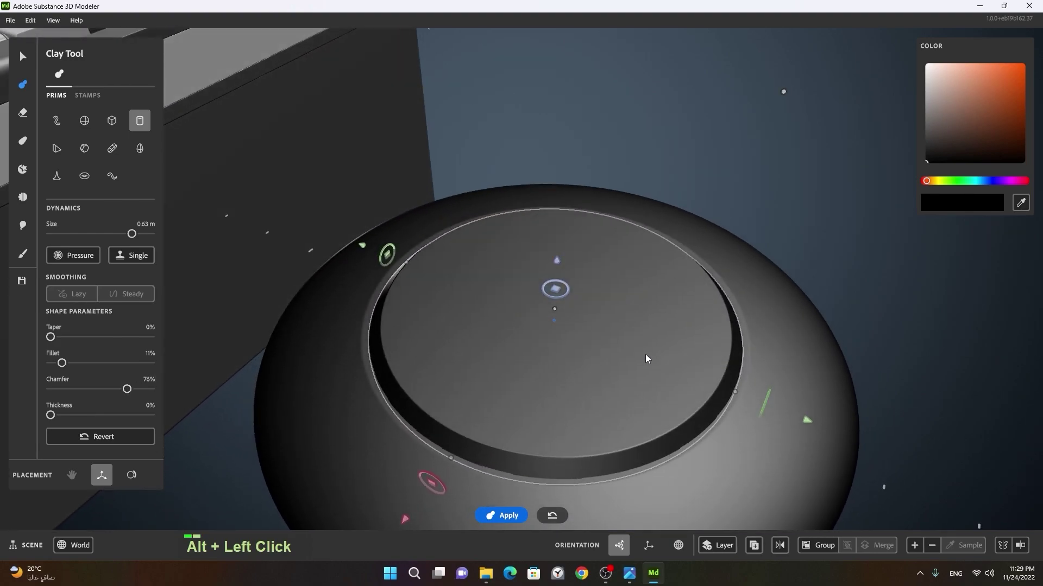
{"action": "right_click", "coordinate": [653, 352]}
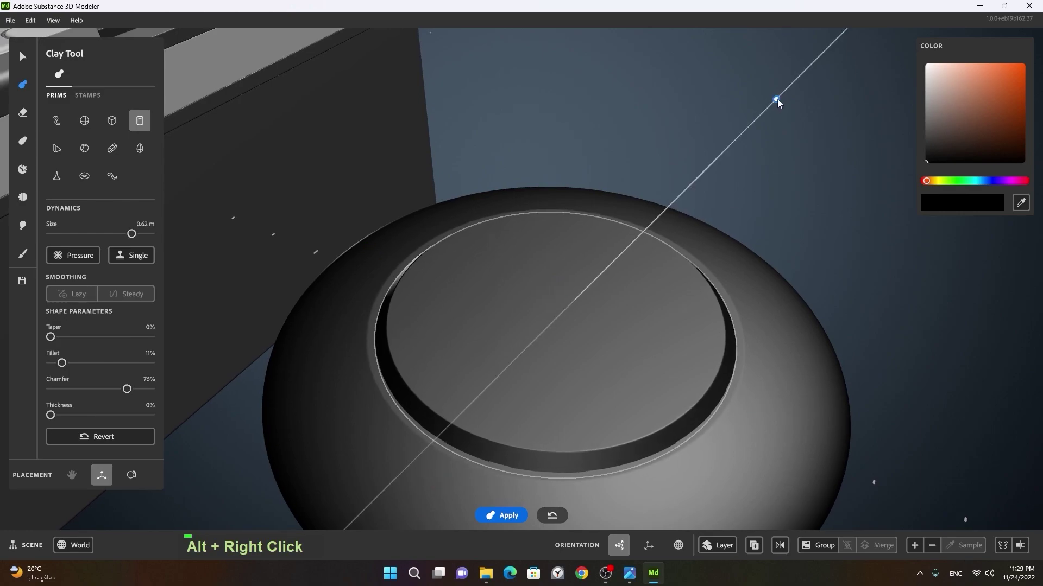
{"action": "left_click", "coordinate": [688, 319]}
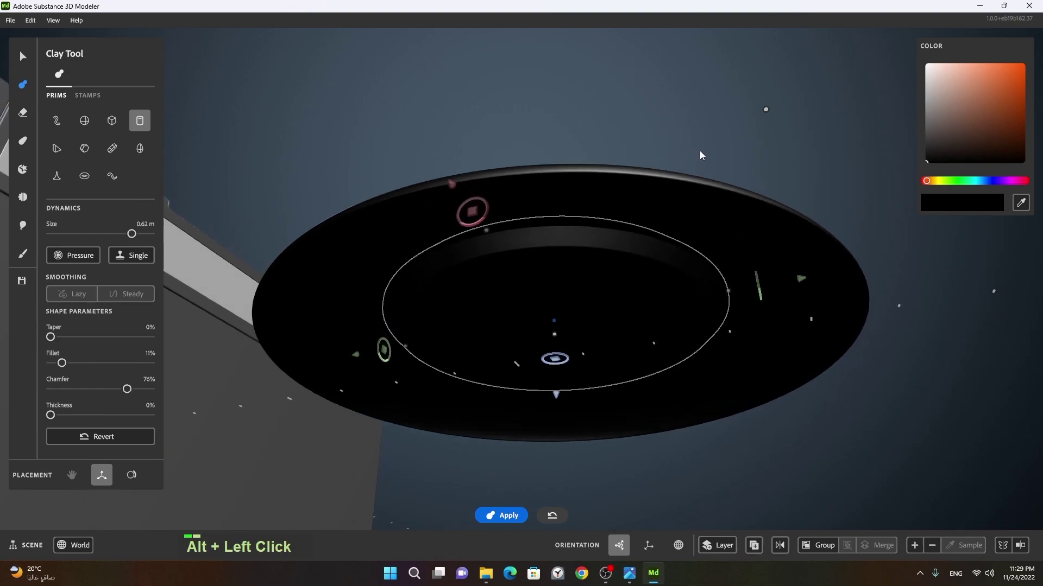
{"action": "middle_click", "coordinate": [696, 257]}
{"action": "left_click", "coordinate": [683, 242]}
{"action": "right_click", "coordinate": [697, 428]}
{"action": "key", "text": "space"}
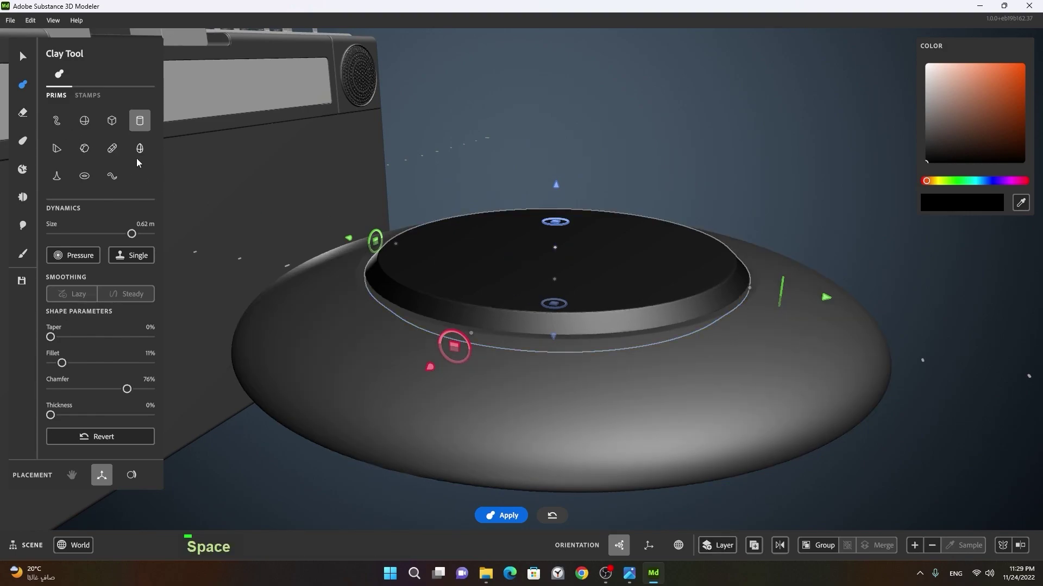
{"action": "key", "text": "Tab"}
Carve a shallow round recess into the disc top with the chamfered cylinder eraser, then return to clay
{"action": "left_click", "coordinate": [574, 248]}
{"action": "right_click", "coordinate": [546, 241]}
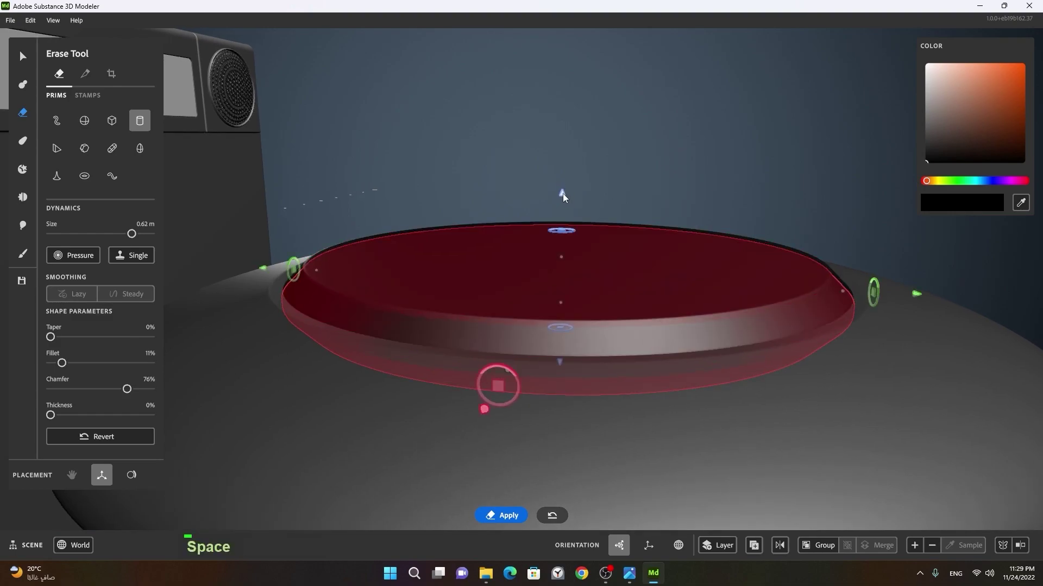
{"action": "key", "text": "space"}
{"action": "right_click", "coordinate": [668, 236]}
{"action": "left_click", "coordinate": [633, 276]}
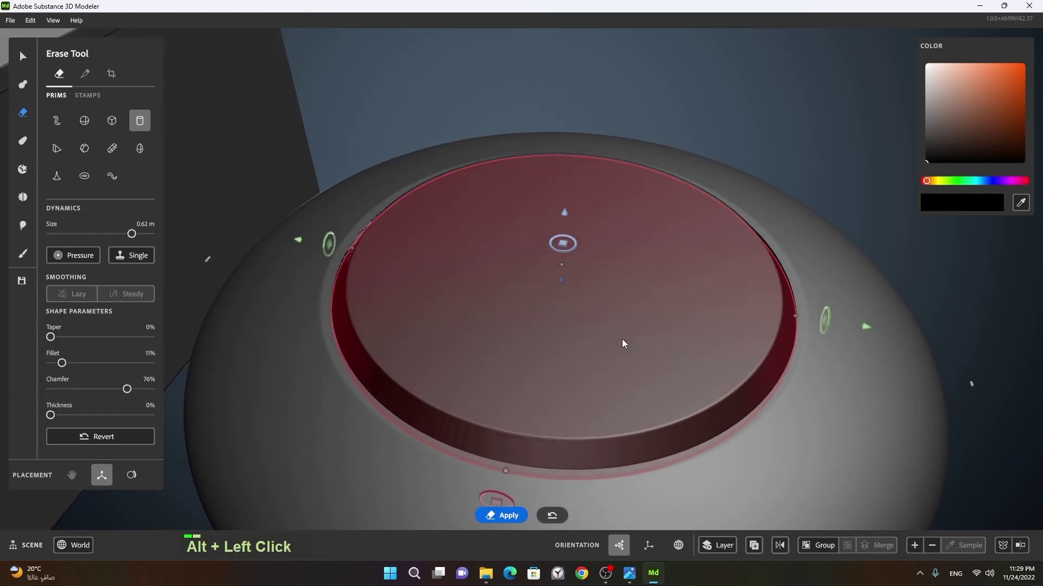
{"action": "key", "text": "ctrl+z"}
{"action": "left_click", "coordinate": [588, 313]}
{"action": "left_click", "coordinate": [564, 206]}
{"action": "left_click", "coordinate": [651, 295]}
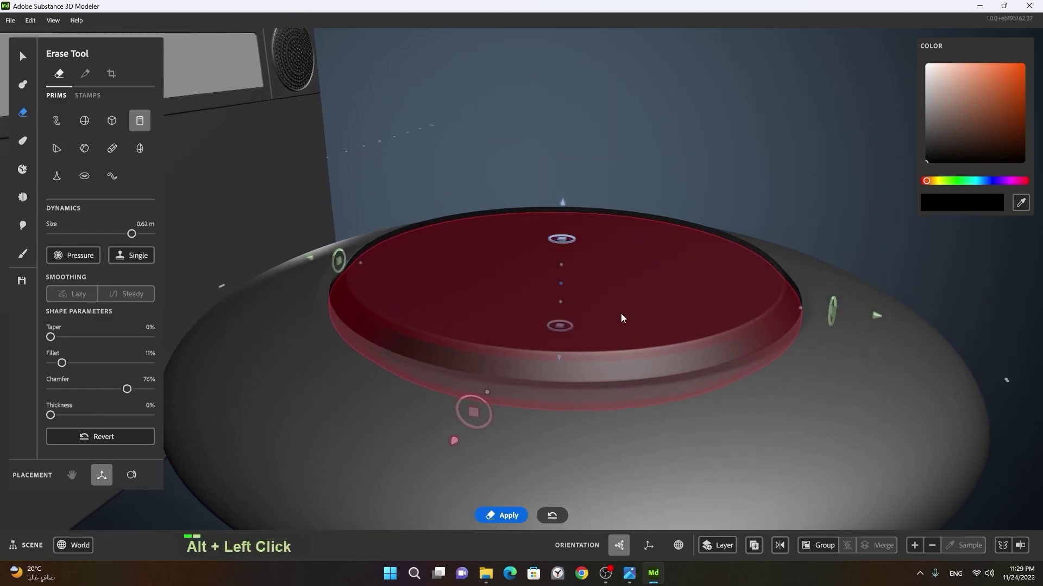
{"action": "right_click", "coordinate": [637, 326]}
Set the clay cylinder to Thickness 5% and Chamfer 57% to make a thin ring
{"action": "left_click", "coordinate": [632, 341]}
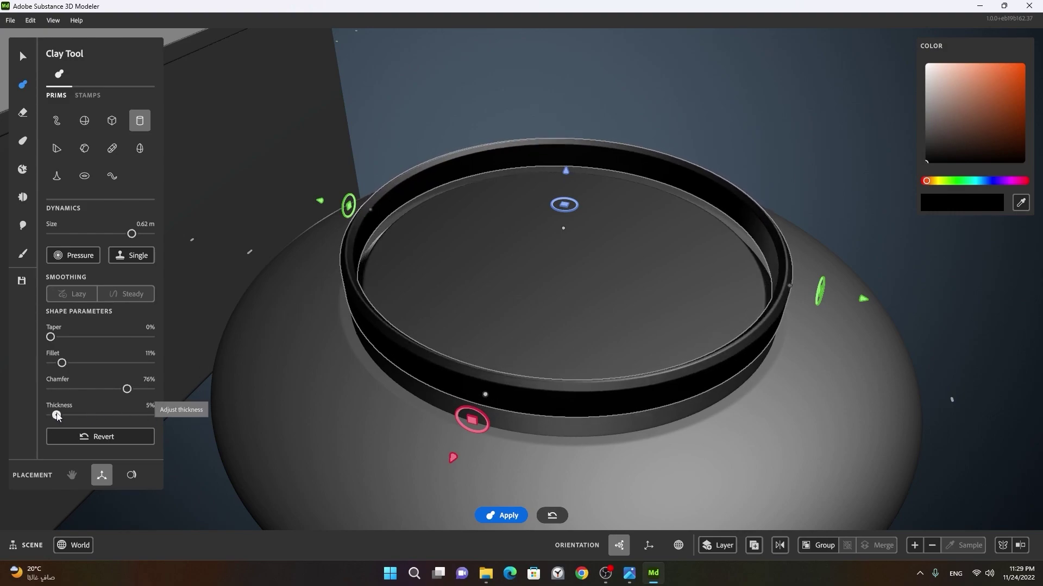
{"action": "left_click", "coordinate": [506, 353]}
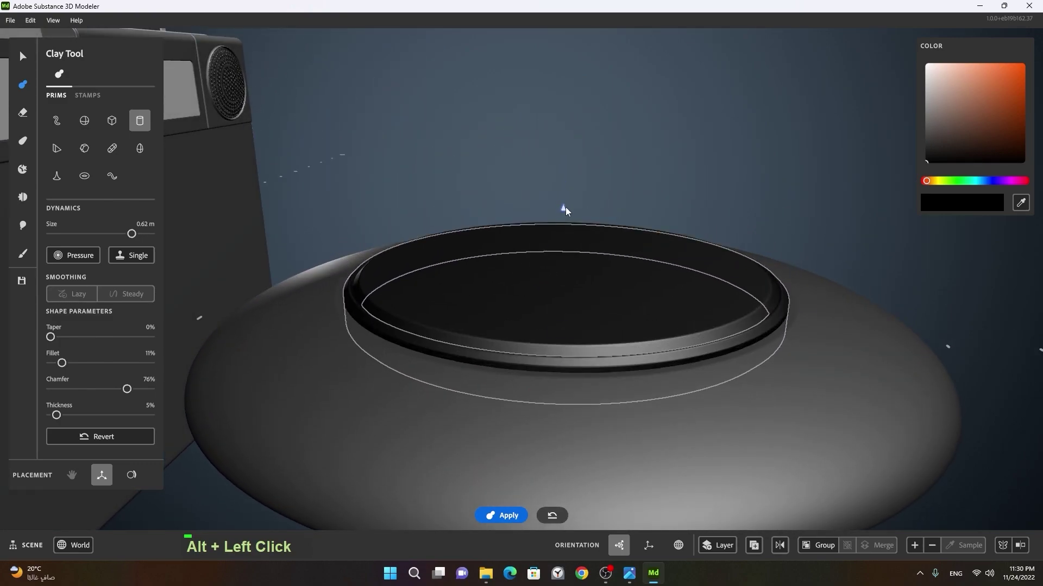
{"action": "right_click", "coordinate": [623, 228]}
{"action": "left_click", "coordinate": [609, 297]}
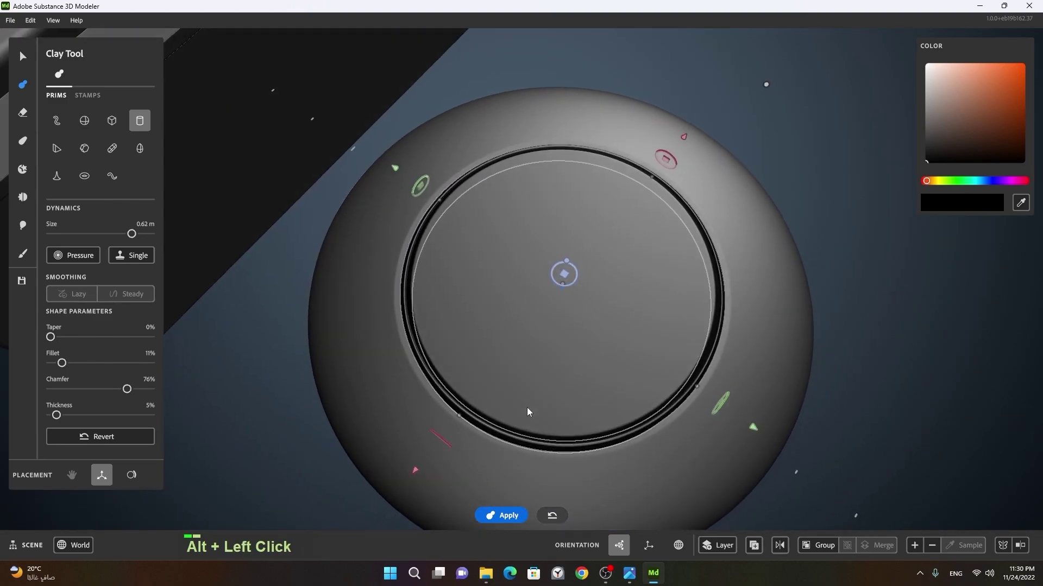
{"action": "right_click", "coordinate": [536, 382]}
{"action": "left_click", "coordinate": [577, 363]}
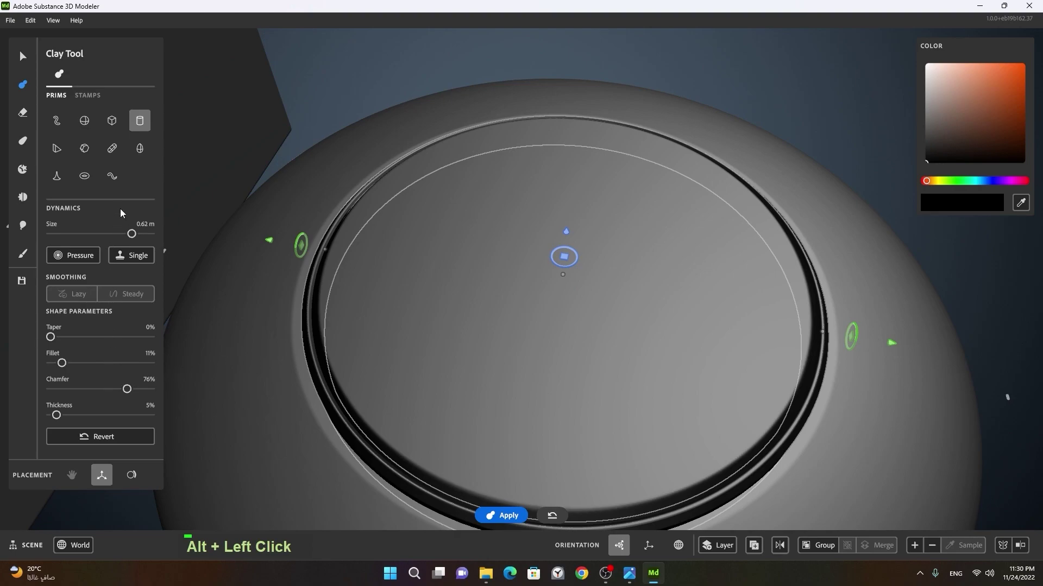
{"action": "left_click", "coordinate": [557, 327]}
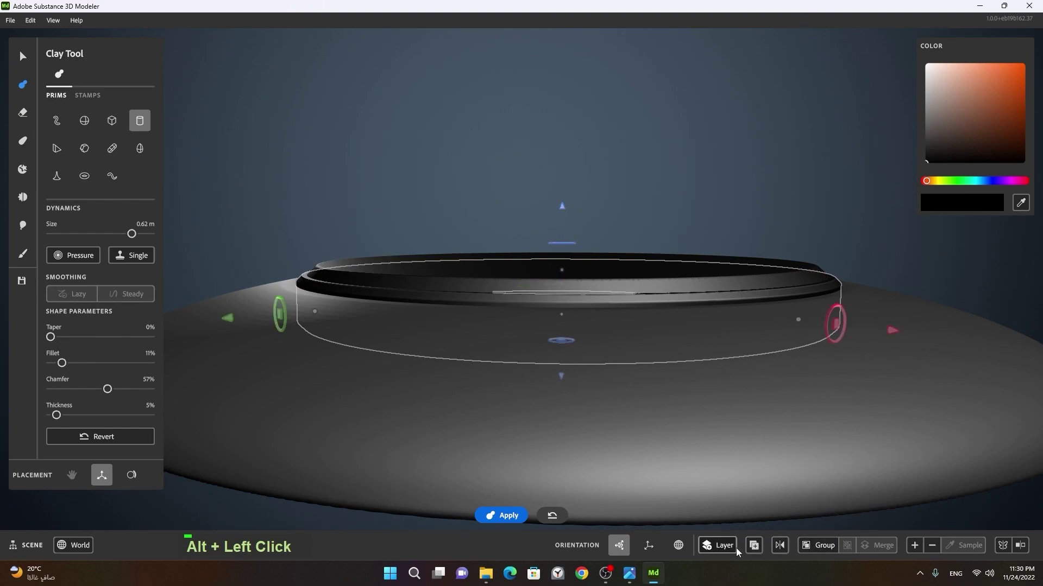
Place the raised rim ring around the edge of the recess, redoing the placement once
{"action": "key", "text": "space"}
{"action": "right_click", "coordinate": [813, 249]}
{"action": "left_click", "coordinate": [714, 296]}
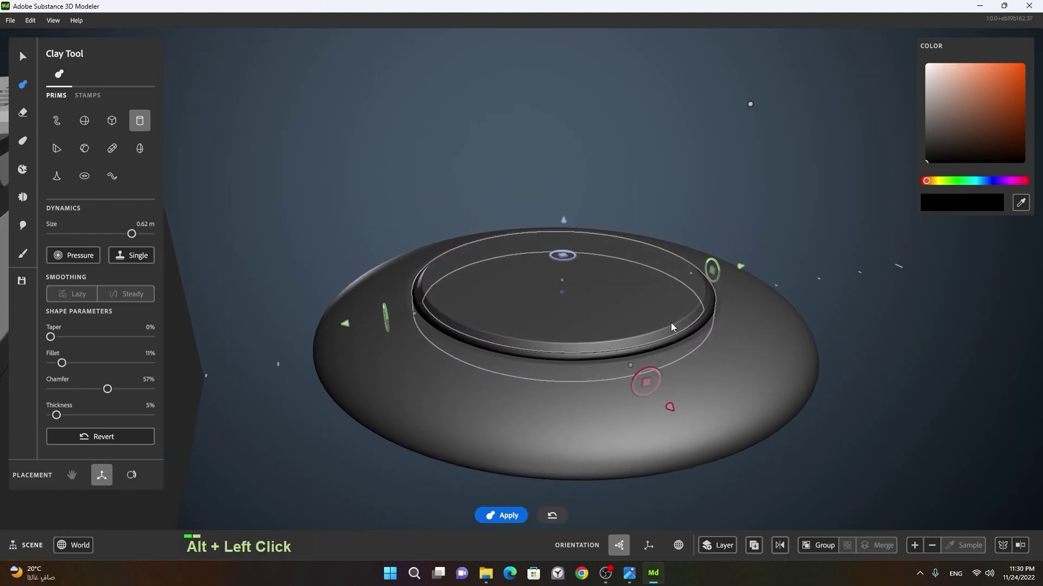
{"action": "right_click", "coordinate": [616, 334]}
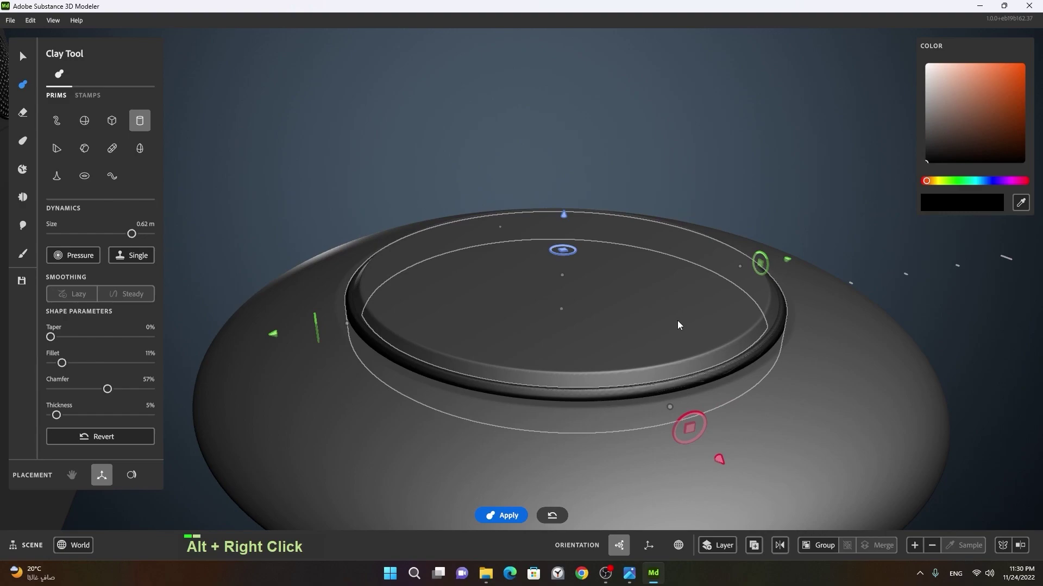
{"action": "key", "text": "ctrl+z"}
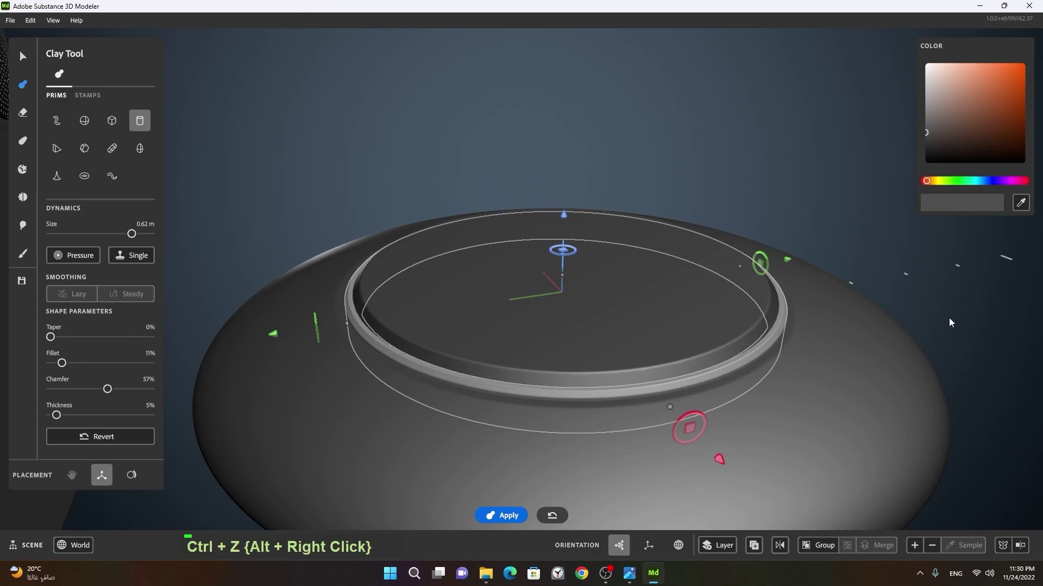
{"action": "key", "text": "space"}
Pick grey in the Color panel and seat a flat round insert inside the rim
{"action": "left_click", "coordinate": [953, 356]}
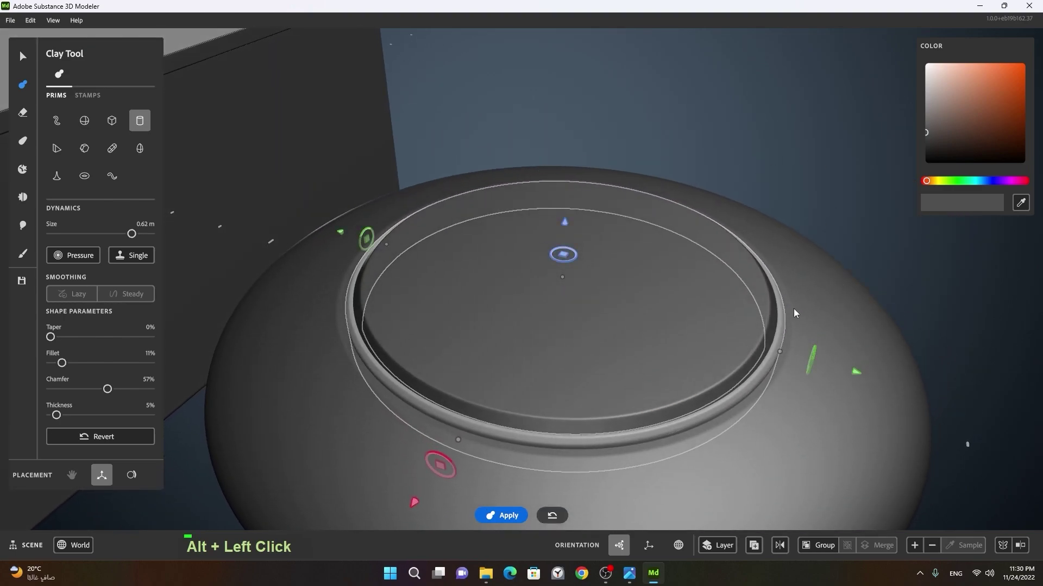
{"action": "double_click", "coordinate": [609, 124]}
{"action": "right_click", "coordinate": [760, 203]}
{"action": "left_click", "coordinate": [721, 255]}
{"action": "right_click", "coordinate": [570, 316]}
{"action": "middle_click", "coordinate": [677, 325]}
{"action": "right_click", "coordinate": [645, 326]}
{"action": "left_click", "coordinate": [619, 341]}
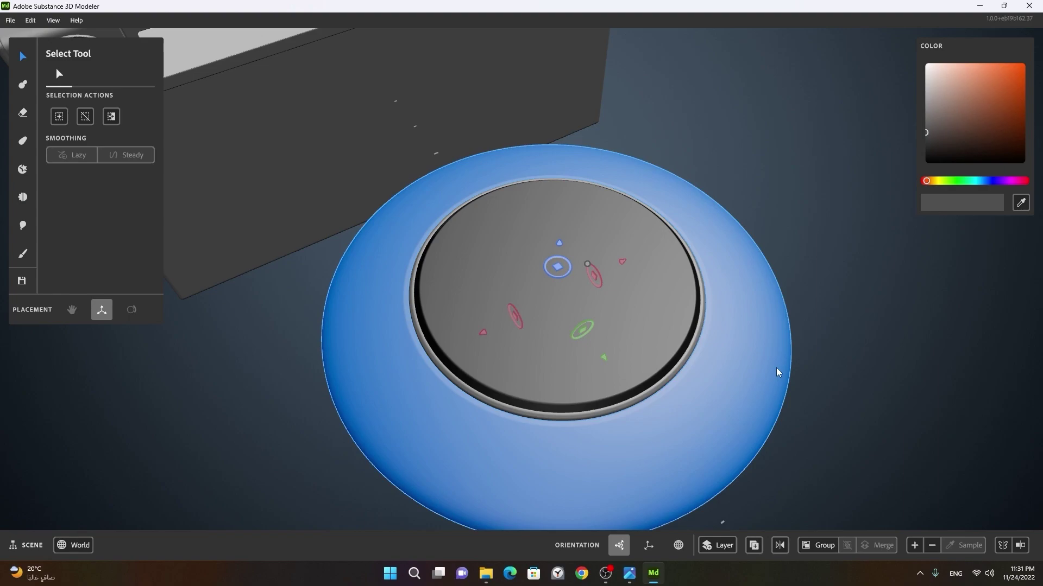
Select the outer body of the speaker disc as the part to carve holes into
{"action": "left_click", "coordinate": [833, 436]}
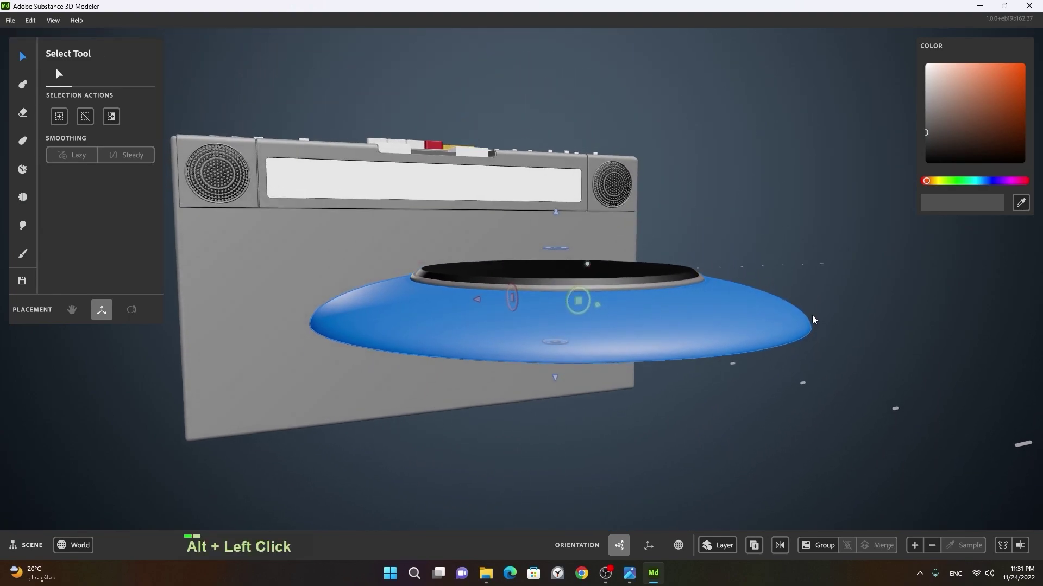
{"action": "right_click", "coordinate": [751, 324]}
{"action": "left_click", "coordinate": [696, 332]}
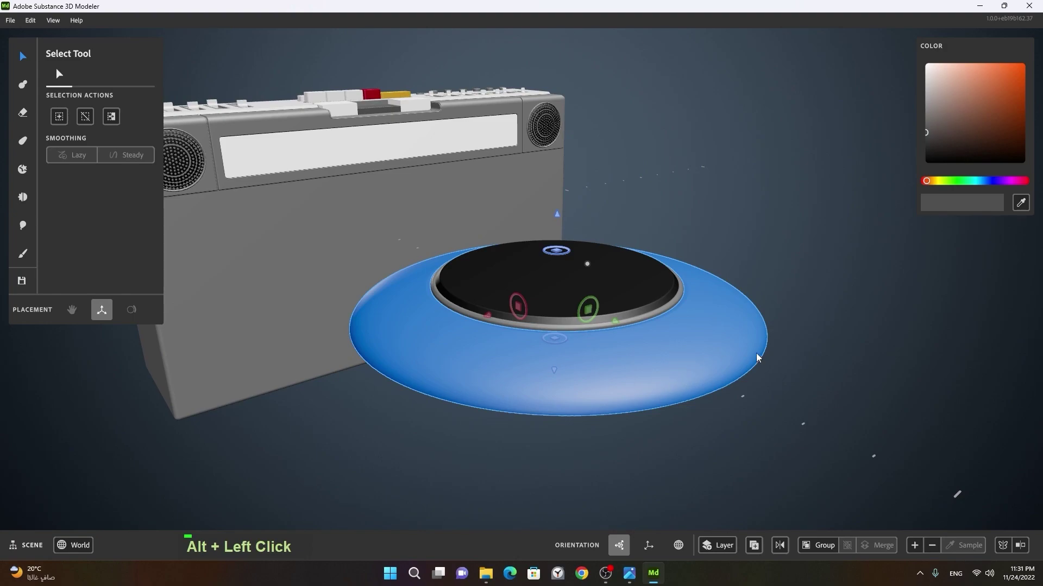
{"action": "right_click", "coordinate": [680, 342]}
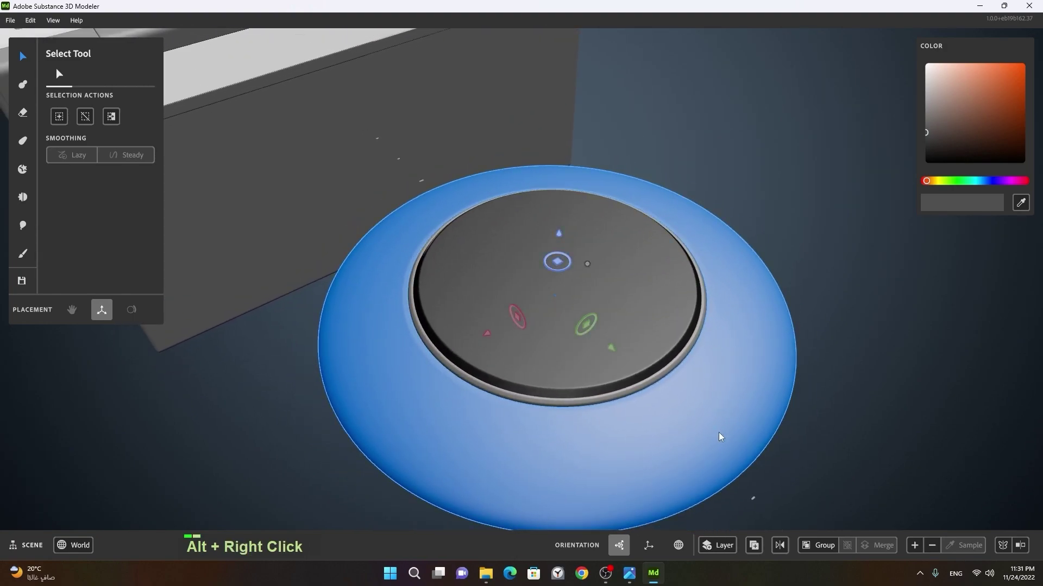
Set the Erase tool cylinder's chamfer and fillet to 0
{"action": "double_click", "coordinate": [706, 431]}
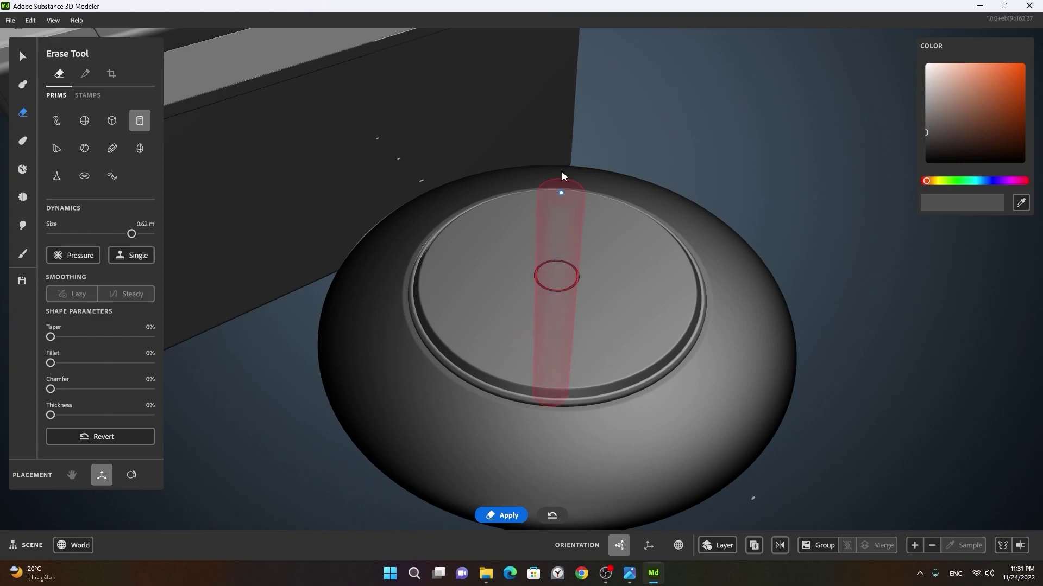
{"action": "right_click", "coordinate": [669, 286]}
{"action": "left_click", "coordinate": [644, 298]}
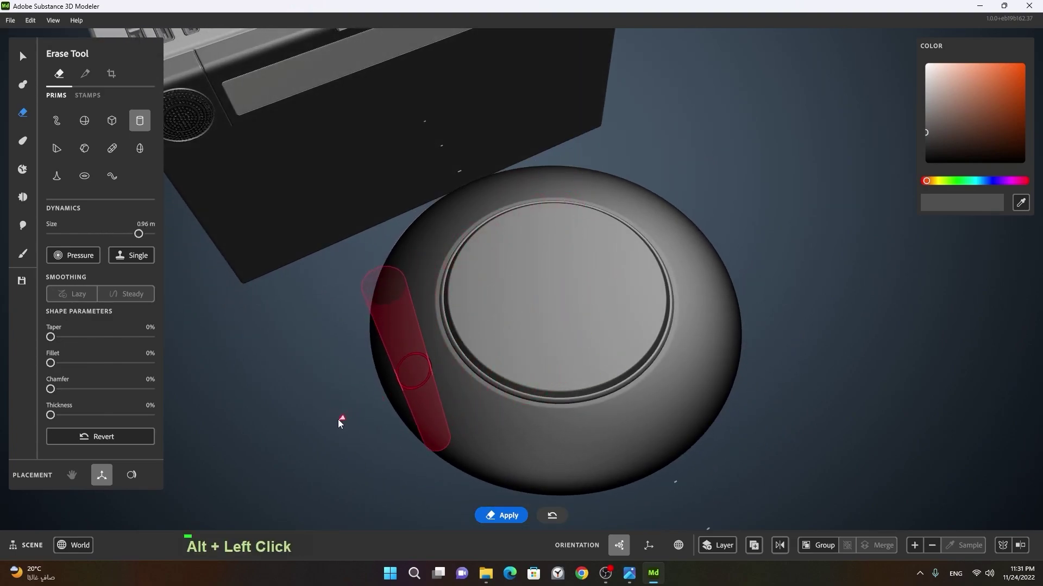
{"action": "right_click", "coordinate": [353, 421]}
{"action": "left_click", "coordinate": [489, 405]}
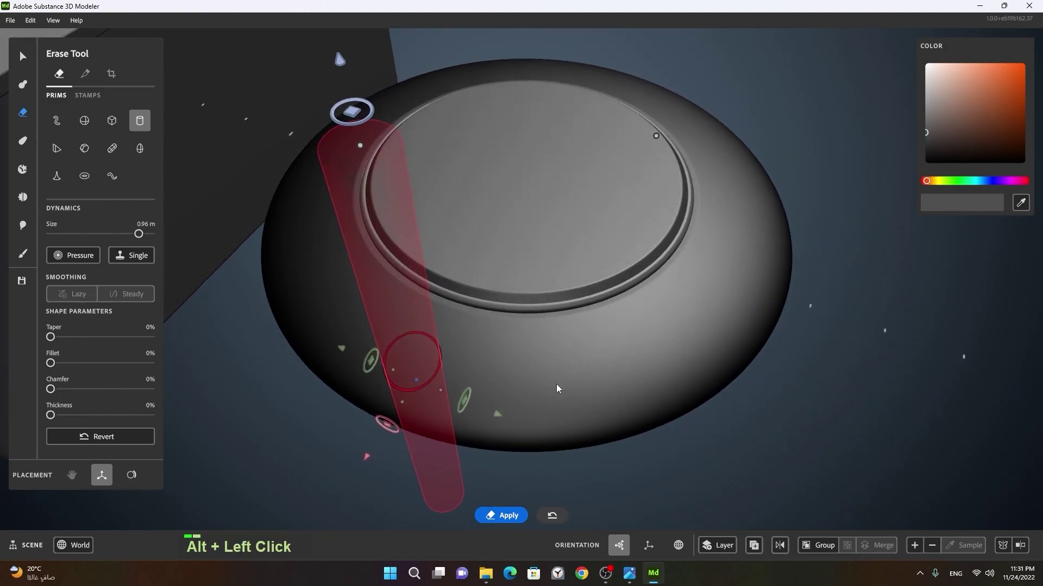
Place a long thin cylinder eraser through the disc rim with radial symmetry repeating it five times
{"action": "right_click", "coordinate": [545, 212]}
{"action": "middle_click", "coordinate": [556, 242]}
{"action": "left_click", "coordinate": [496, 301]}
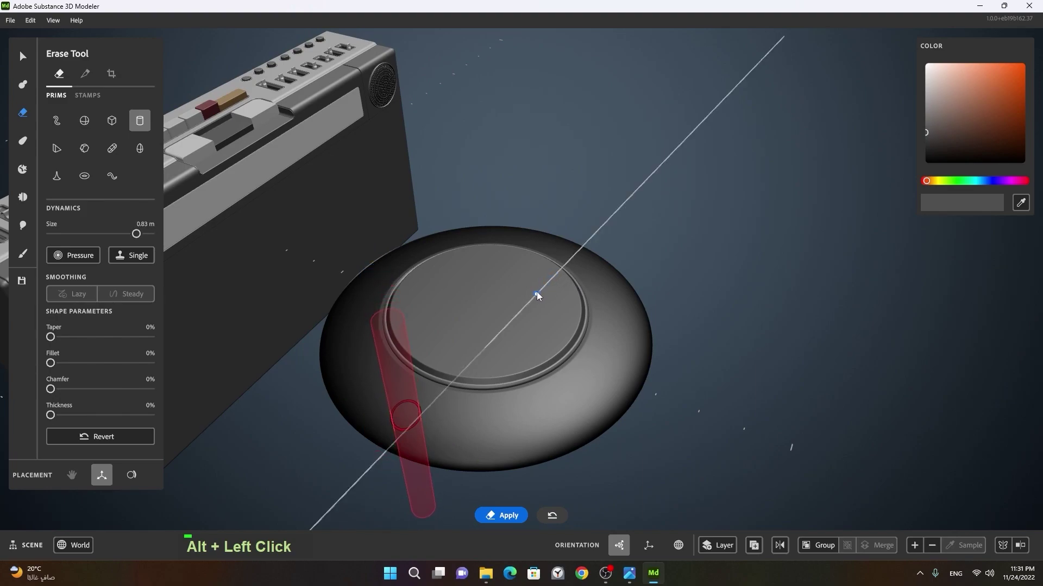
{"action": "right_click", "coordinate": [492, 333]}
{"action": "middle_click", "coordinate": [596, 295]}
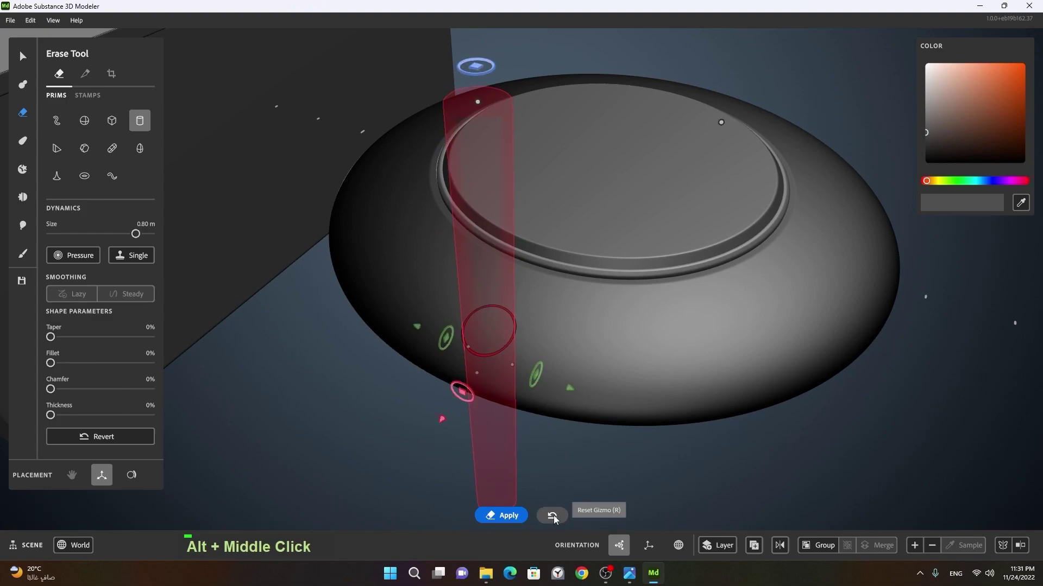
{"action": "left_click", "coordinate": [797, 347]}
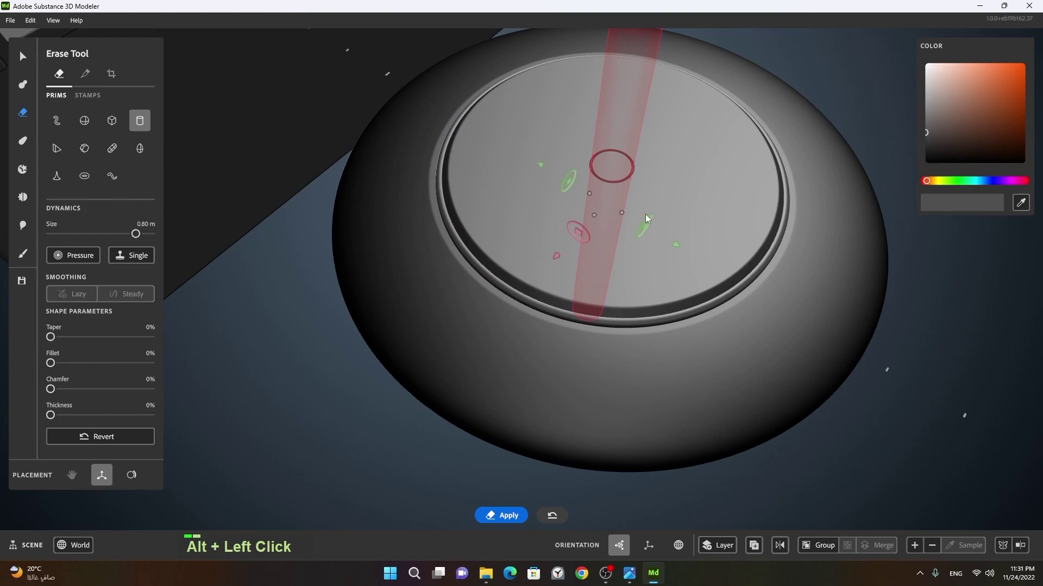
{"action": "right_click", "coordinate": [623, 184]}
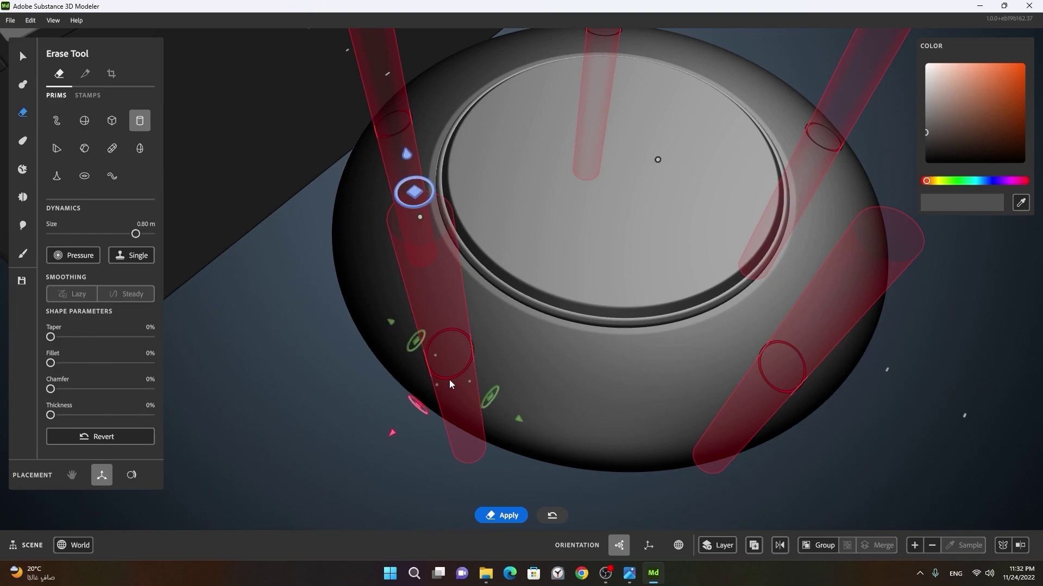
Raise the cutter's radial symmetry count to about 30 so the rim gets a full ring of holes
{"action": "right_click", "coordinate": [465, 380]}
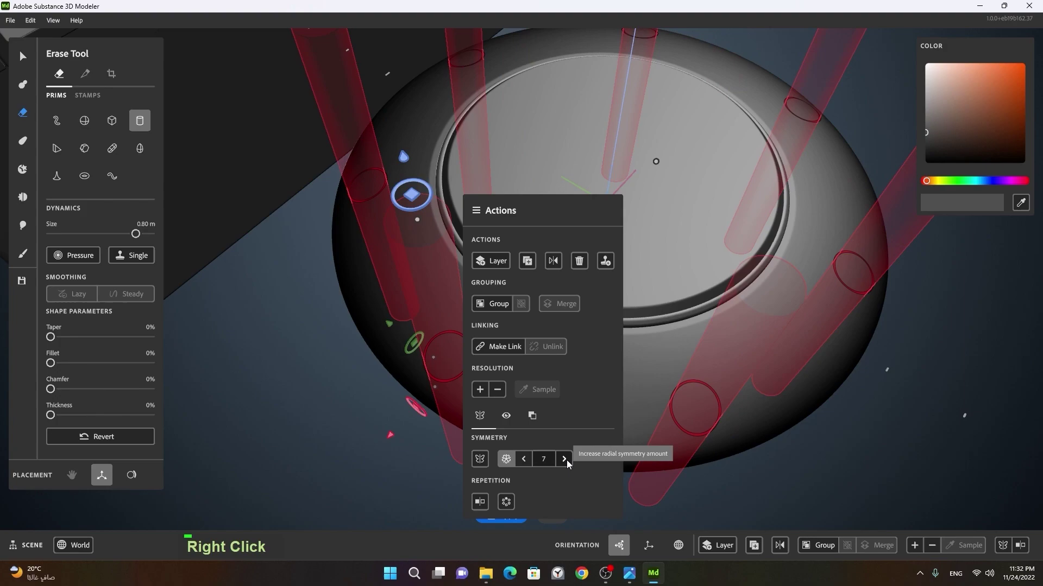
{"action": "double_click", "coordinate": [572, 464]}
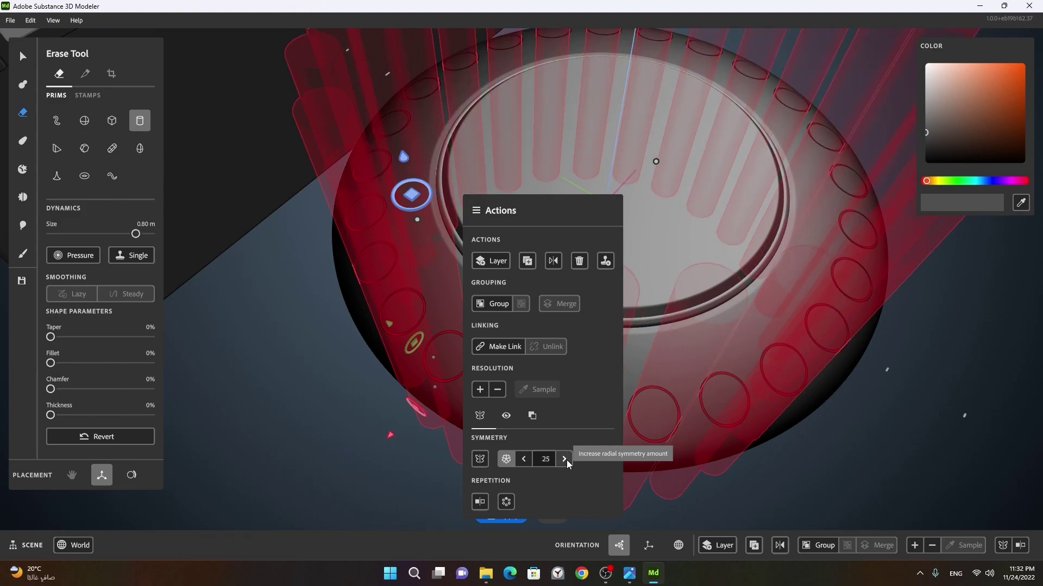
{"action": "double_click", "coordinate": [573, 464]}
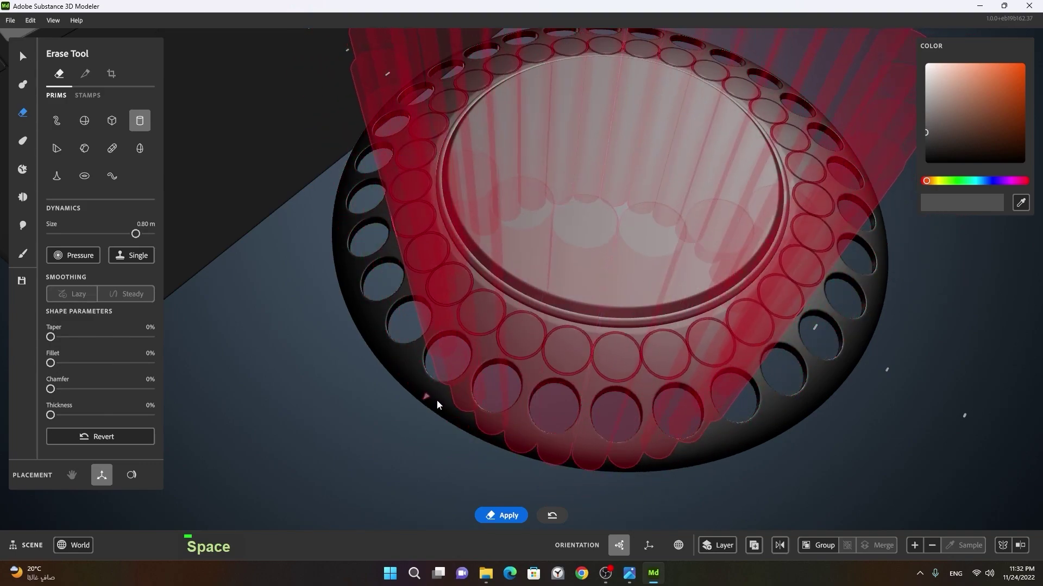
Frame the speaker's inner plate and ready the Erase Tool with a 0.45 m cylinder primitive
{"action": "right_click", "coordinate": [776, 370]}
{"action": "middle_click", "coordinate": [770, 372]}
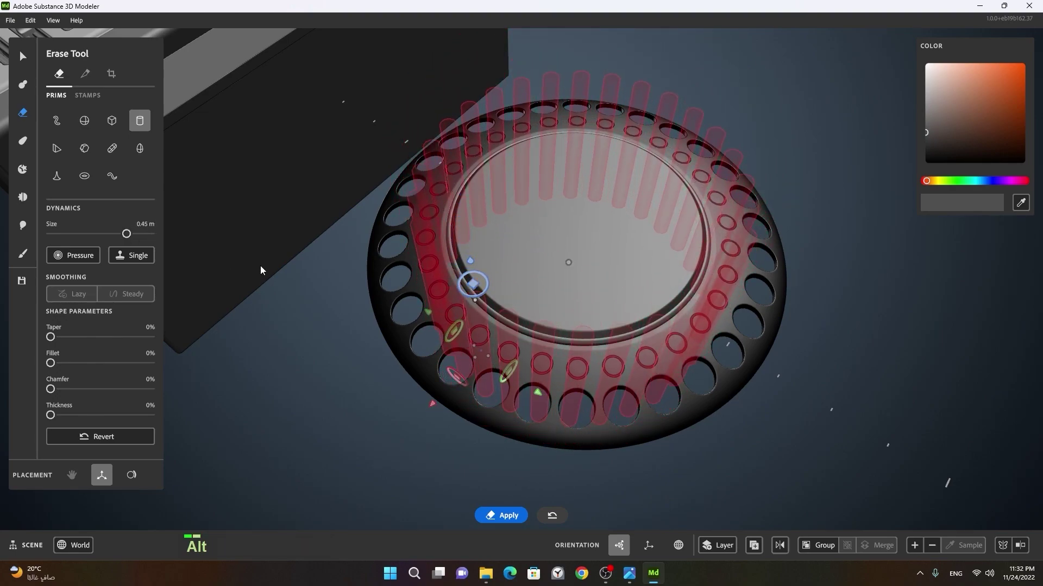
{"action": "right_click", "coordinate": [327, 272]}
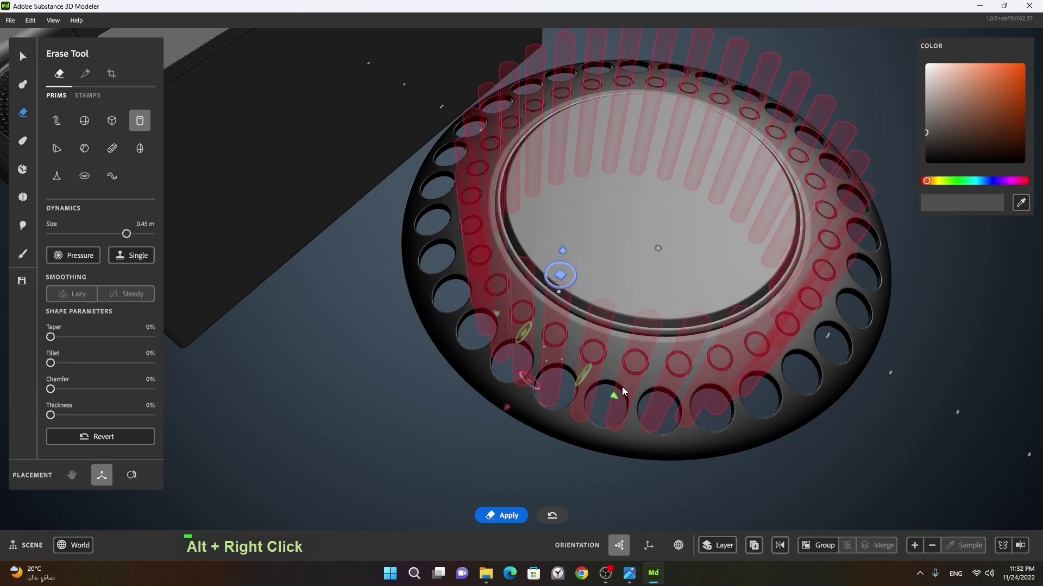
{"action": "key", "text": "space"}
{"action": "left_click", "coordinate": [876, 429]}
{"action": "right_click", "coordinate": [854, 411]}
{"action": "left_click", "coordinate": [812, 408]}
{"action": "right_click", "coordinate": [771, 411]}
{"action": "left_click", "coordinate": [837, 398]}
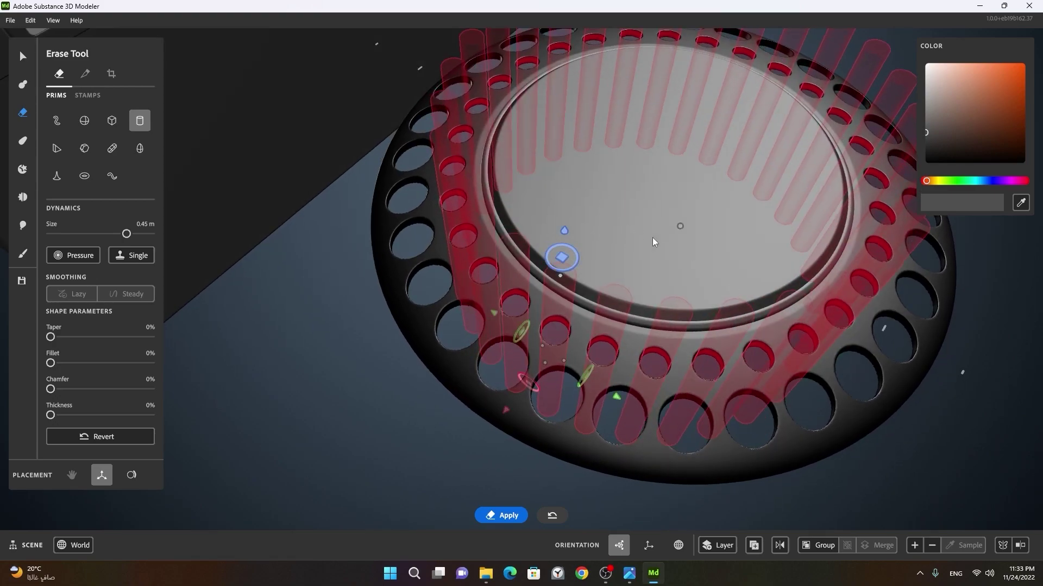
Stand the erasing cylinder upright through the centre plate of the speaker
{"action": "double_click", "coordinate": [637, 202]}
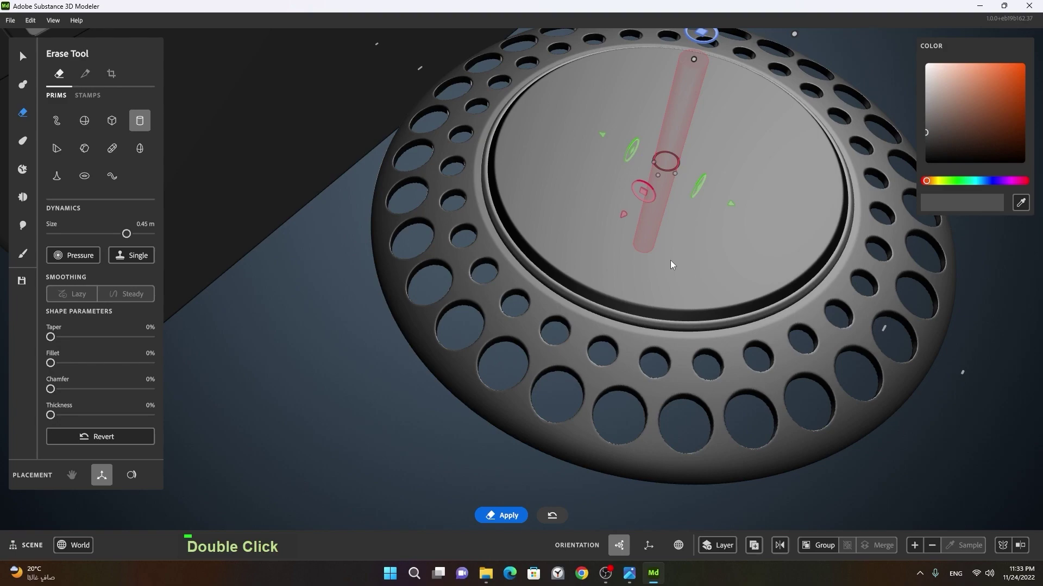
{"action": "double_click", "coordinate": [707, 269]}
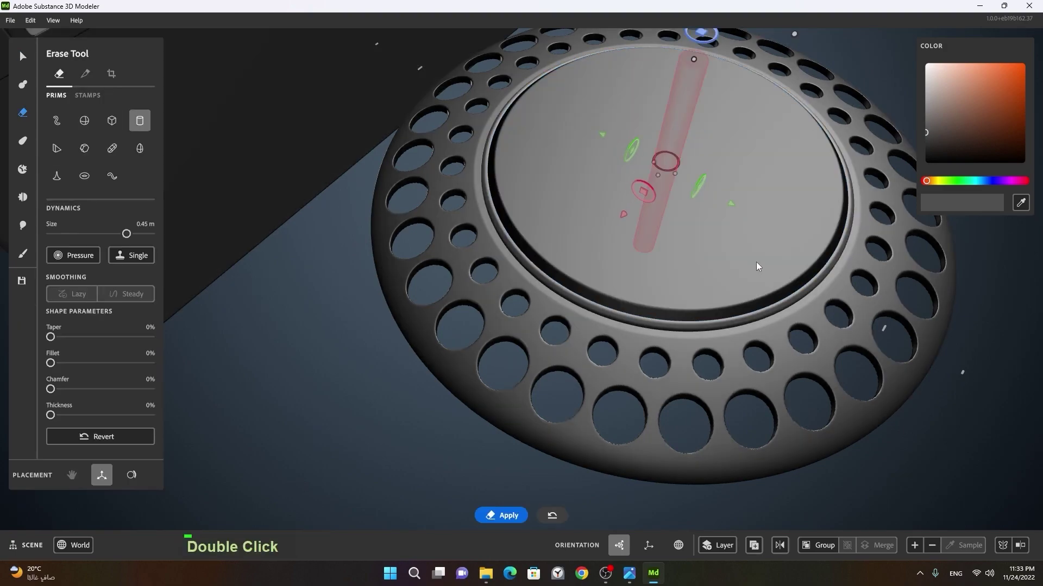
Thin the erase cylinder to 0.25 m, move it to the plate edge and repeat it five times with rotational symmetry
{"action": "right_click", "coordinate": [742, 247]}
{"action": "middle_click", "coordinate": [721, 246]}
{"action": "right_click", "coordinate": [574, 296]}
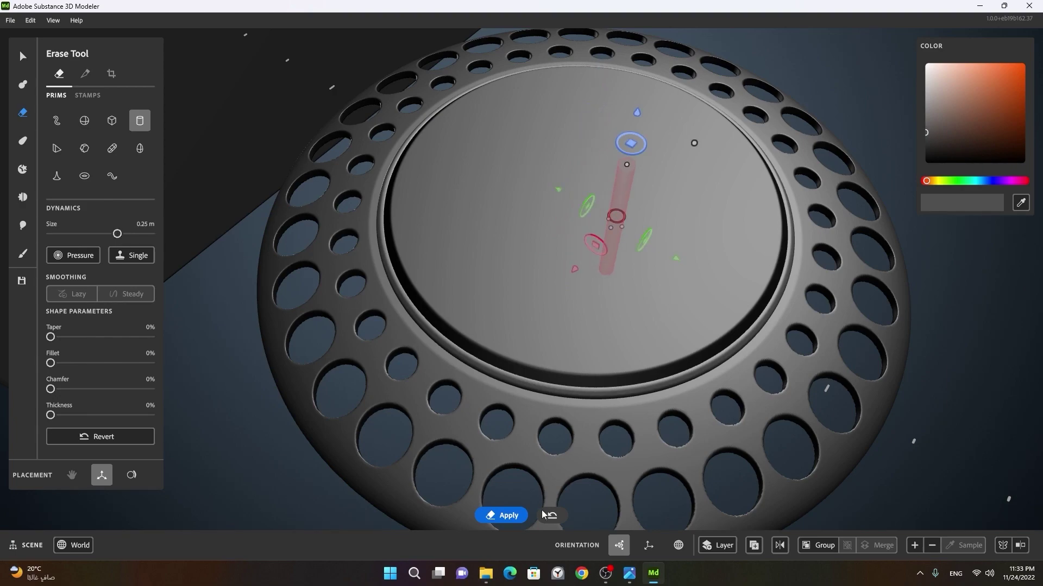
{"action": "right_click", "coordinate": [595, 202]}
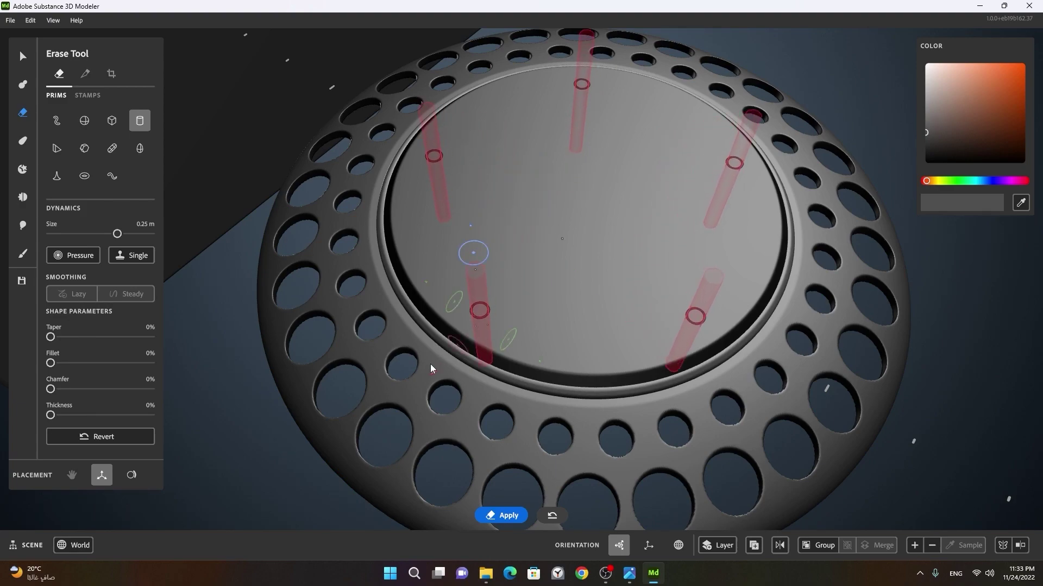
Raise the symmetry count from 5 to 35 so the thin cylinder punches a full ring of small holes
{"action": "right_click", "coordinate": [486, 320]}
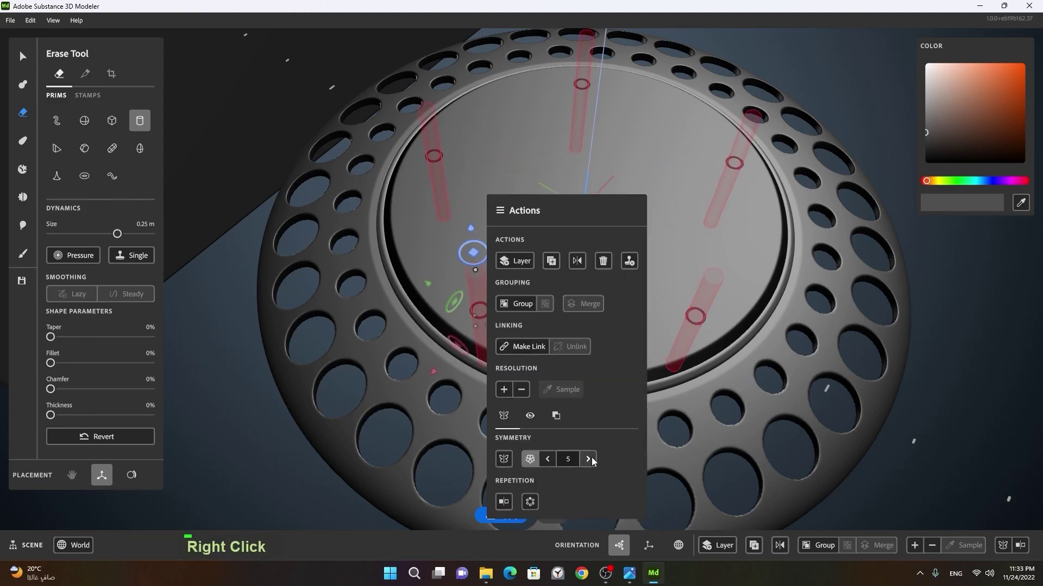
{"action": "double_click", "coordinate": [595, 461]}
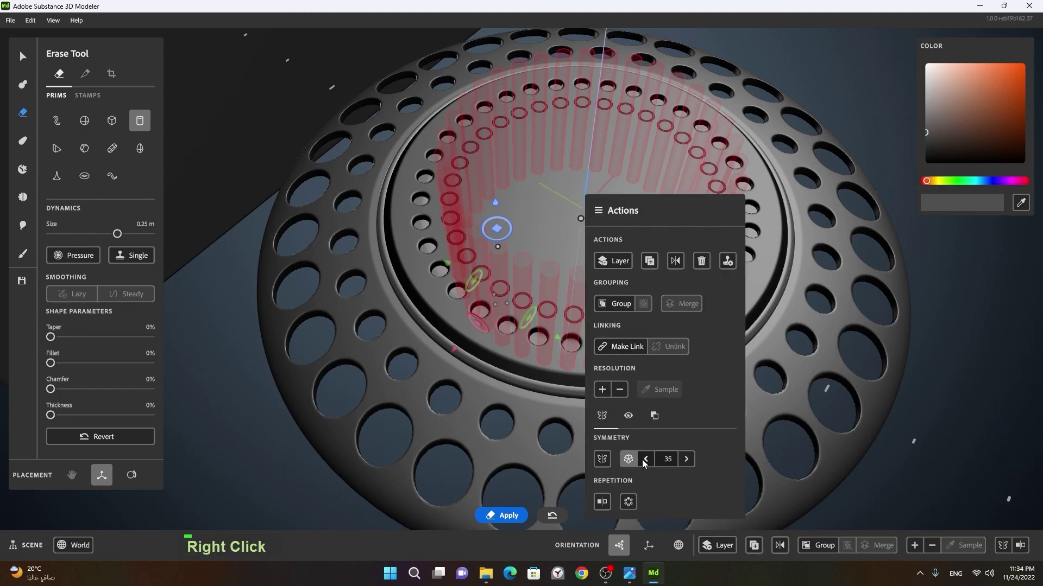
{"action": "double_click", "coordinate": [651, 464]}
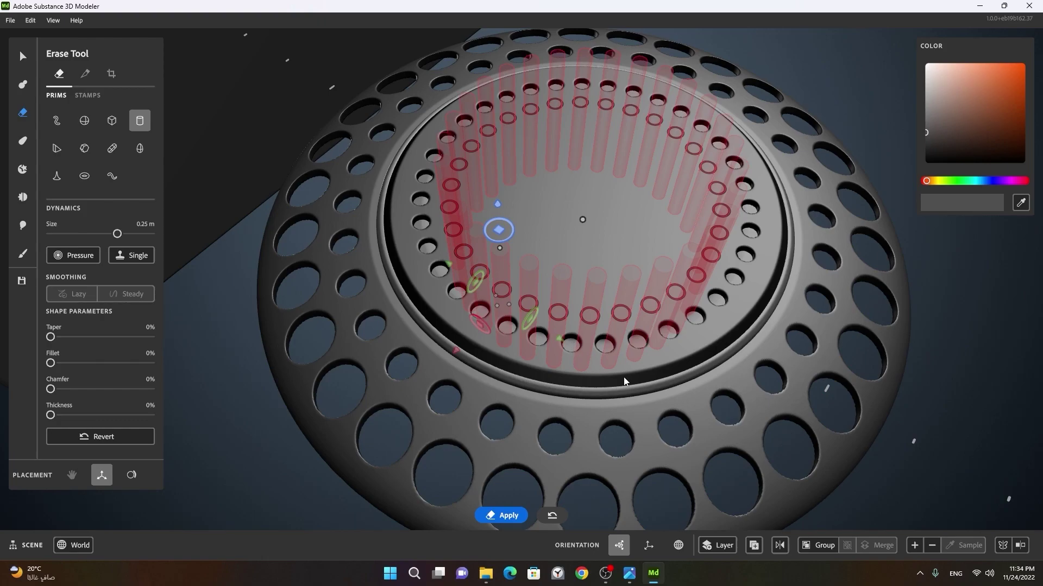
Finish the small-hole rings and switch to the Select Tool to check the cut plate
{"action": "right_click", "coordinate": [699, 368]}
{"action": "left_click", "coordinate": [665, 375]}
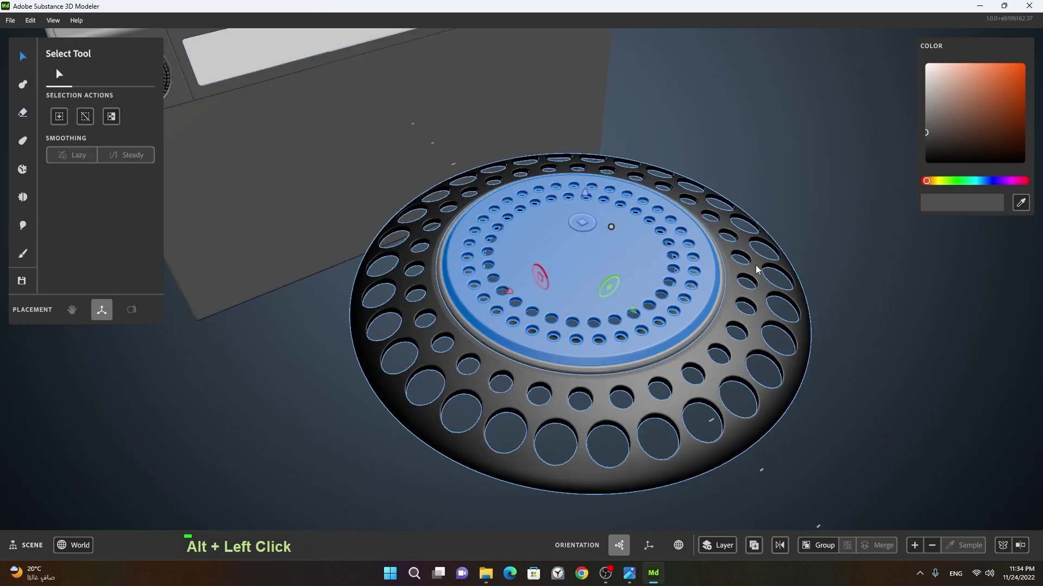
{"action": "right_click", "coordinate": [813, 306]}
{"action": "left_click", "coordinate": [760, 320]}
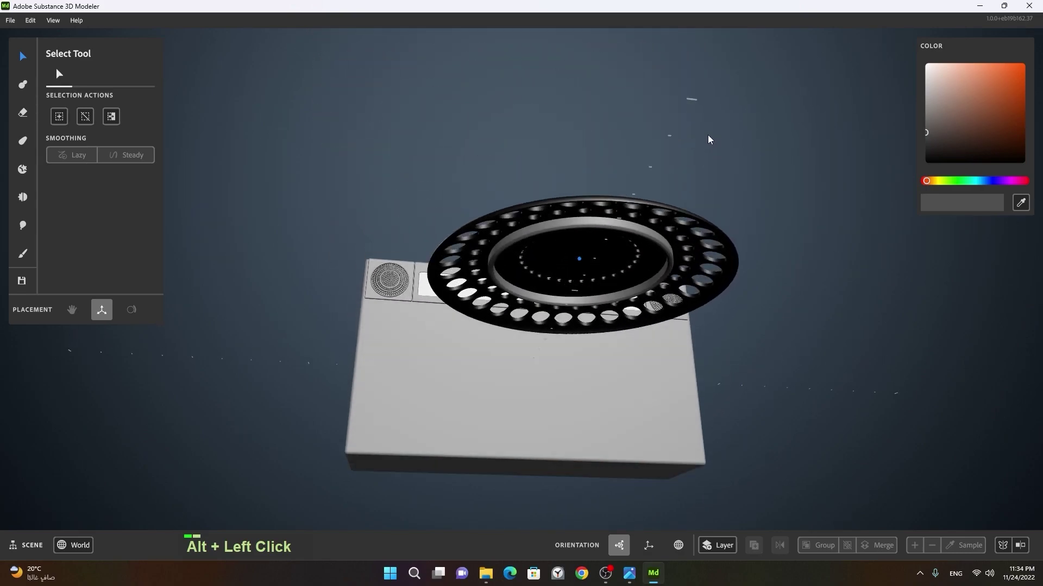
{"action": "right_click", "coordinate": [523, 311]}
{"action": "left_click", "coordinate": [649, 355]}
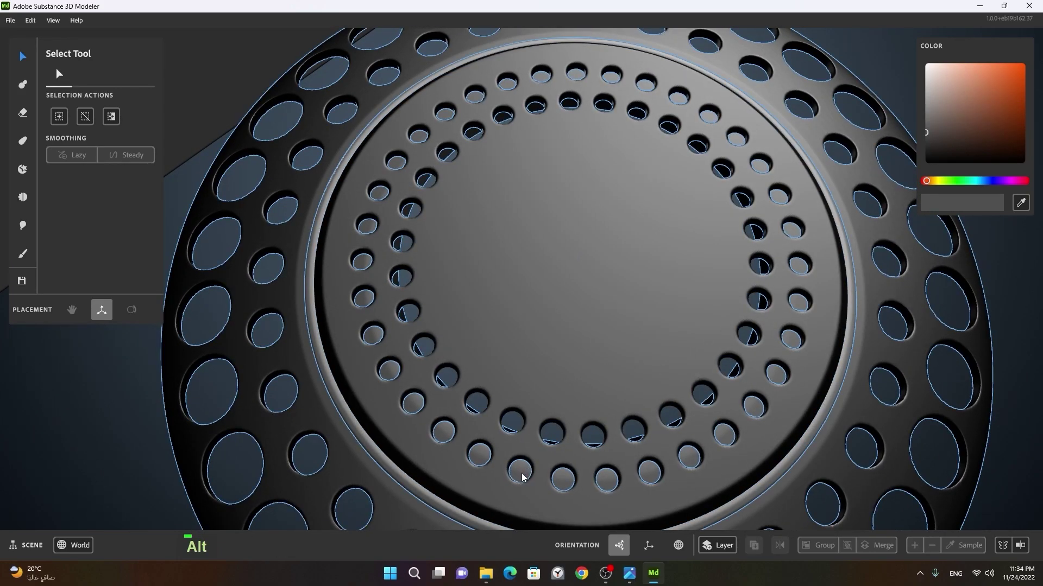
Select the inner ring and then the outer perforated grille to inspect the speaker's separate parts
{"action": "left_click", "coordinate": [528, 473]}
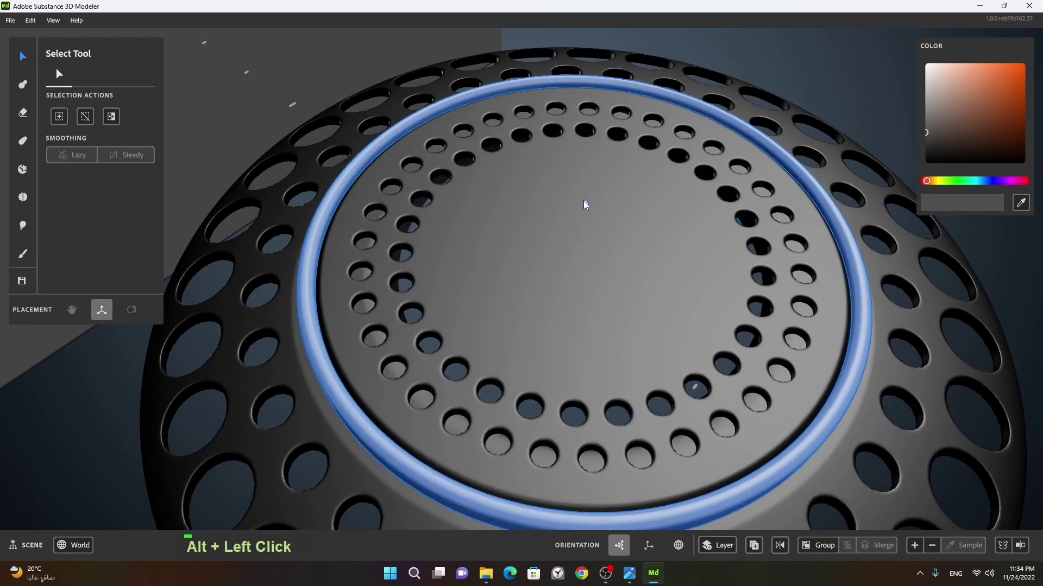
{"action": "left_click", "coordinate": [580, 467]}
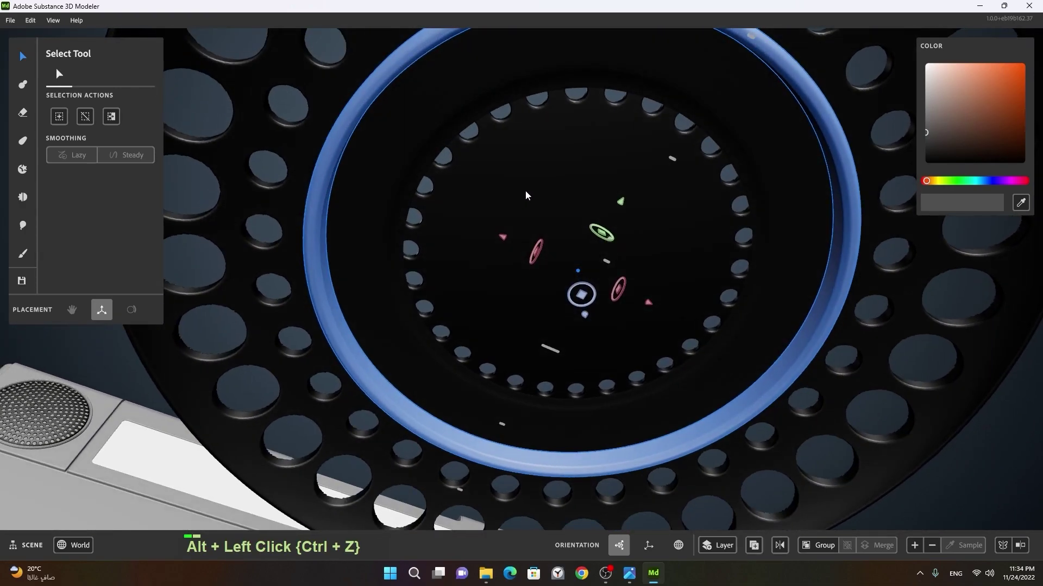
{"action": "left_click", "coordinate": [540, 244]}
{"action": "right_click", "coordinate": [561, 424]}
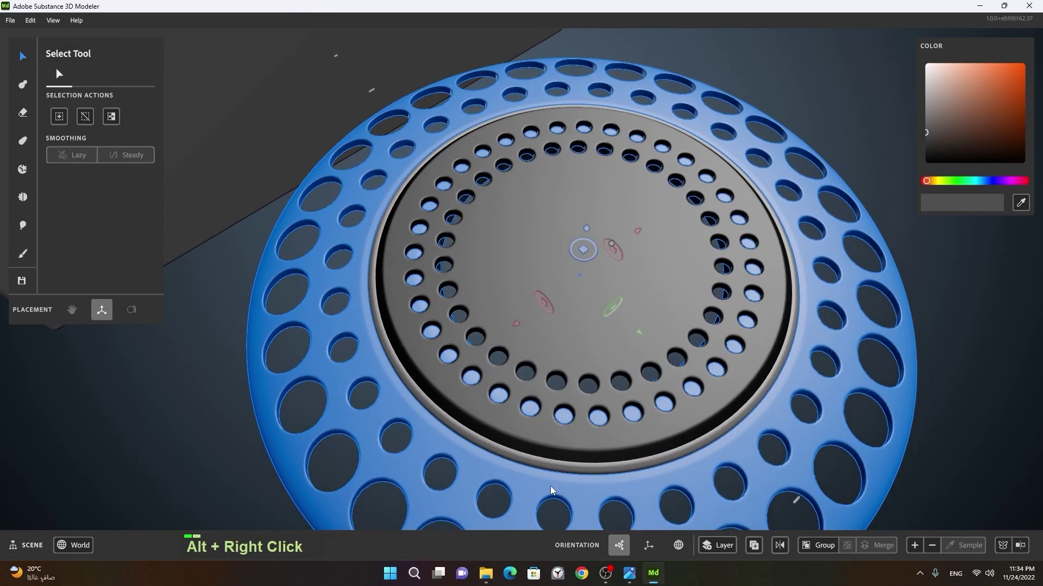
{"action": "left_click", "coordinate": [568, 493]}
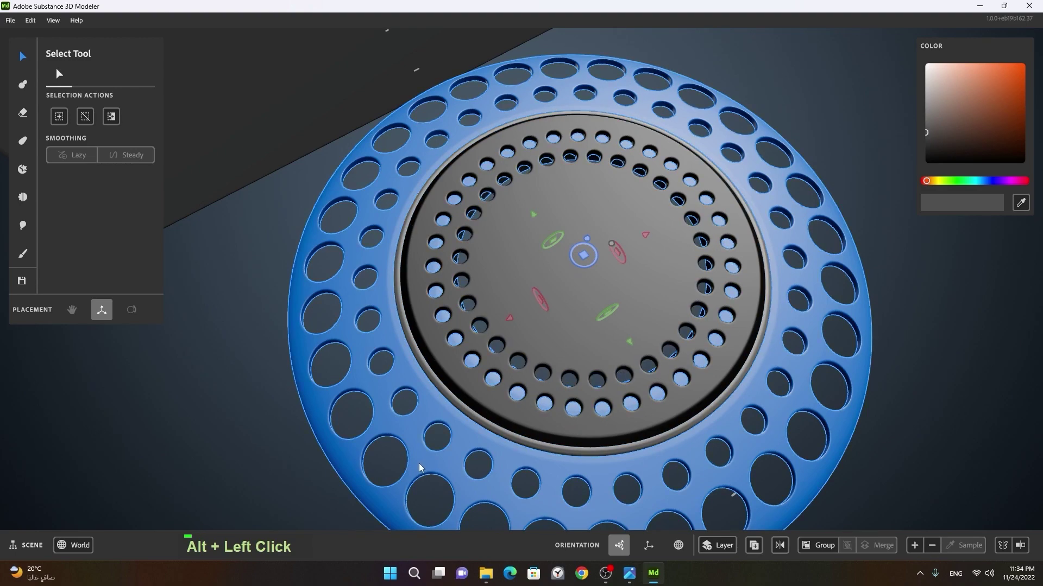
{"action": "double_click", "coordinate": [423, 467]}
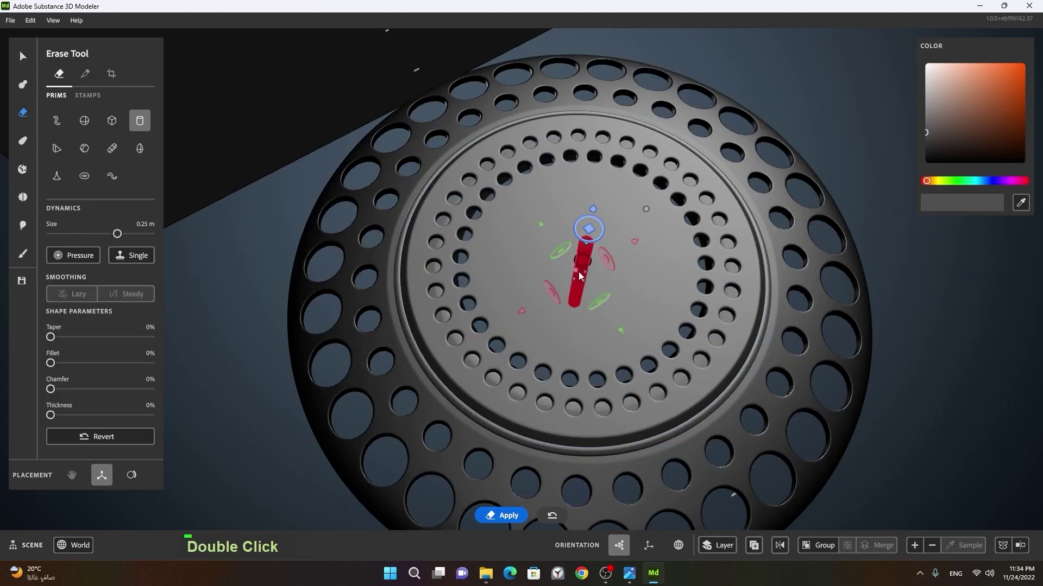
{"action": "right_click", "coordinate": [583, 276]}
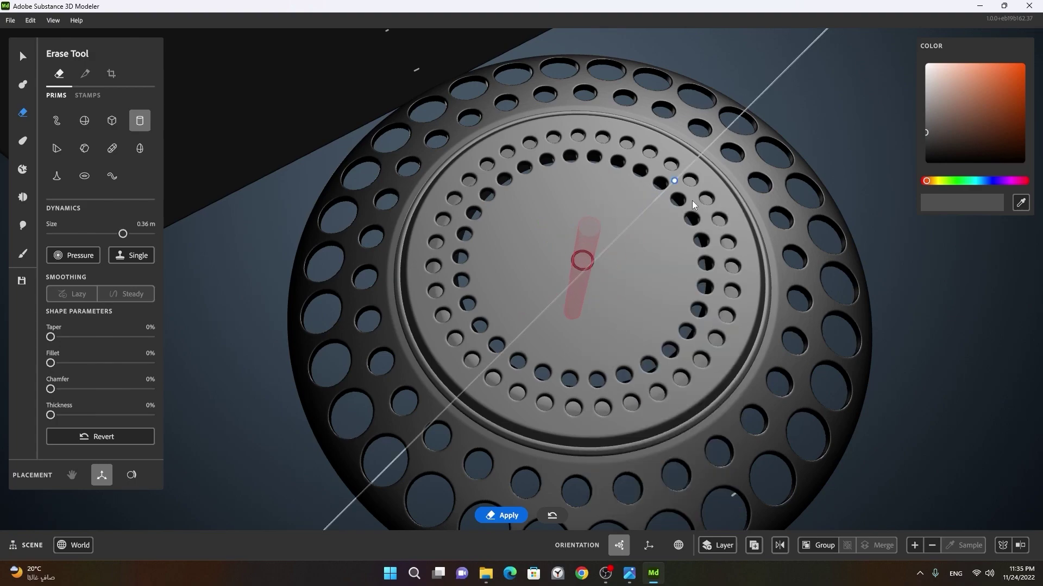
{"action": "right_click", "coordinate": [661, 275]}
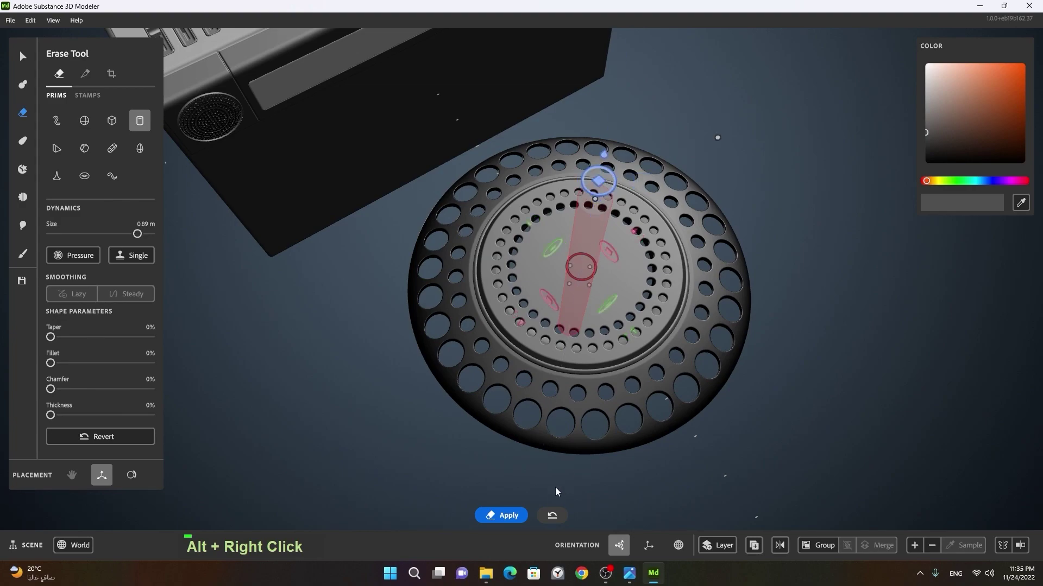
{"action": "left_click", "coordinate": [554, 323]}
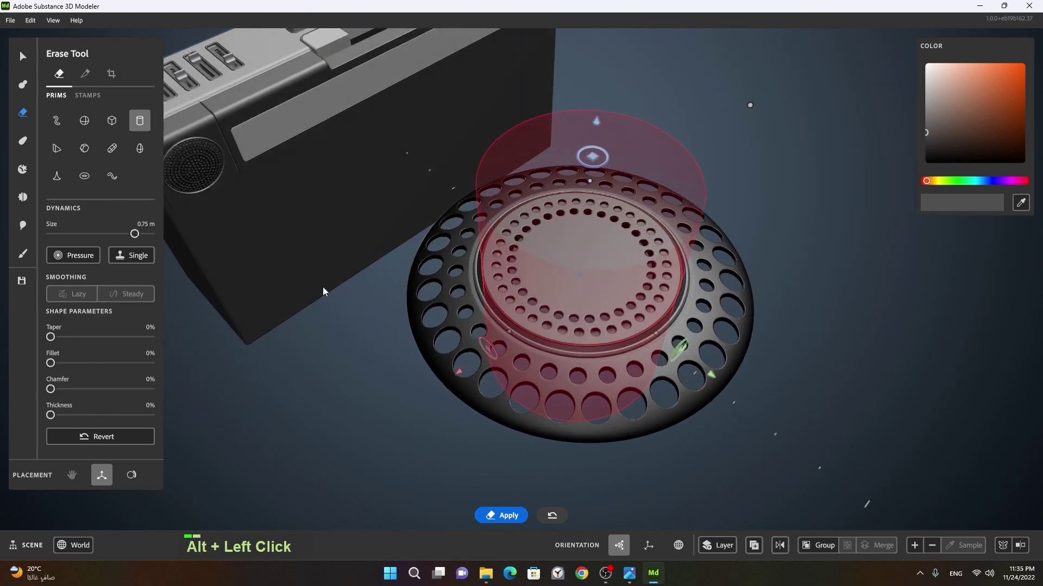
{"action": "right_click", "coordinate": [340, 300]}
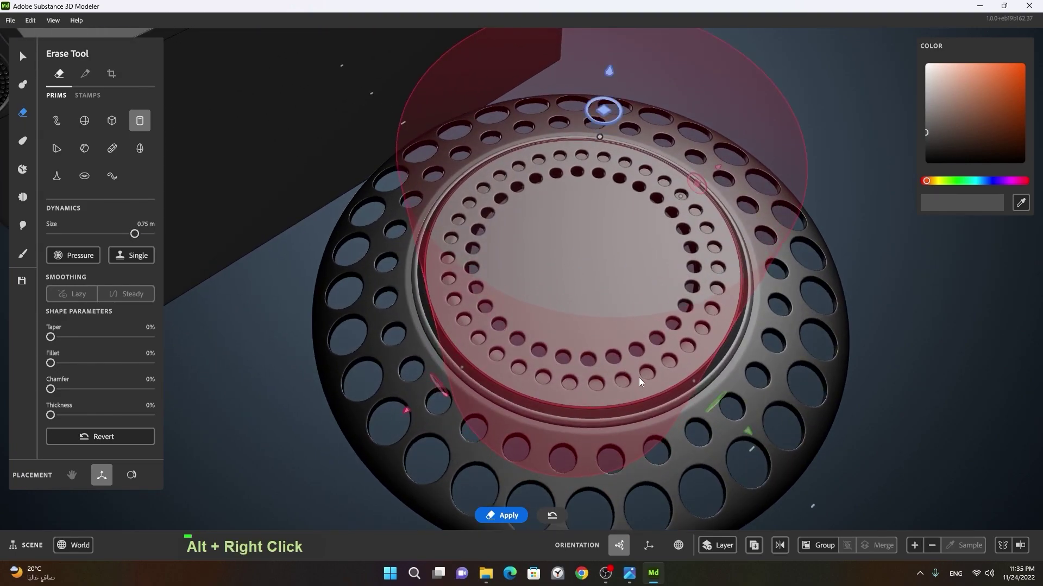
{"action": "key", "text": "space"}
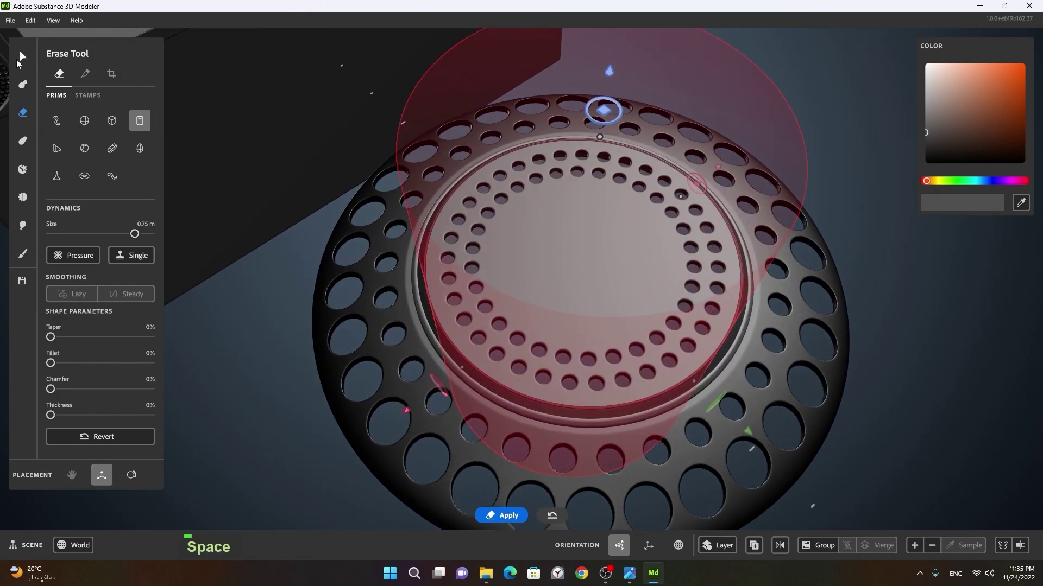
{"action": "left_click", "coordinate": [563, 408]}
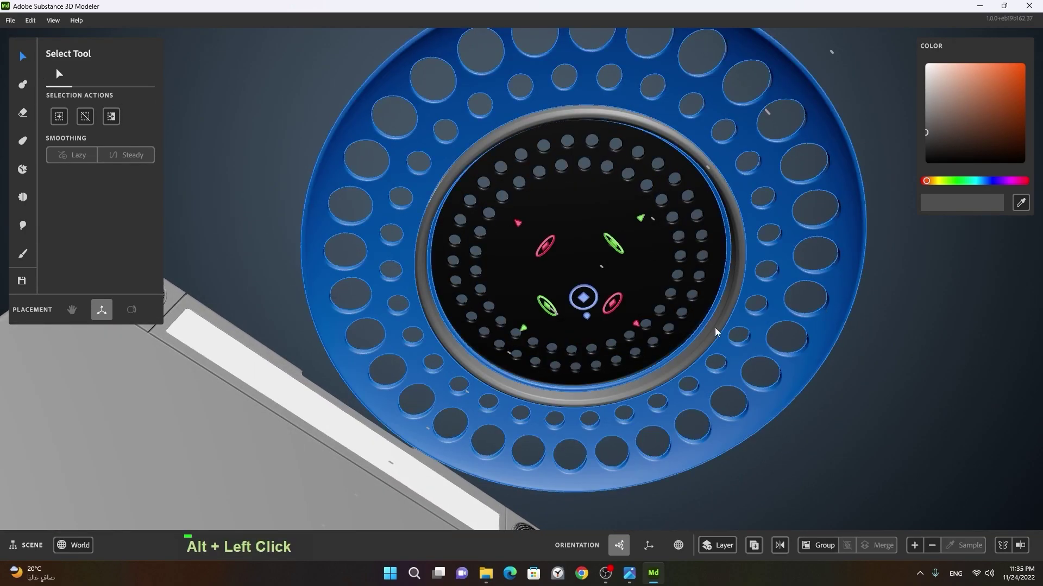
{"action": "left_click", "coordinate": [625, 234]}
{"action": "right_click", "coordinate": [662, 226]}
{"action": "left_click", "coordinate": [644, 231]}
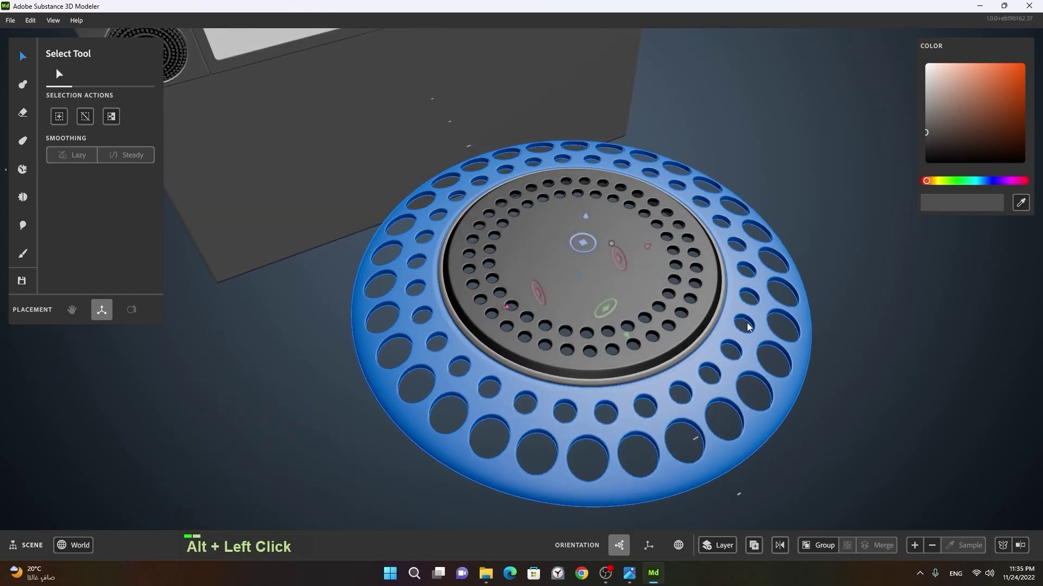
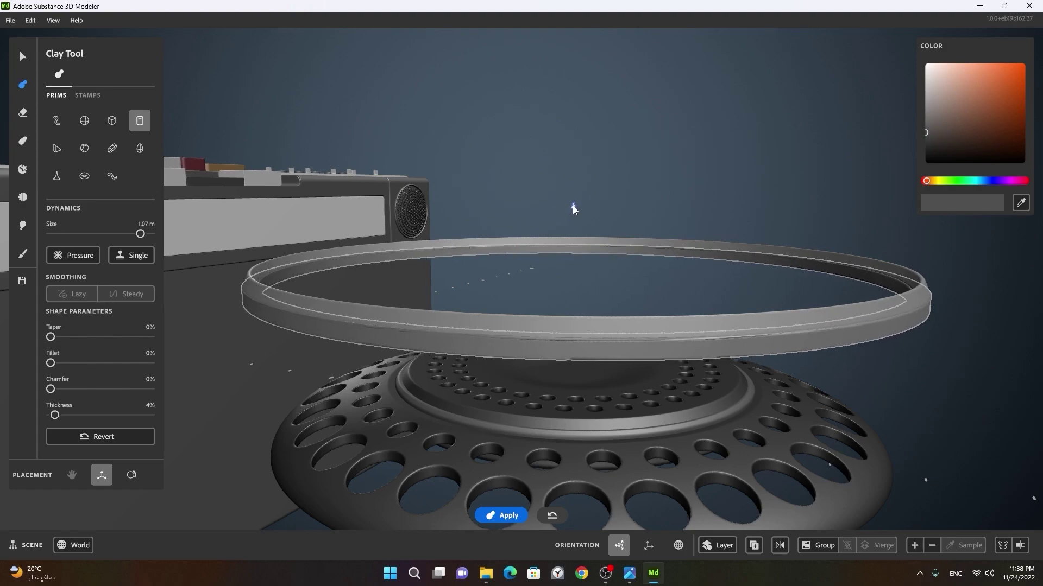
Switch to the Clay Tool, select the thin ring around the speaker and clear the selection again
{"action": "key", "text": "space"}
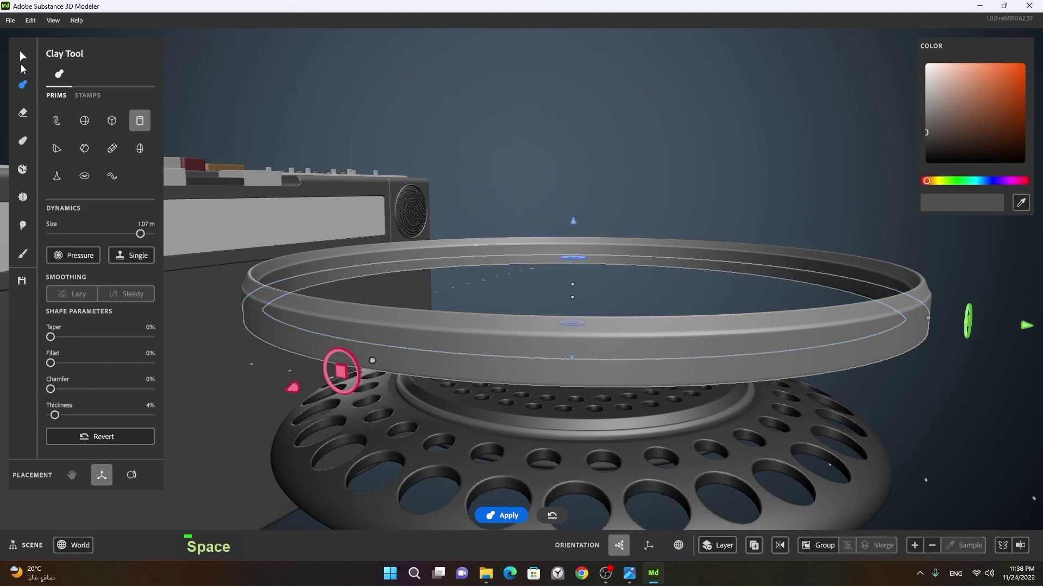
{"action": "key", "text": "space"}
{"action": "right_click", "coordinate": [693, 342]}
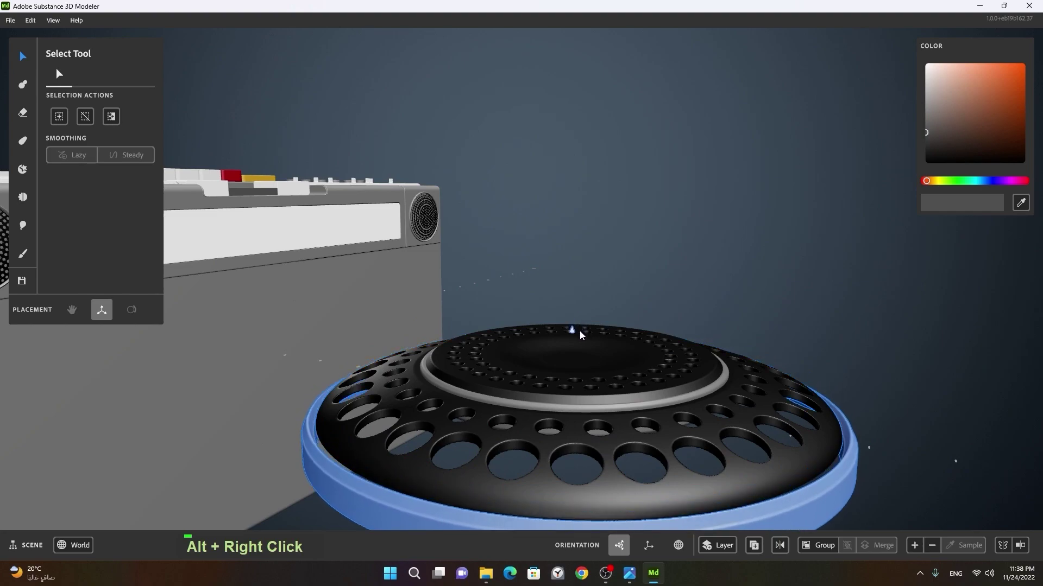
{"action": "right_click", "coordinate": [644, 314]}
{"action": "left_click", "coordinate": [619, 324]}
{"action": "middle_click", "coordinate": [648, 403]}
{"action": "left_click", "coordinate": [592, 341]}
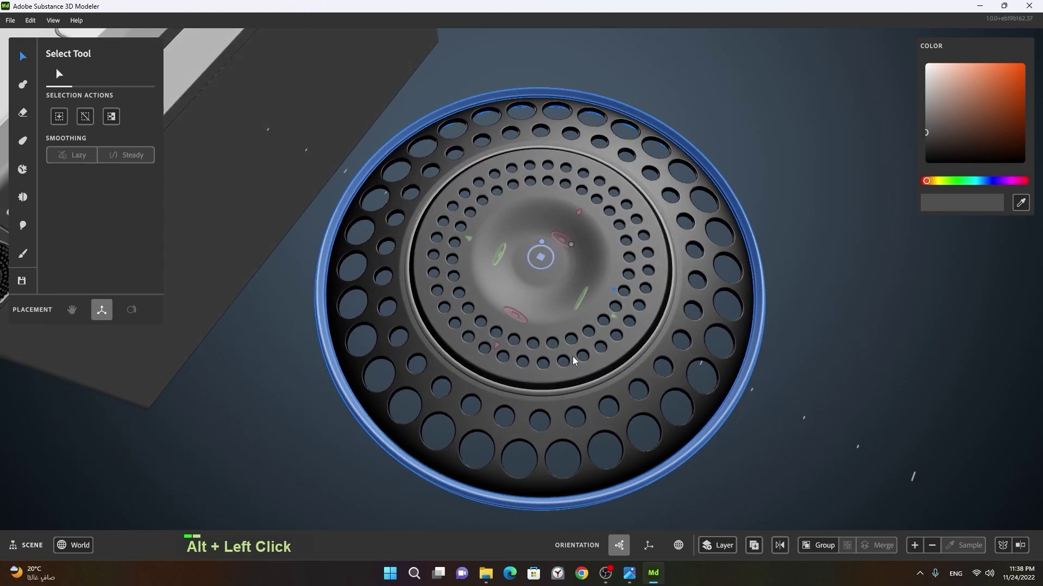
{"action": "right_click", "coordinate": [576, 359]}
{"action": "left_click", "coordinate": [792, 464]}
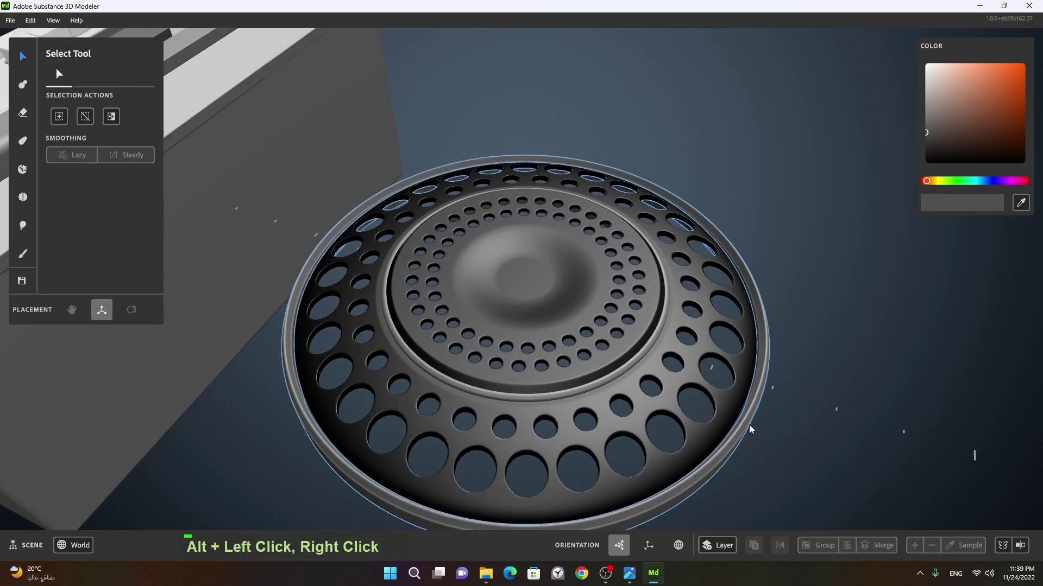
{"action": "right_click", "coordinate": [822, 420]}
{"action": "left_click", "coordinate": [773, 436]}
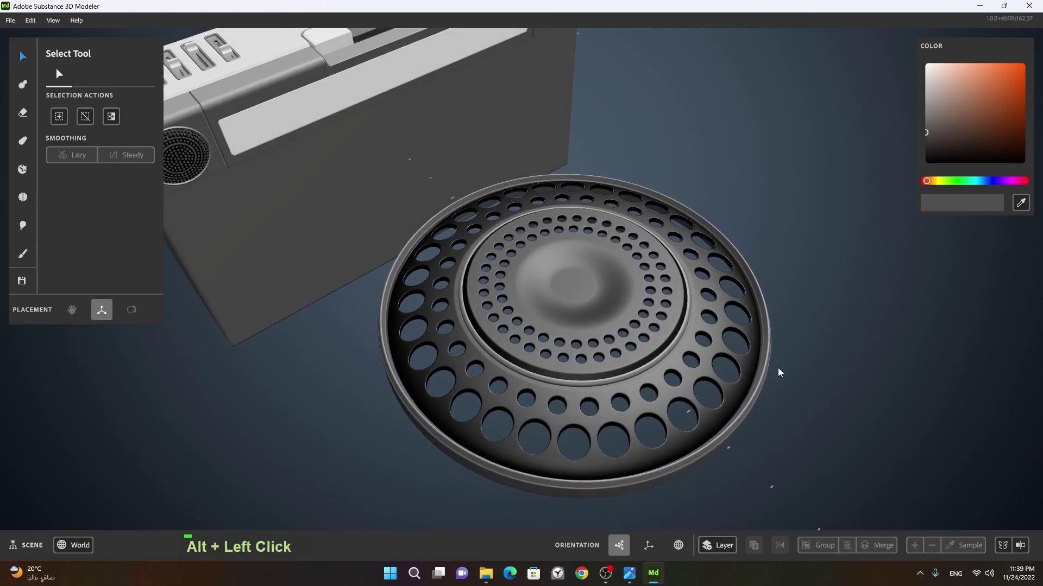
Pick the cylinder primitive in Prims and set its Thickness to 4% for a hollow, thin-walled hoop
{"action": "right_click", "coordinate": [534, 407]}
{"action": "left_click", "coordinate": [478, 406]}
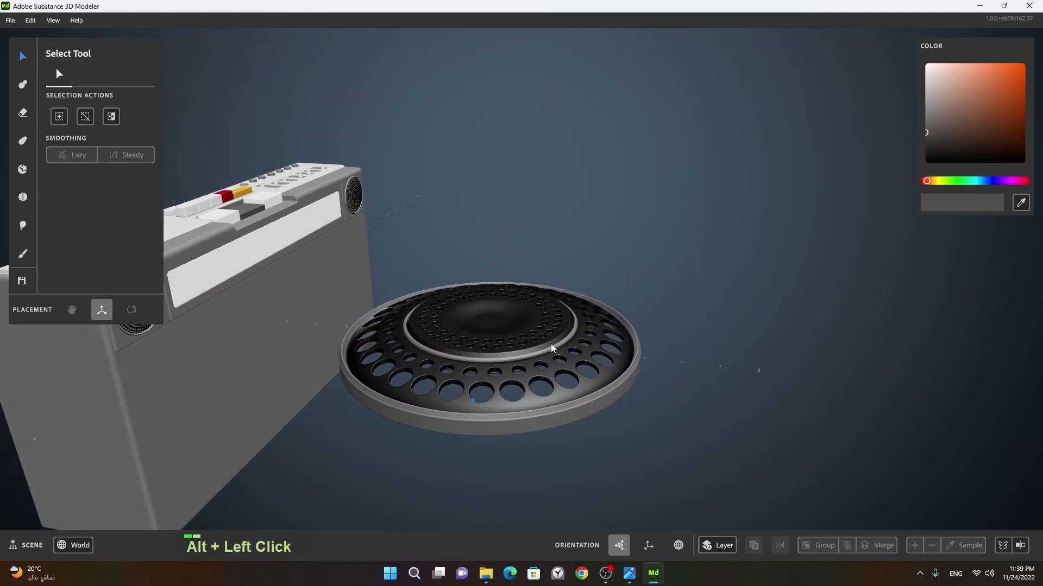
{"action": "right_click", "coordinate": [575, 358]}
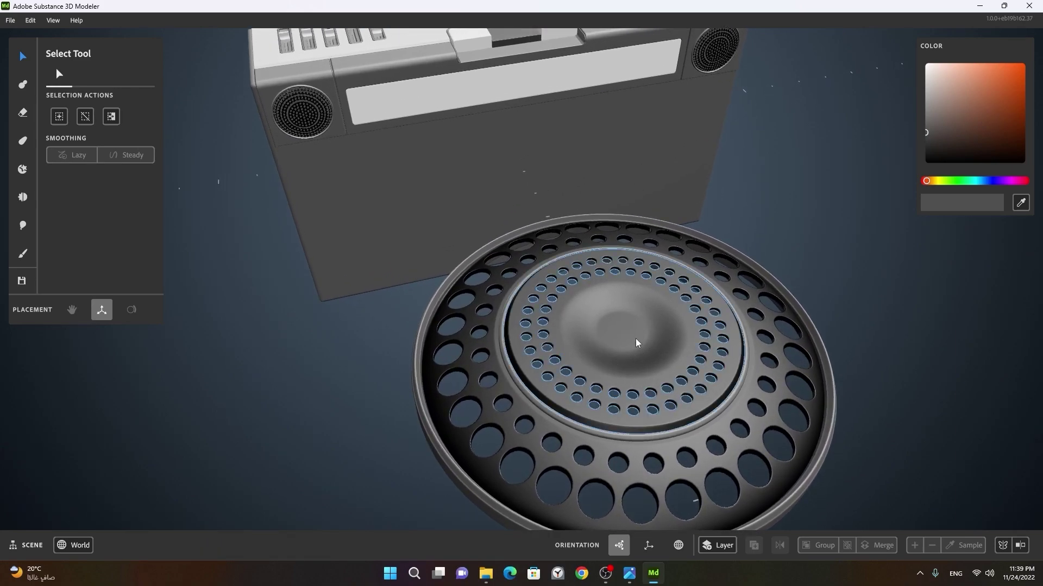
{"action": "right_click", "coordinate": [654, 367]}
{"action": "left_click", "coordinate": [661, 370]}
{"action": "middle_click", "coordinate": [669, 340]}
{"action": "left_click", "coordinate": [547, 377]}
{"action": "right_click", "coordinate": [513, 373]}
{"action": "left_click", "coordinate": [553, 372]}
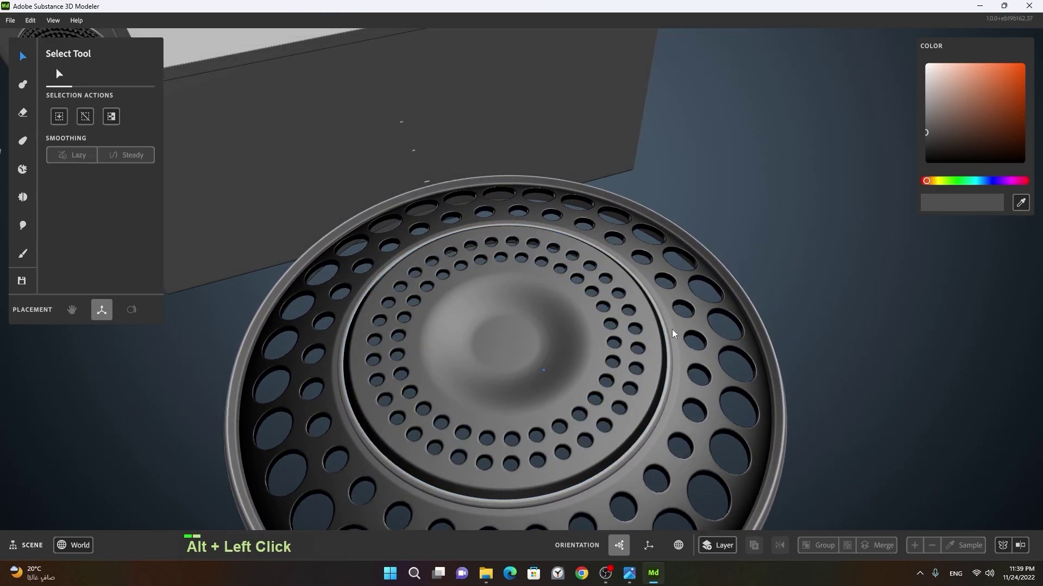
{"action": "right_click", "coordinate": [770, 311]}
Import the boombox mesh file from the project folder as a new clay stamp at 0.20 m size
{"action": "left_click", "coordinate": [630, 331]}
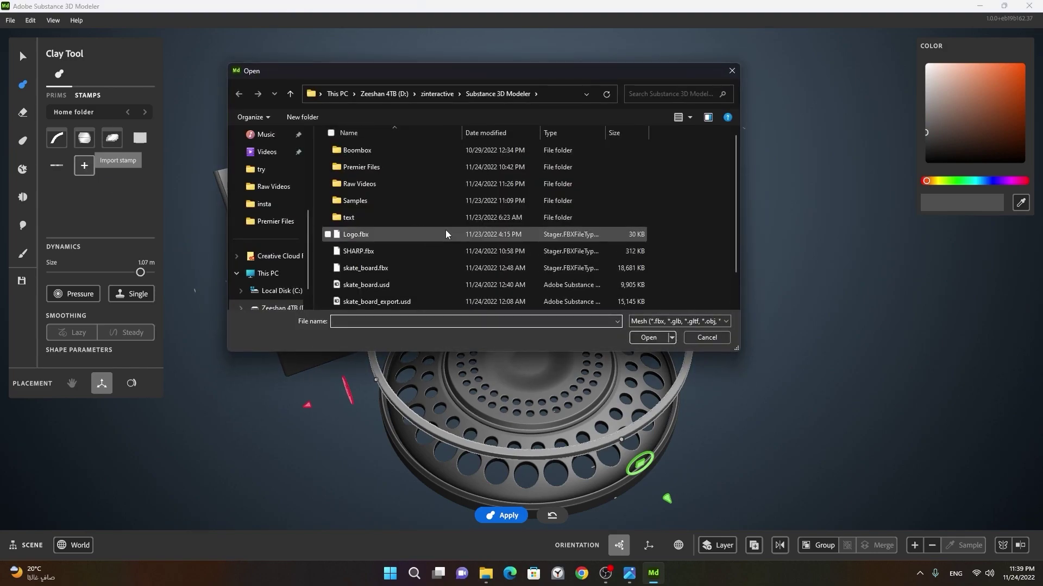
{"action": "scroll", "scroll_direction": "down", "scroll_amount": 3}
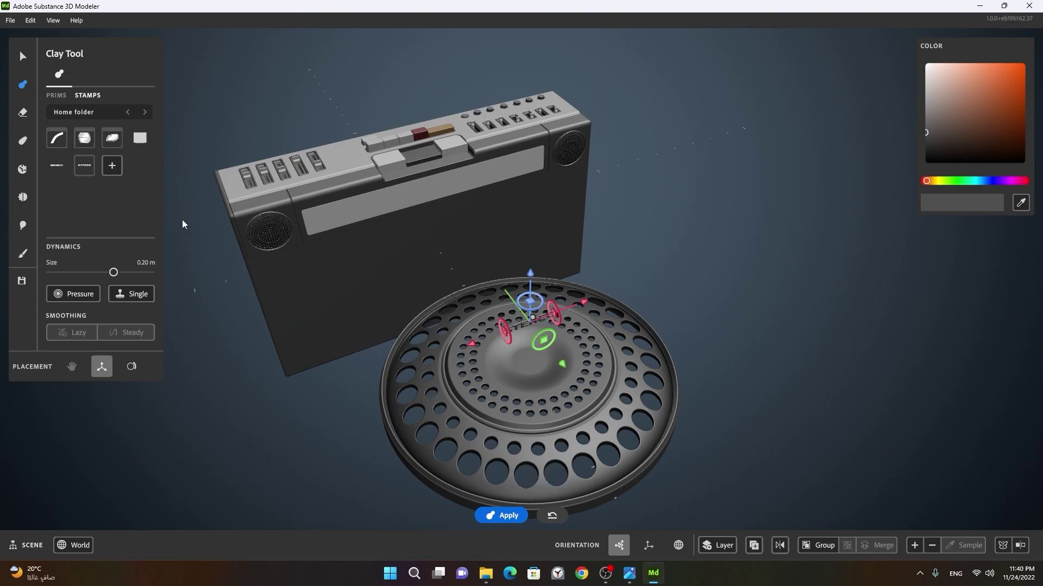
Stamp the STEREO lettering over the grille centre and raise its mesh resolution
{"action": "right_click", "coordinate": [504, 347]}
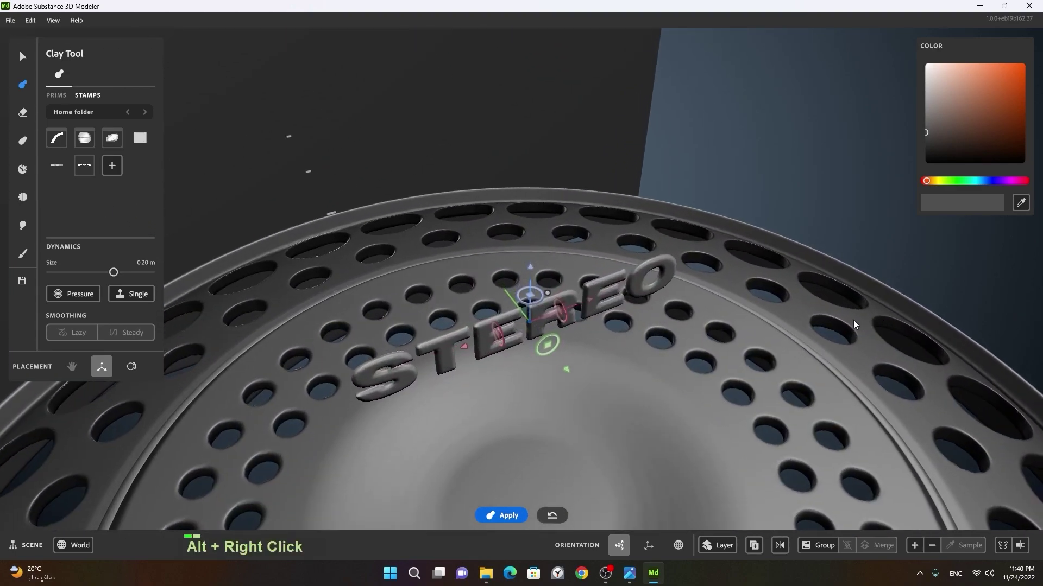
{"action": "left_click", "coordinate": [562, 366]}
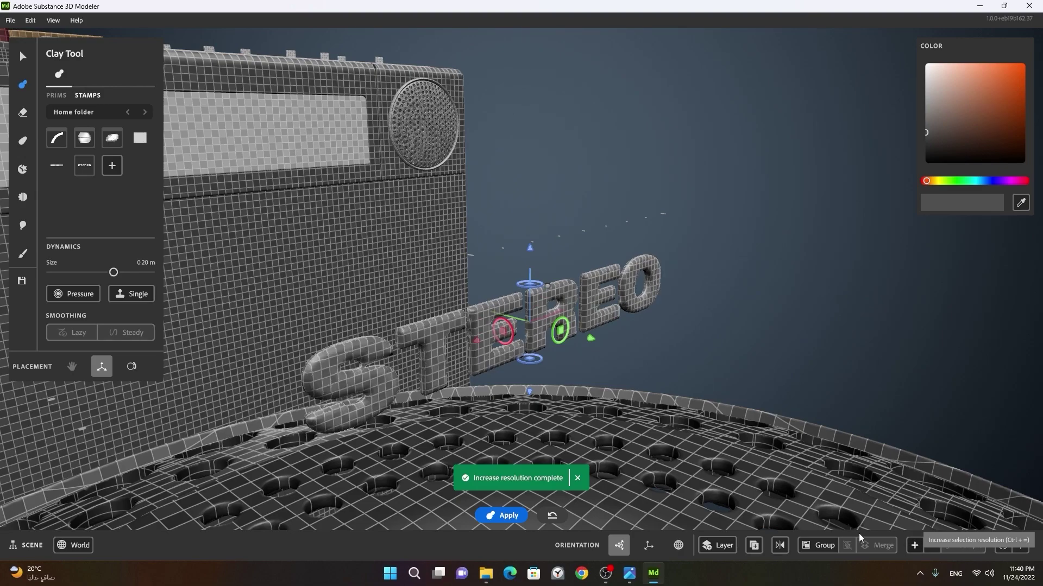
{"action": "right_click", "coordinate": [635, 381]}
{"action": "left_click", "coordinate": [555, 404]}
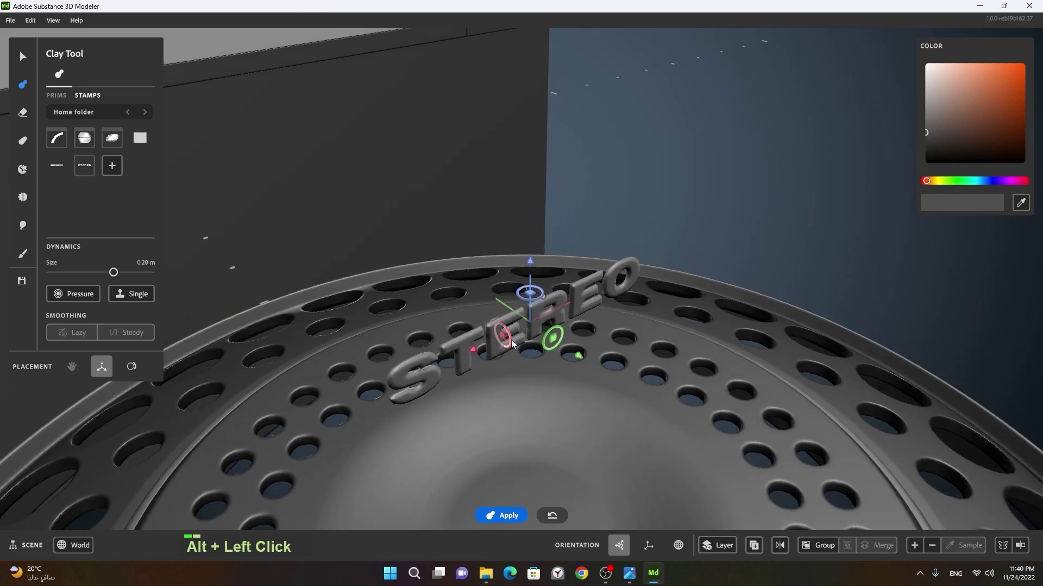
Enlarge the STEREO lettering with the brush size slider and position it above the grille
{"action": "right_click", "coordinate": [633, 377]}
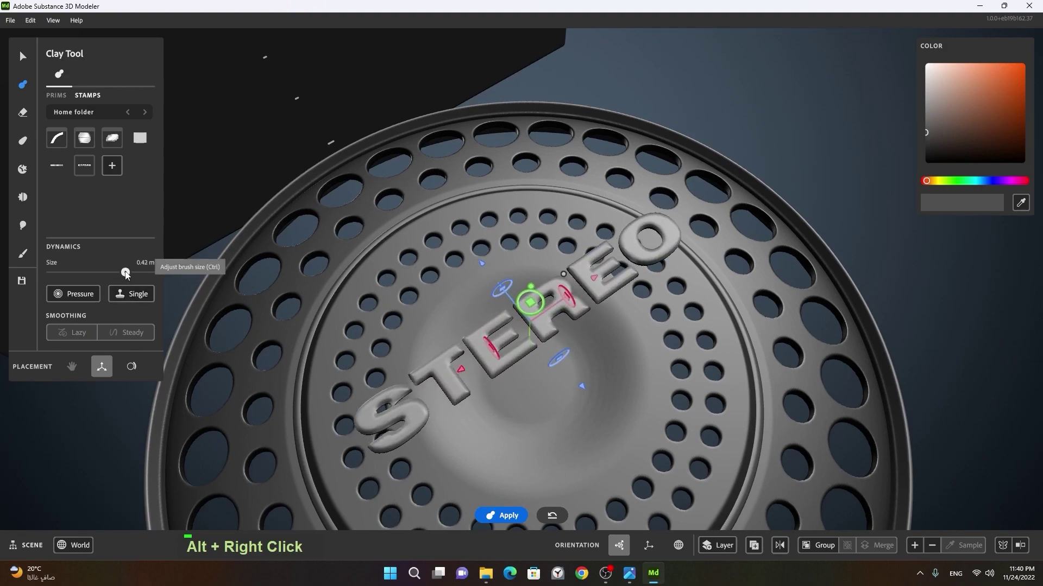
{"action": "left_click", "coordinate": [503, 439]}
{"action": "right_click", "coordinate": [497, 343]}
{"action": "middle_click", "coordinate": [553, 386]}
{"action": "left_click", "coordinate": [497, 351]}
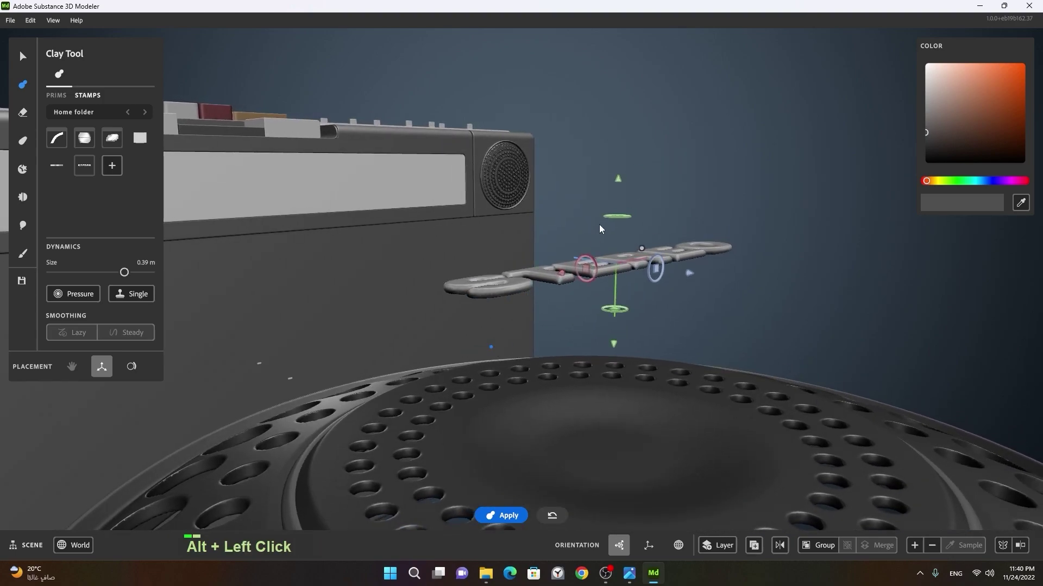
Restamp STEREO across the grille centre and rotate it flat with the gizmo handles
{"action": "right_click", "coordinate": [620, 232]}
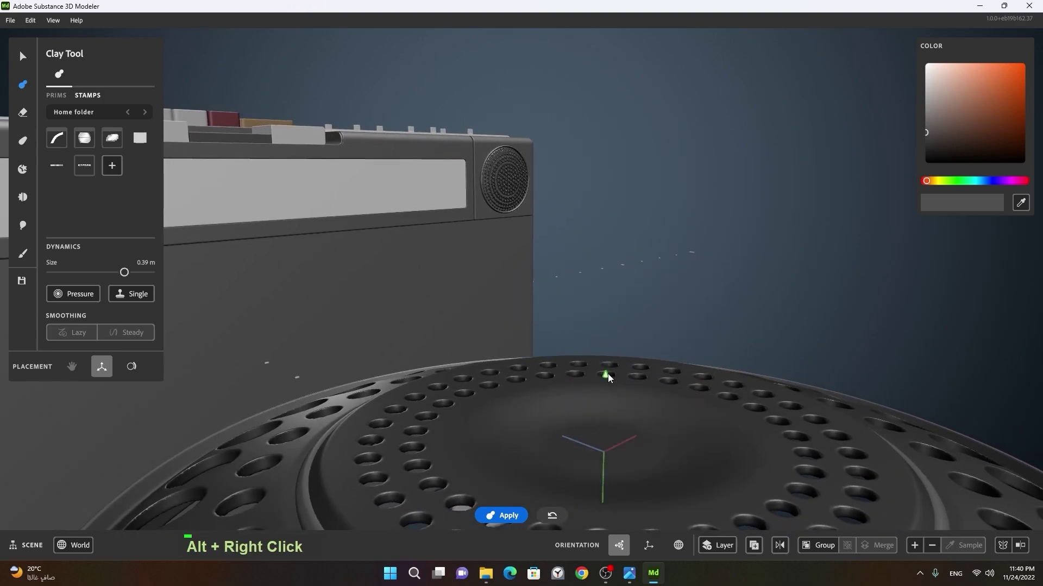
{"action": "left_click", "coordinate": [638, 438]}
{"action": "middle_click", "coordinate": [633, 445]}
{"action": "right_click", "coordinate": [544, 400]}
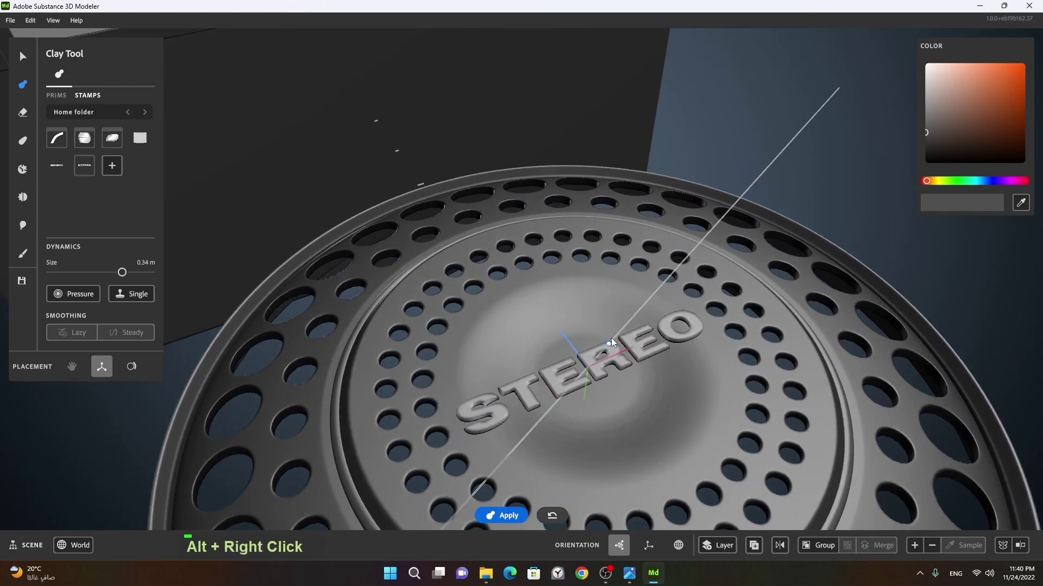
{"action": "left_click", "coordinate": [594, 392]}
{"action": "right_click", "coordinate": [558, 348]}
{"action": "left_click", "coordinate": [562, 335]}
{"action": "right_click", "coordinate": [561, 325]}
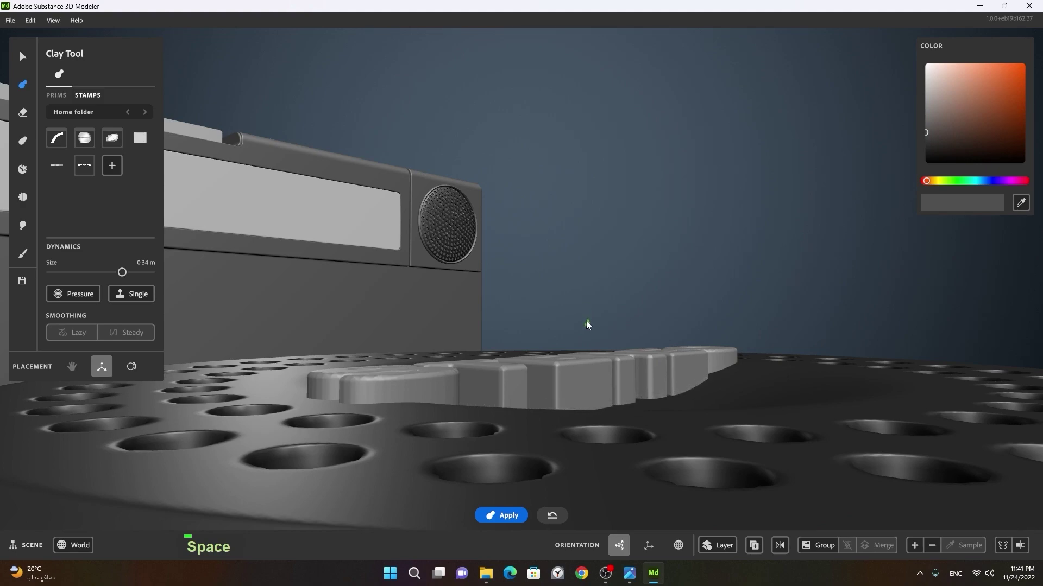
Move the lettering so it rests centred on the grille's middle disc
{"action": "key", "text": "space"}
{"action": "left_click", "coordinate": [710, 382]}
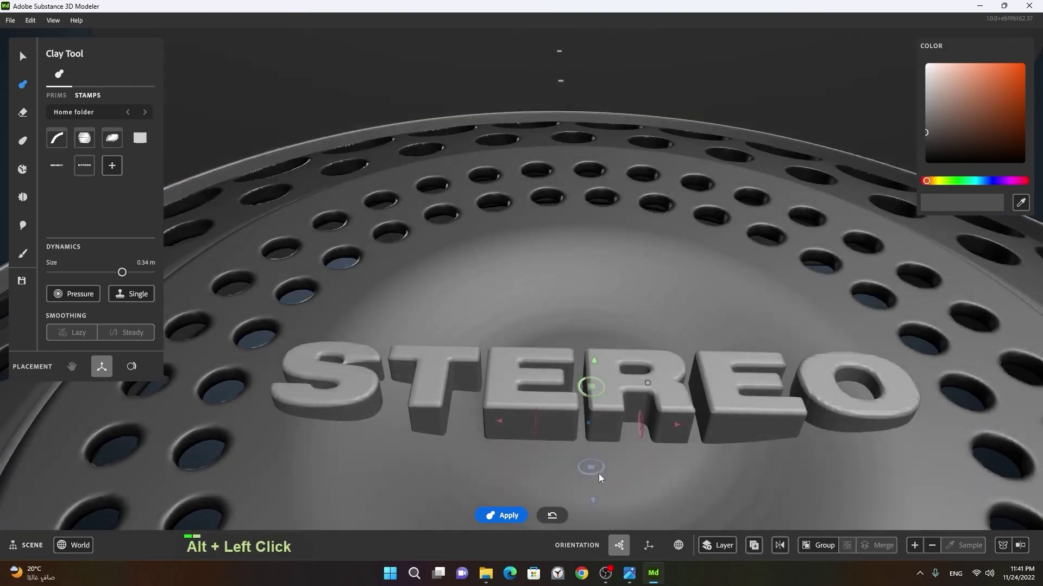
{"action": "right_click", "coordinate": [687, 421]}
{"action": "left_click", "coordinate": [640, 408]}
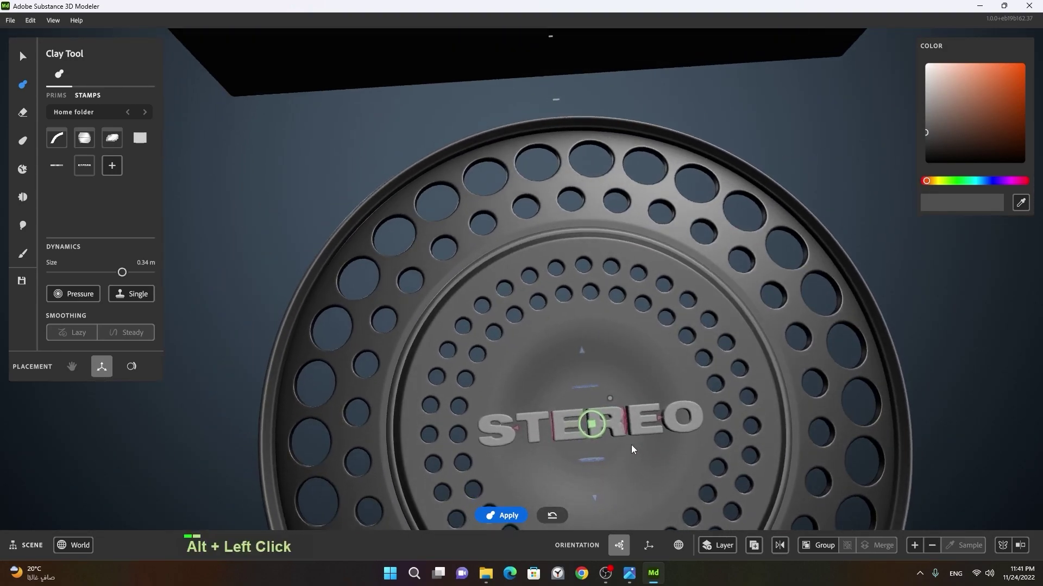
{"action": "right_click", "coordinate": [658, 423]}
{"action": "left_click", "coordinate": [657, 455]}
Confirm the STEREO stamp into the speaker plate and return to the Select Tool
{"action": "right_click", "coordinate": [739, 421]}
{"action": "left_click", "coordinate": [646, 457]}
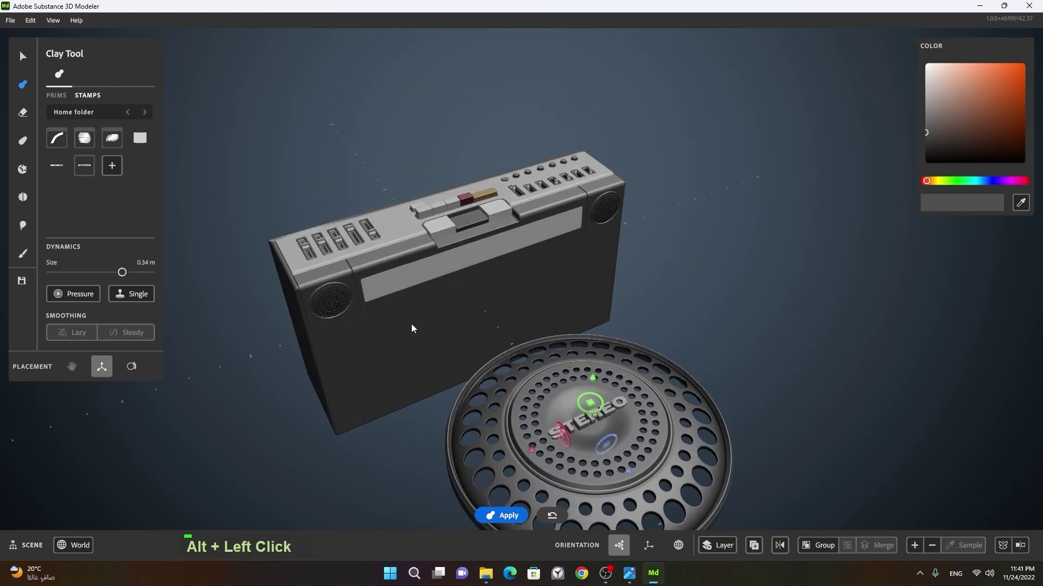
{"action": "double_click", "coordinate": [773, 405]}
{"action": "right_click", "coordinate": [769, 426]}
{"action": "middle_click", "coordinate": [776, 419]}
{"action": "left_click", "coordinate": [678, 408]}
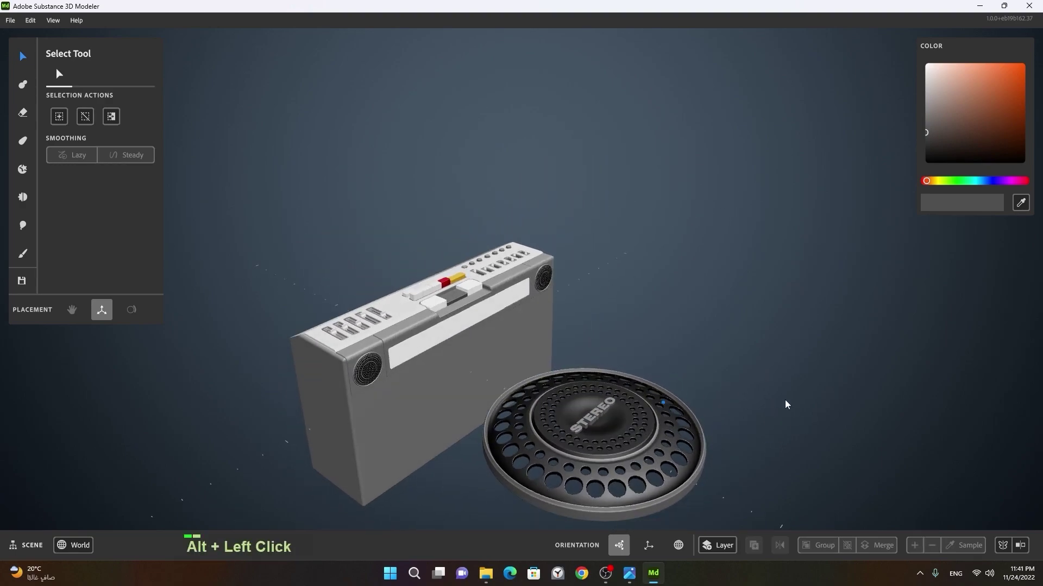
Select the whole lettered grille and rotate it 90° to stand upright facing the boombox front
{"action": "middle_click", "coordinate": [824, 404]}
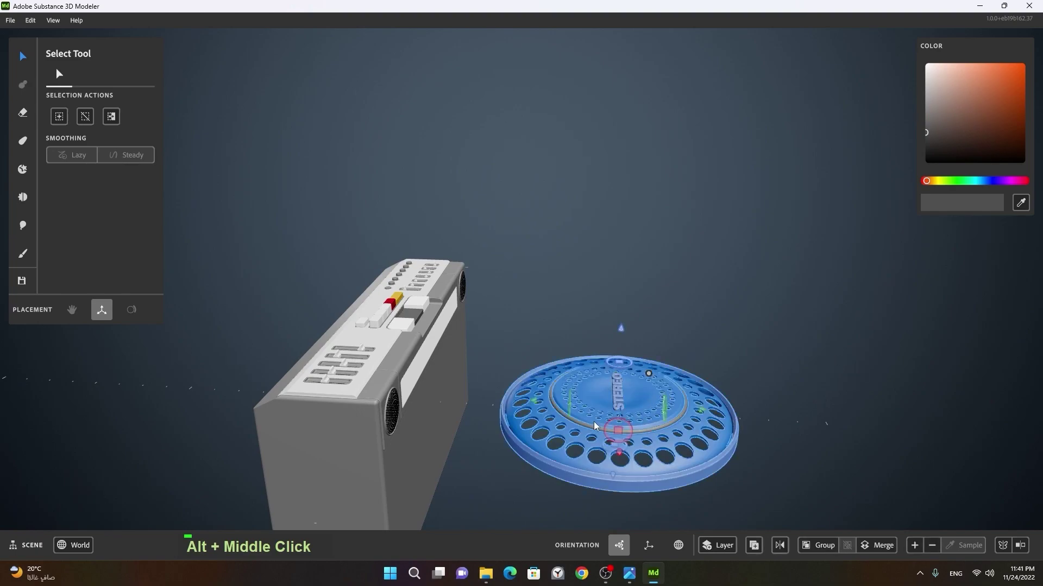
{"action": "right_click", "coordinate": [812, 439]}
{"action": "left_click", "coordinate": [828, 448]}
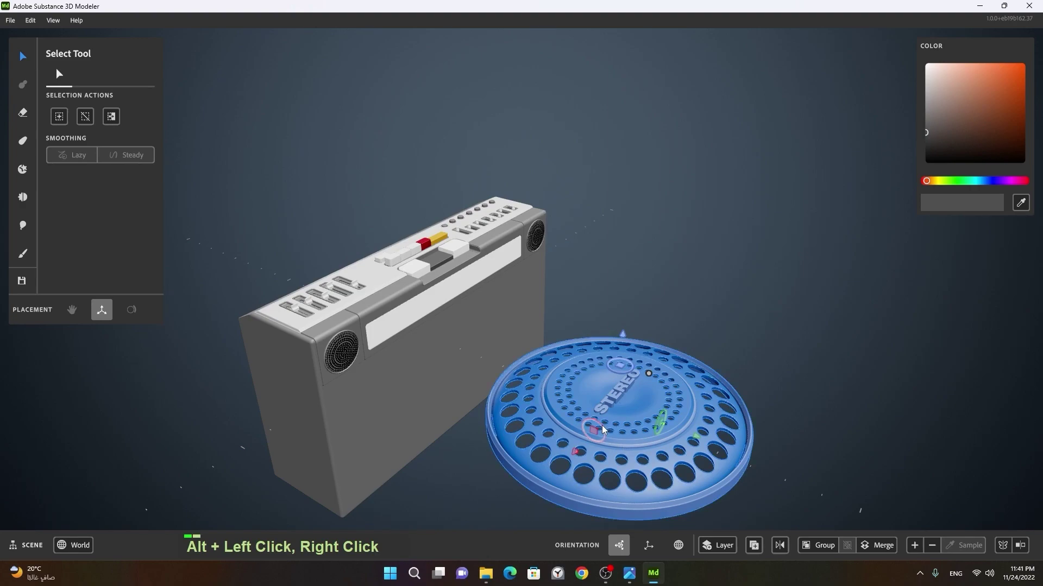
Create a mirrored copy of the STEREO speaker grille on the opposite side of the boombox front
{"action": "left_click", "coordinate": [605, 430]}
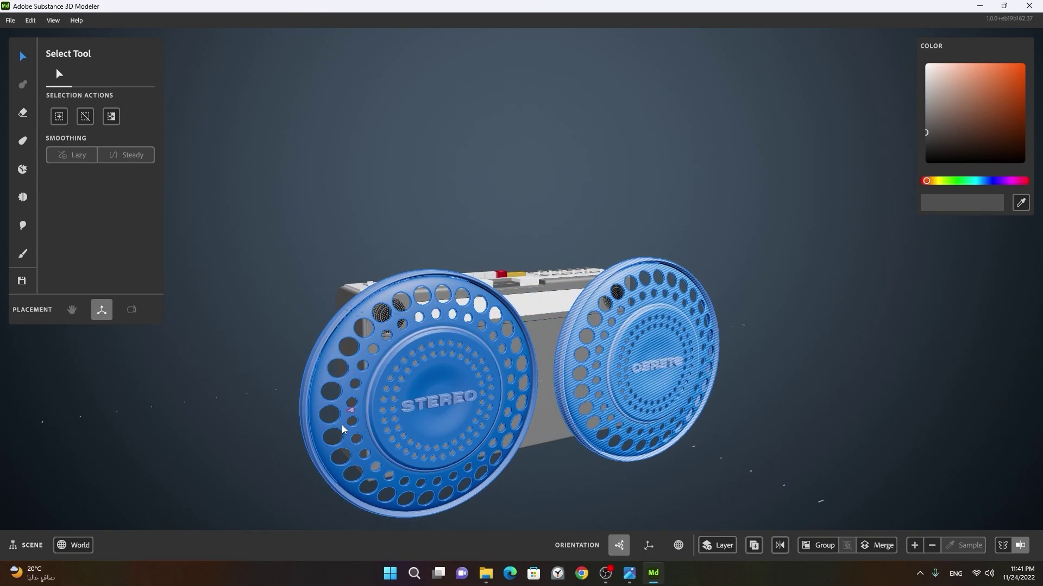
{"action": "right_click", "coordinate": [343, 438]}
Navigate the viewport to bring the right speaker grille and its mirrored label into close view
{"action": "left_click", "coordinate": [423, 432]}
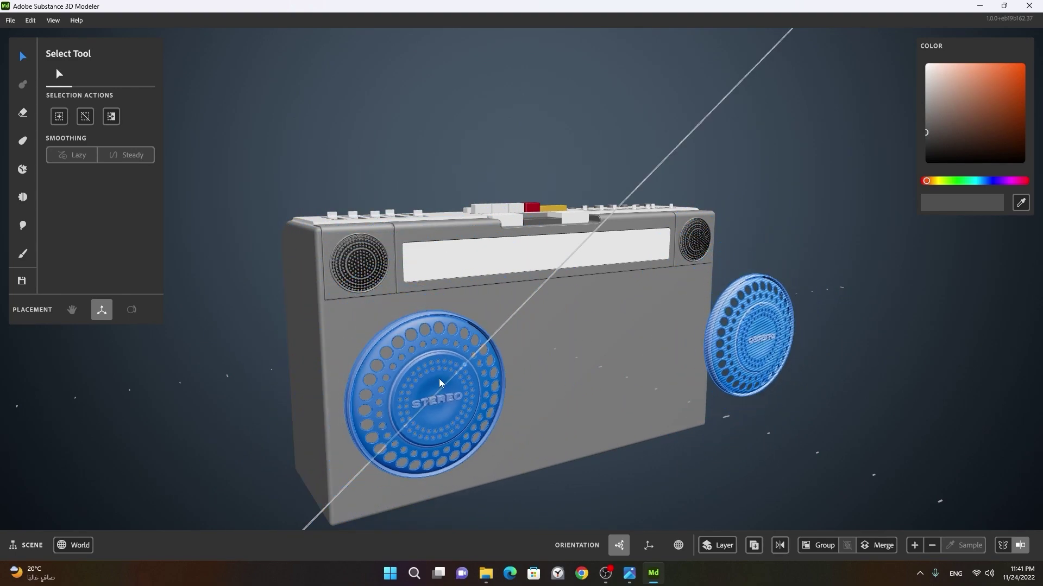
{"action": "left_click", "coordinate": [439, 412]}
{"action": "right_click", "coordinate": [355, 413]}
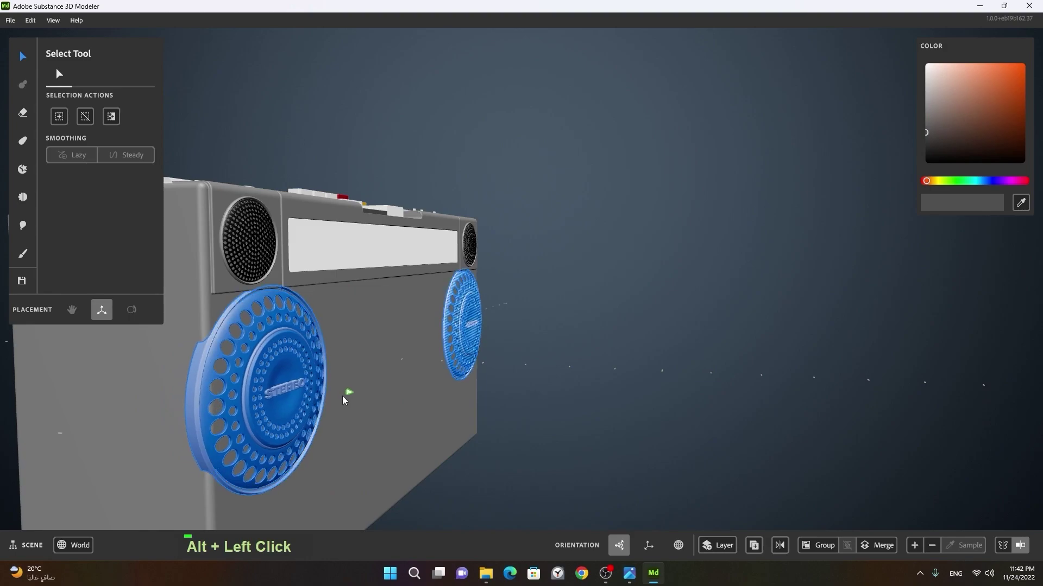
{"action": "left_click", "coordinate": [360, 436]}
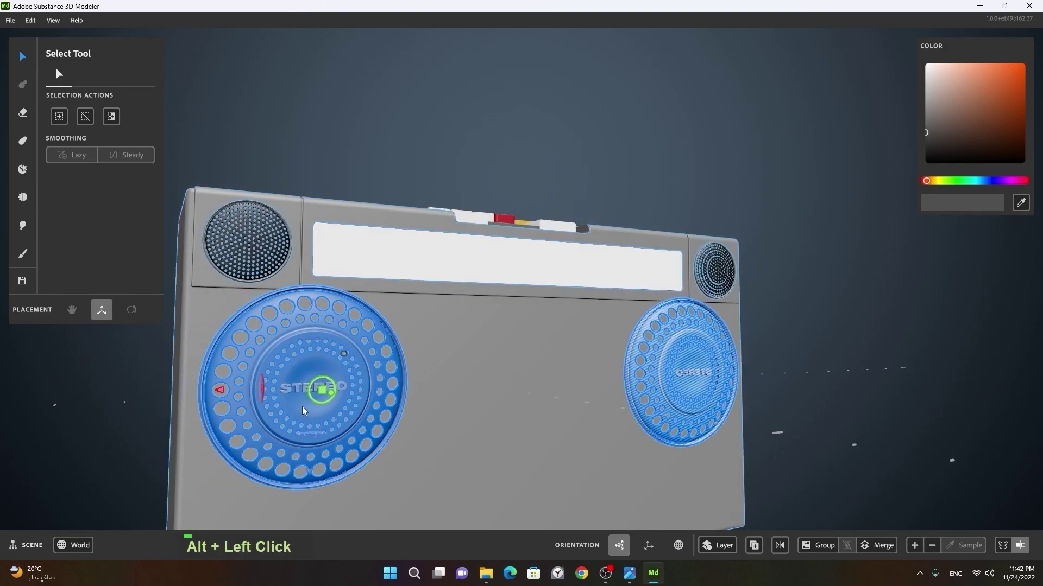
{"action": "right_click", "coordinate": [358, 414]}
{"action": "left_click", "coordinate": [389, 435]}
{"action": "middle_click", "coordinate": [451, 413]}
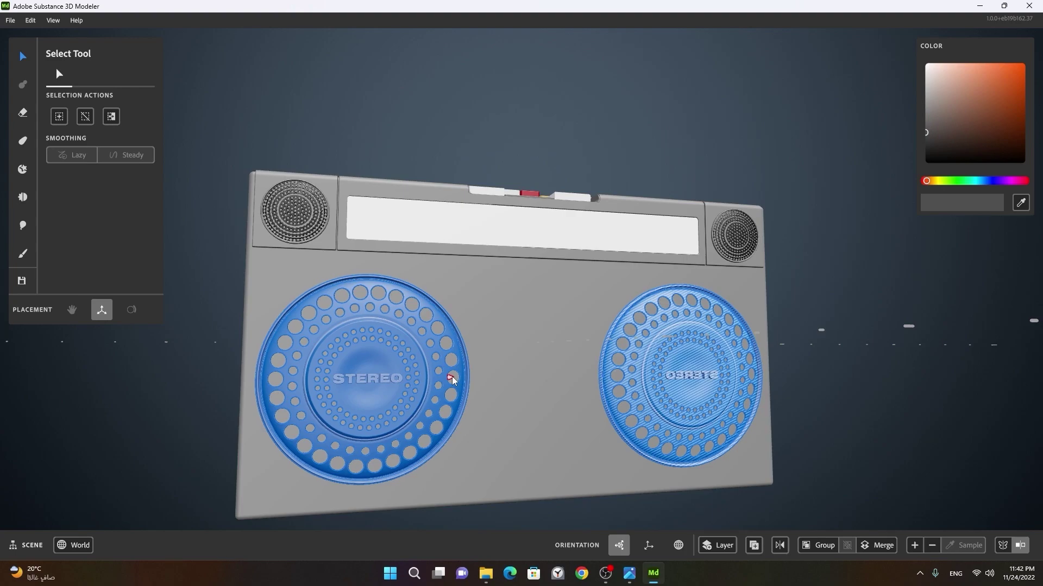
{"action": "left_click", "coordinate": [764, 408]}
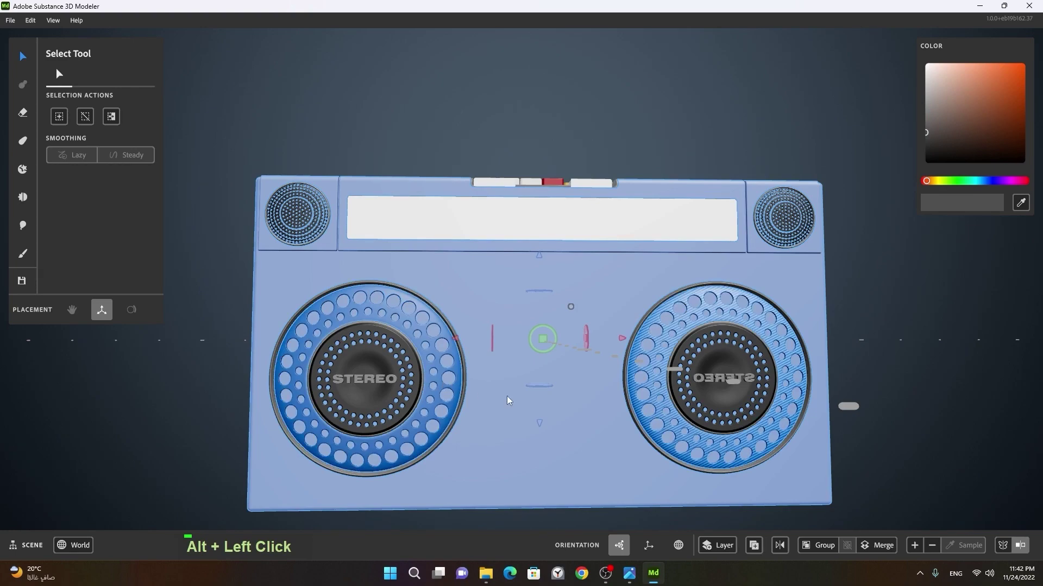
Select both speaker grilles together in the viewport
{"action": "left_click", "coordinate": [375, 424]}
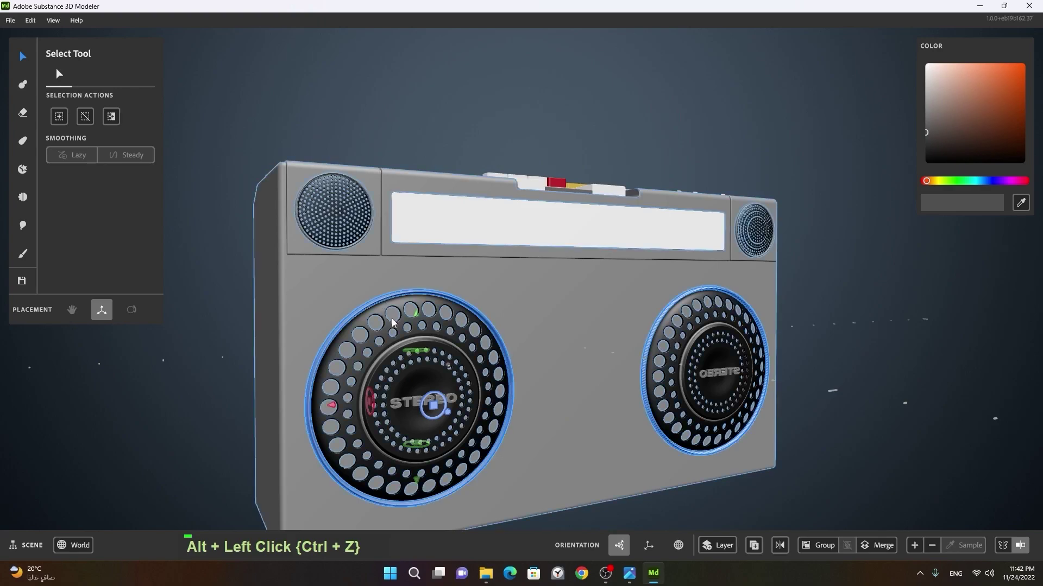
{"action": "right_click", "coordinate": [333, 338]}
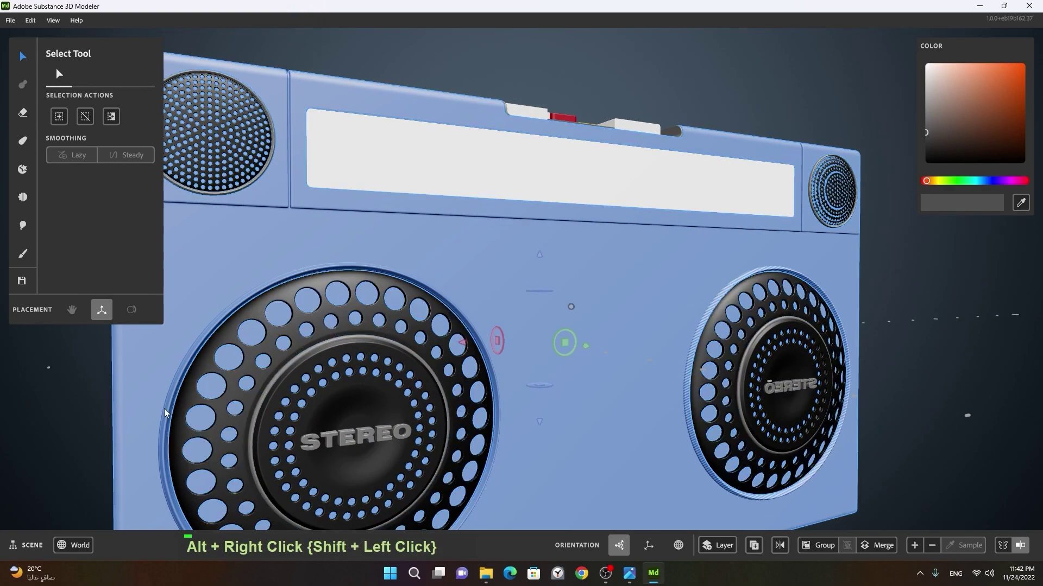
{"action": "middle_click", "coordinate": [305, 396]}
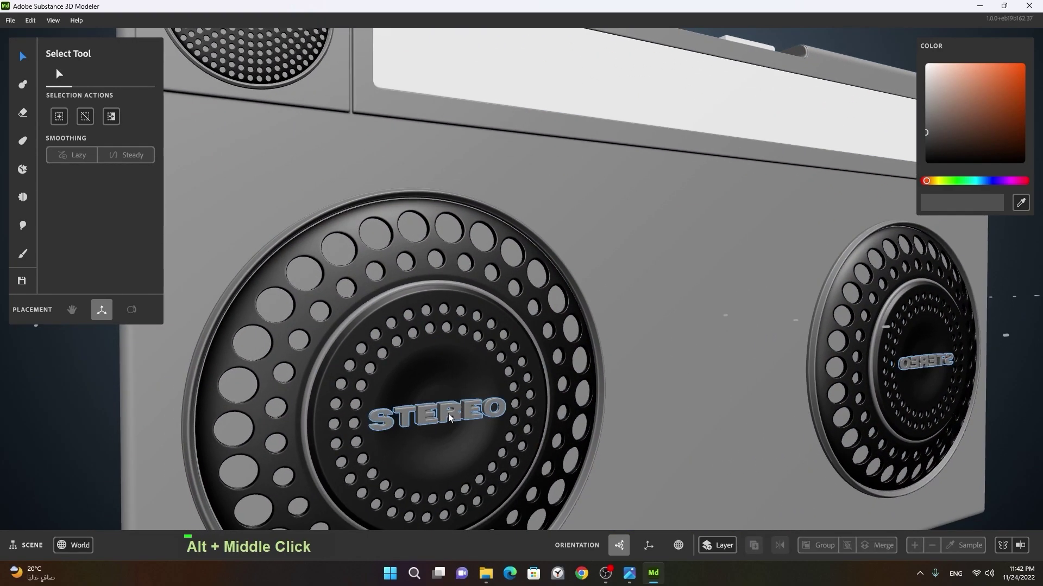
{"action": "left_click", "coordinate": [385, 383]}
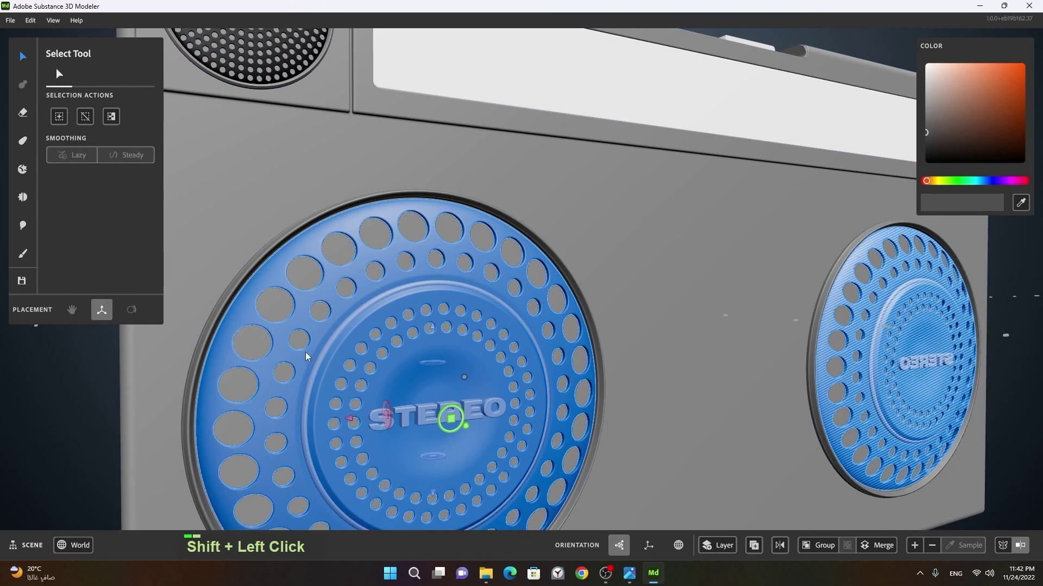
{"action": "right_click", "coordinate": [591, 379]}
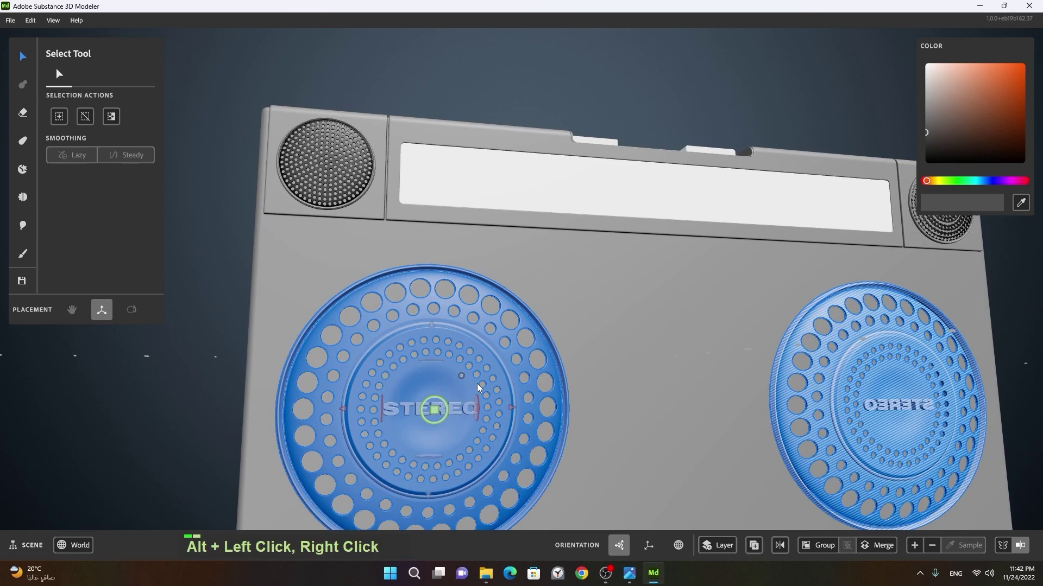
{"action": "middle_click", "coordinate": [538, 414]}
{"action": "left_click", "coordinate": [496, 384]}
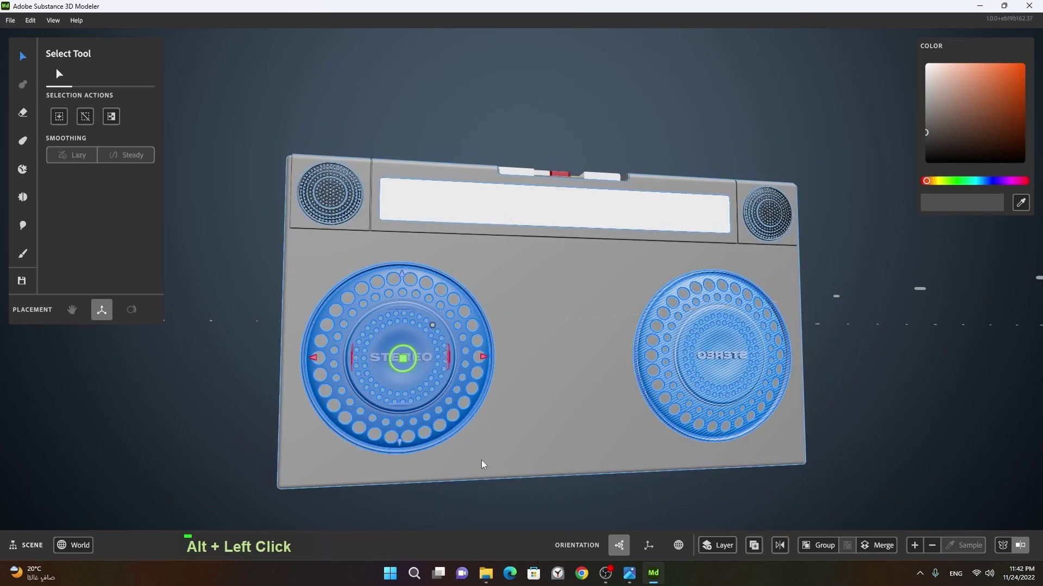
Merge the selected grille parts into a single layer
{"action": "right_click", "coordinate": [487, 491]}
{"action": "left_click", "coordinate": [474, 499]}
{"action": "right_click", "coordinate": [700, 427]}
{"action": "middle_click", "coordinate": [807, 406]}
{"action": "right_click", "coordinate": [633, 430]}
{"action": "middle_click", "coordinate": [724, 410]}
{"action": "left_click", "coordinate": [784, 410]}
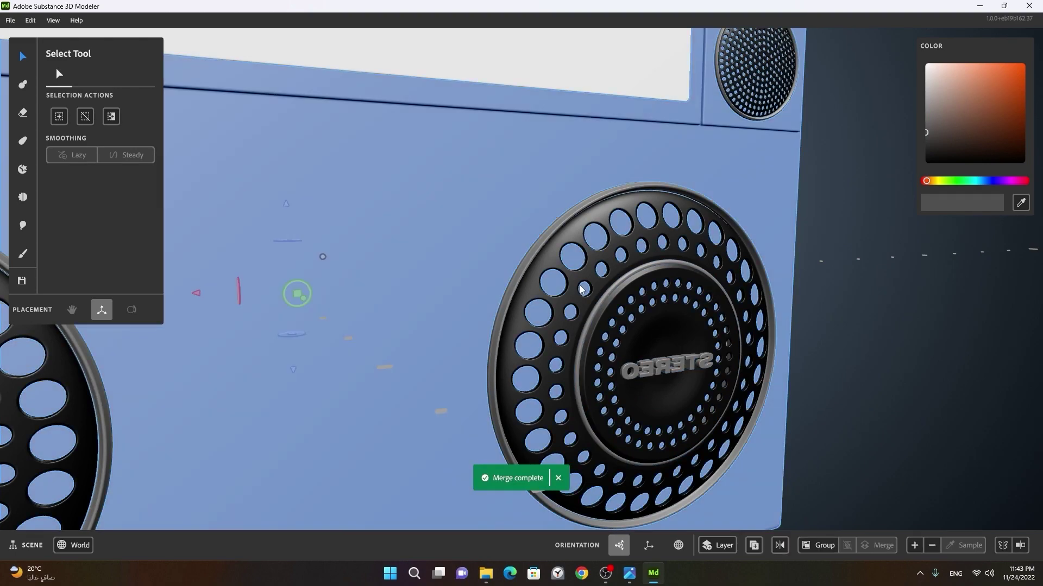
Select the merged boombox body together with both STEREO speaker grilles
{"action": "double_click", "coordinate": [578, 288]}
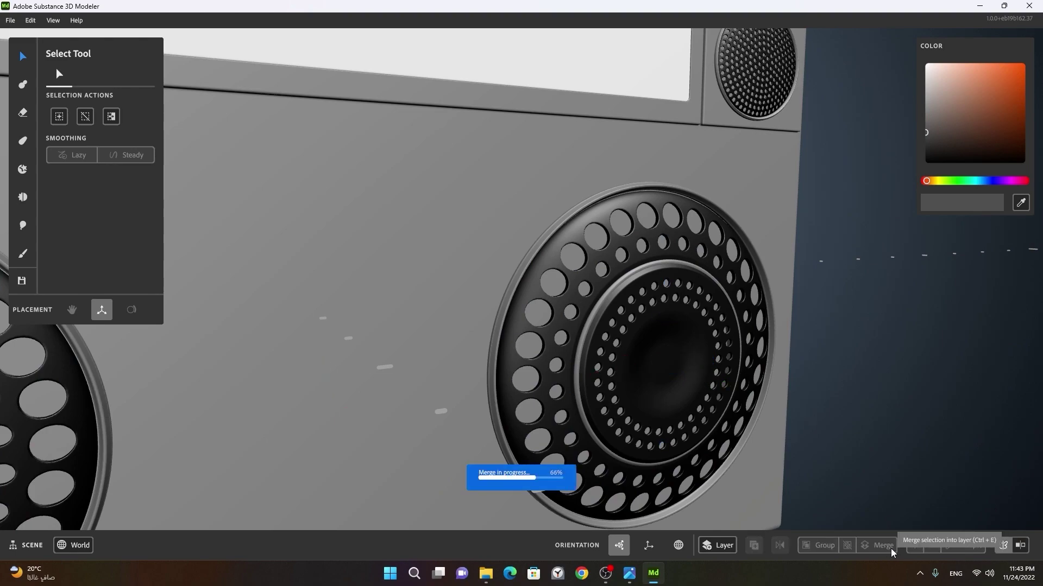
{"action": "middle_click", "coordinate": [825, 336]}
{"action": "left_click", "coordinate": [762, 368]}
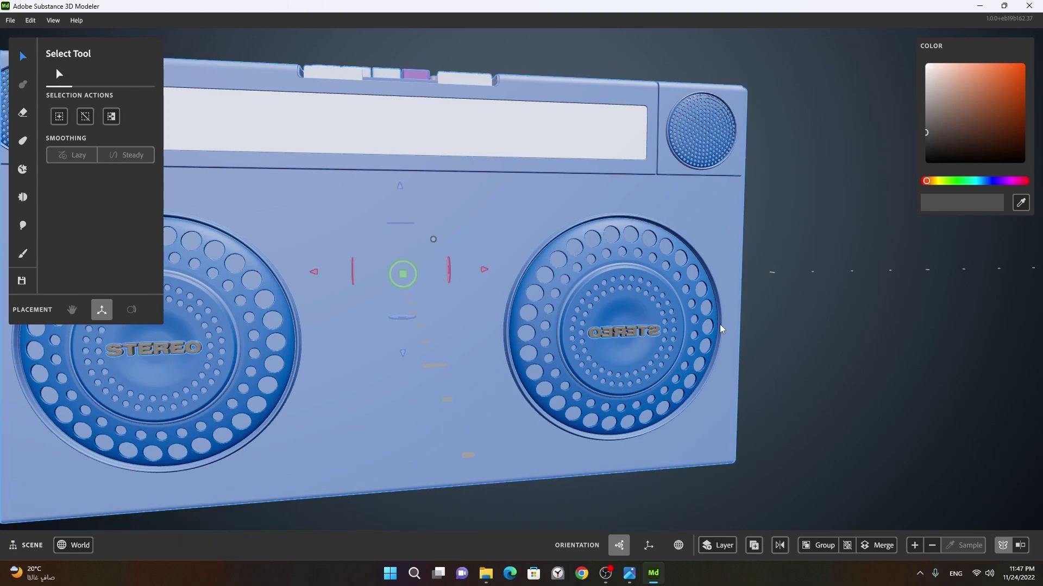
Isolate the mirrored STEREO label so it shows alone in the scene
{"action": "right_click", "coordinate": [660, 367]}
{"action": "middle_click", "coordinate": [742, 359]}
{"action": "left_click", "coordinate": [508, 326]}
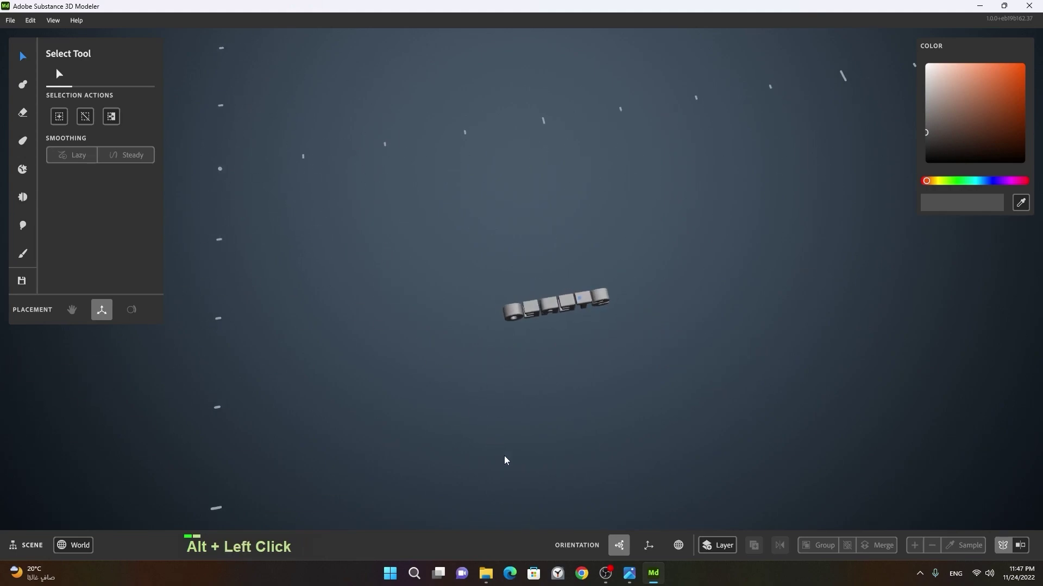
{"action": "right_click", "coordinate": [612, 372]}
{"action": "left_click", "coordinate": [571, 393]}
{"action": "right_click", "coordinate": [561, 349]}
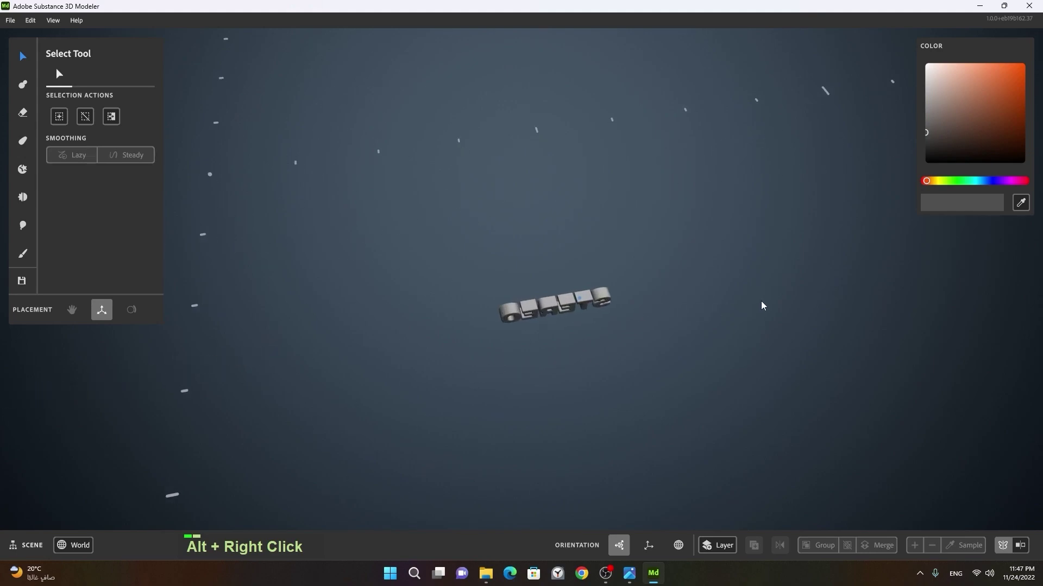
Warp the STEREO label in box mode, rotating it about 174° to flip its reversed orientation
{"action": "double_click", "coordinate": [572, 306]}
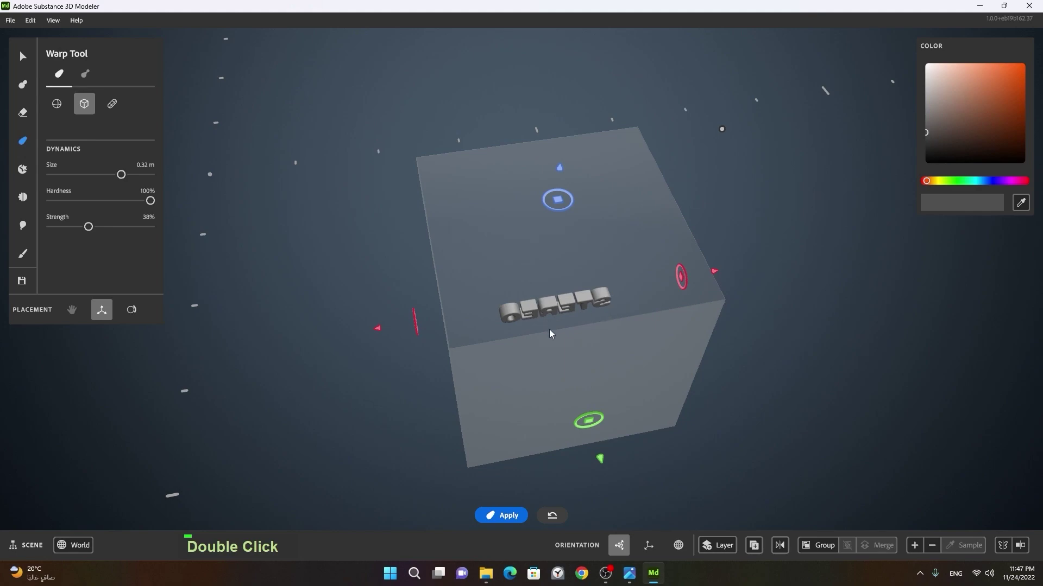
{"action": "right_click", "coordinate": [656, 347]}
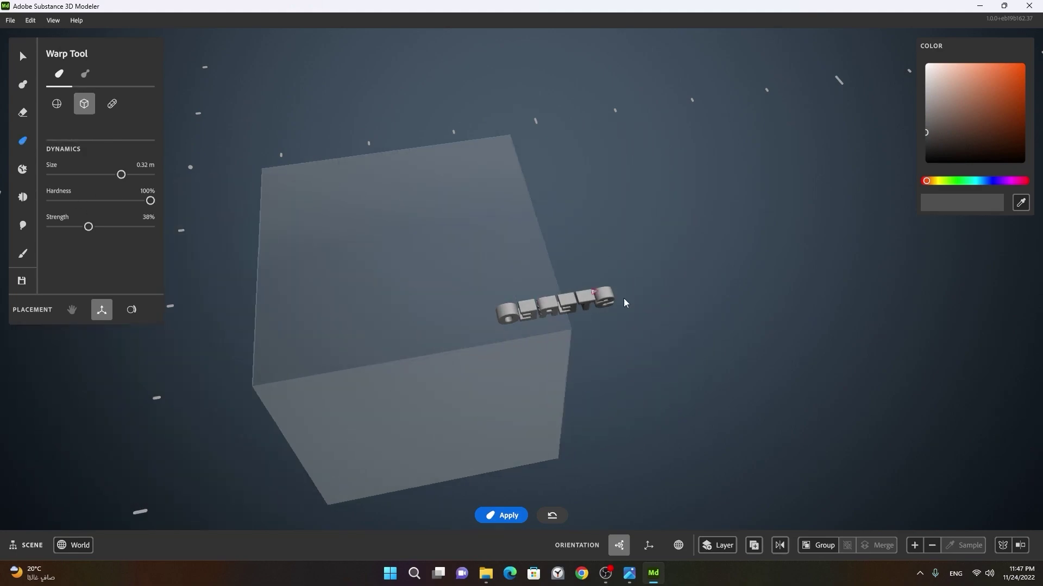
{"action": "left_click", "coordinate": [615, 345]}
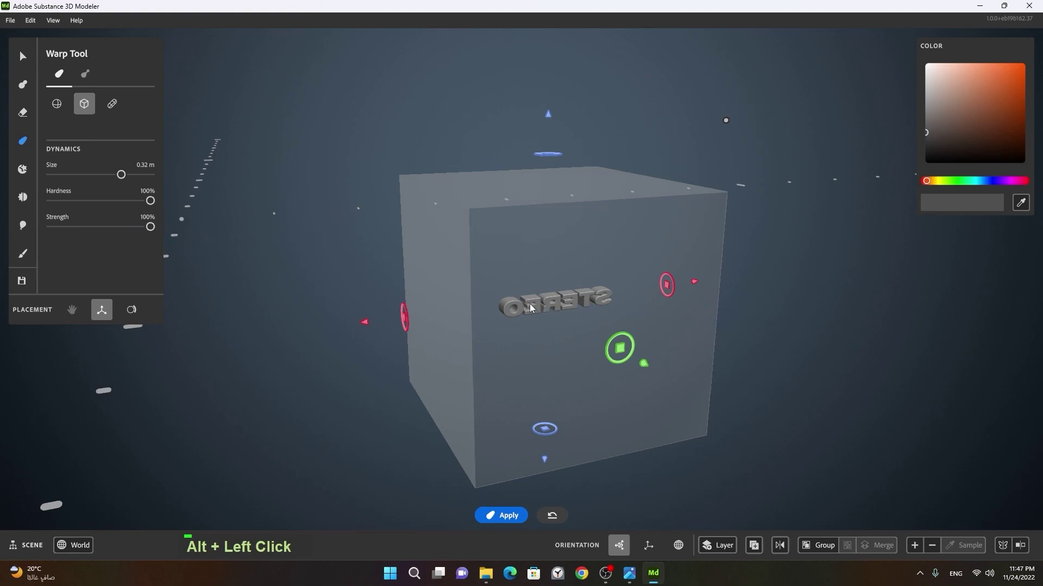
{"action": "left_click", "coordinate": [523, 292]}
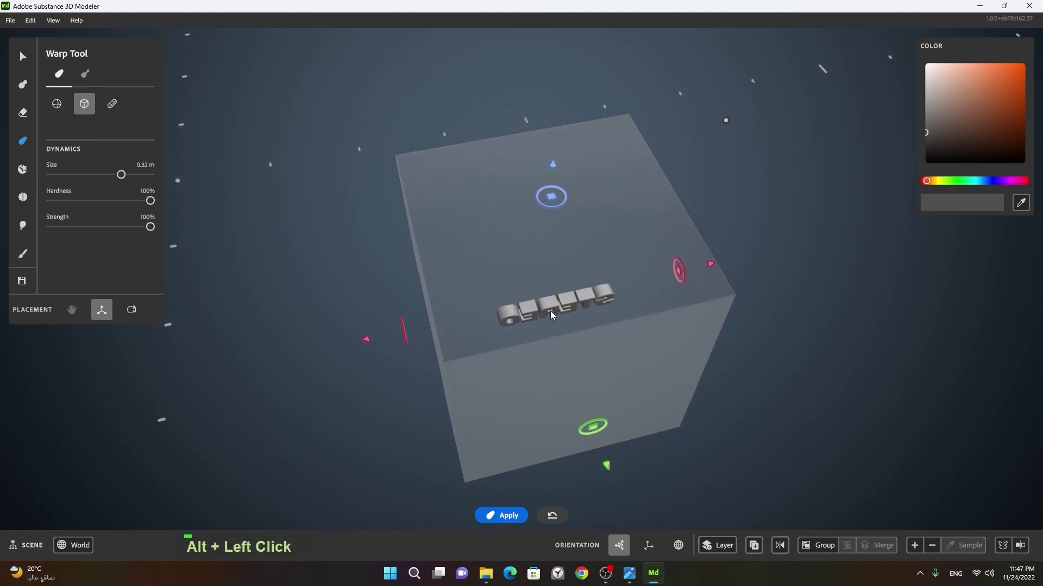
{"action": "key", "text": "space"}
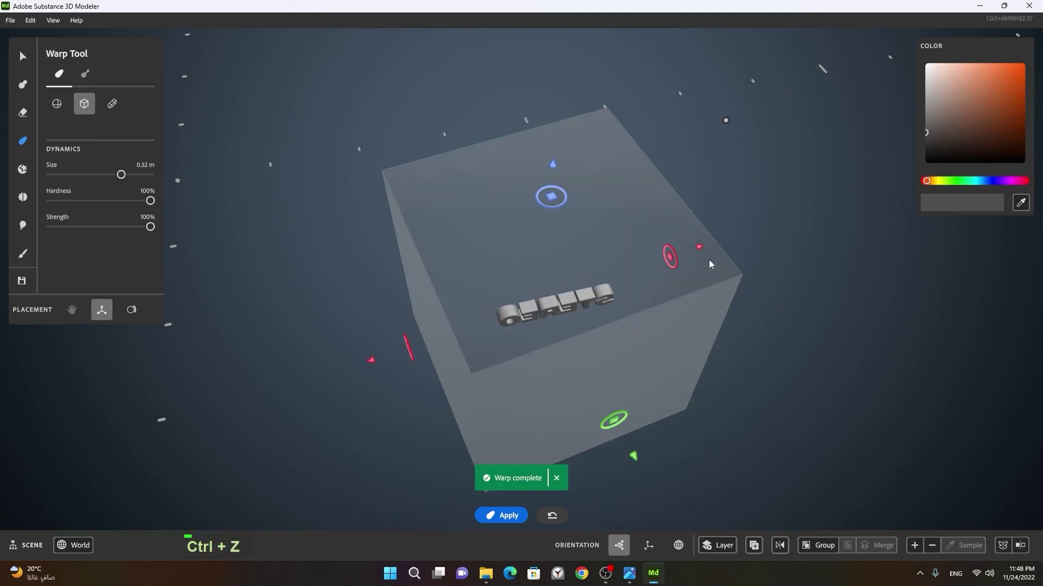
{"action": "right_click", "coordinate": [690, 264]}
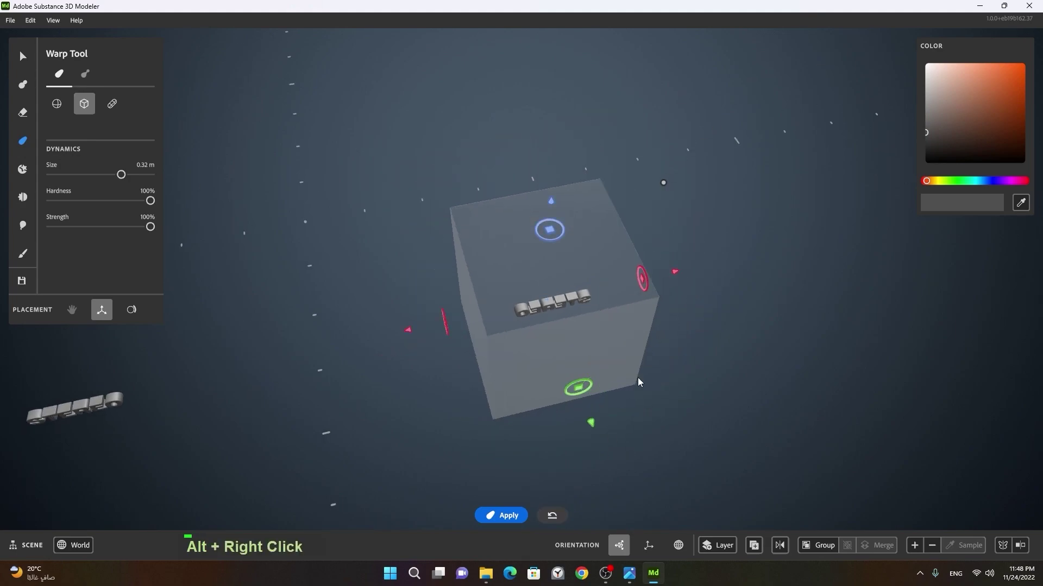
{"action": "left_click", "coordinate": [579, 270]}
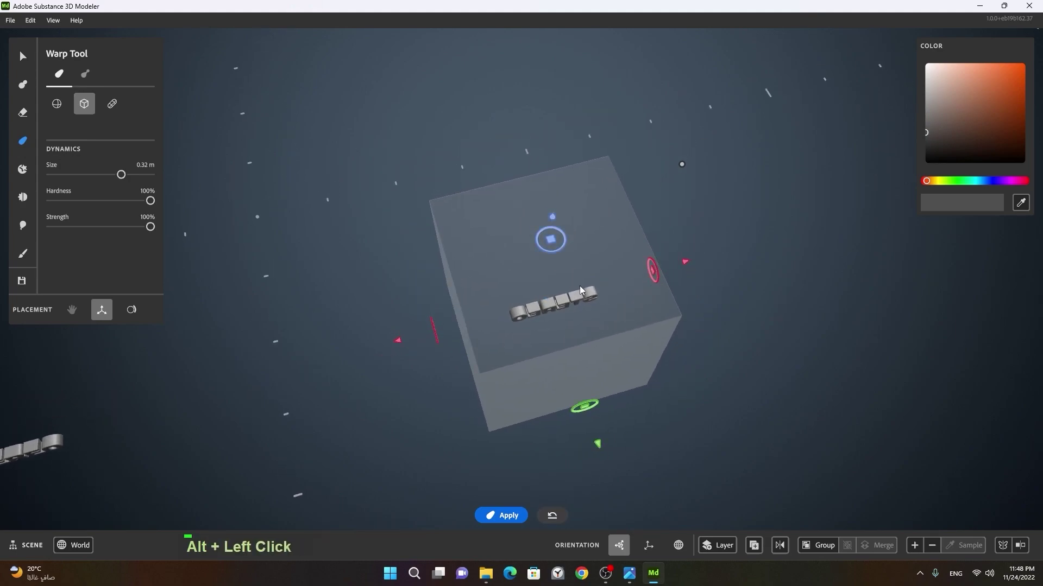
Apply the label warp, select the boombox body and reveal all parts again via its actions
{"action": "key", "text": "space"}
{"action": "left_click", "coordinate": [563, 255]}
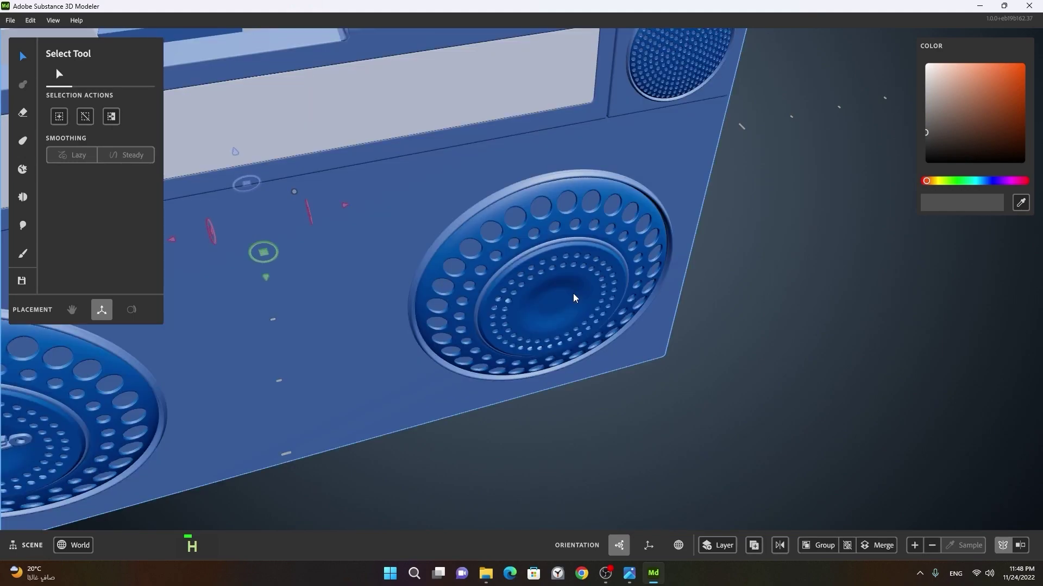
{"action": "right_click", "coordinate": [576, 297]}
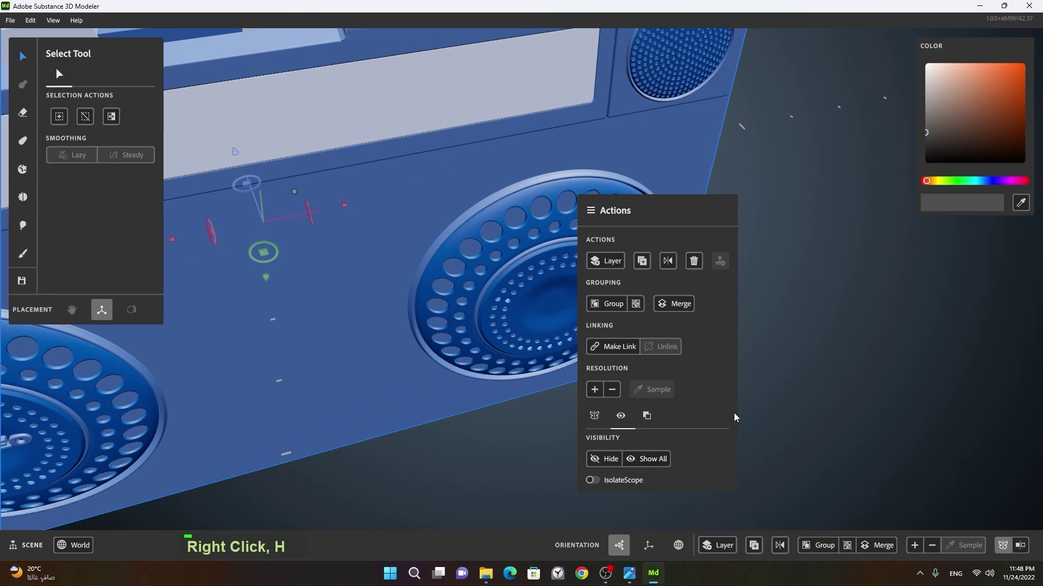
{"action": "right_click", "coordinate": [706, 371]}
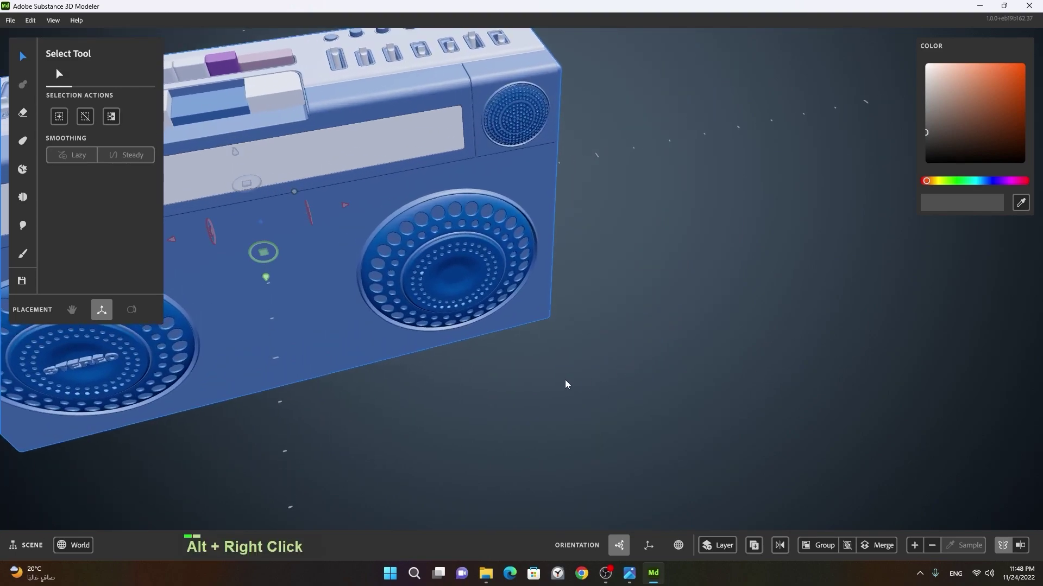
Move over to the left grille and select its correctly reading STEREO label
{"action": "middle_click", "coordinate": [475, 367]}
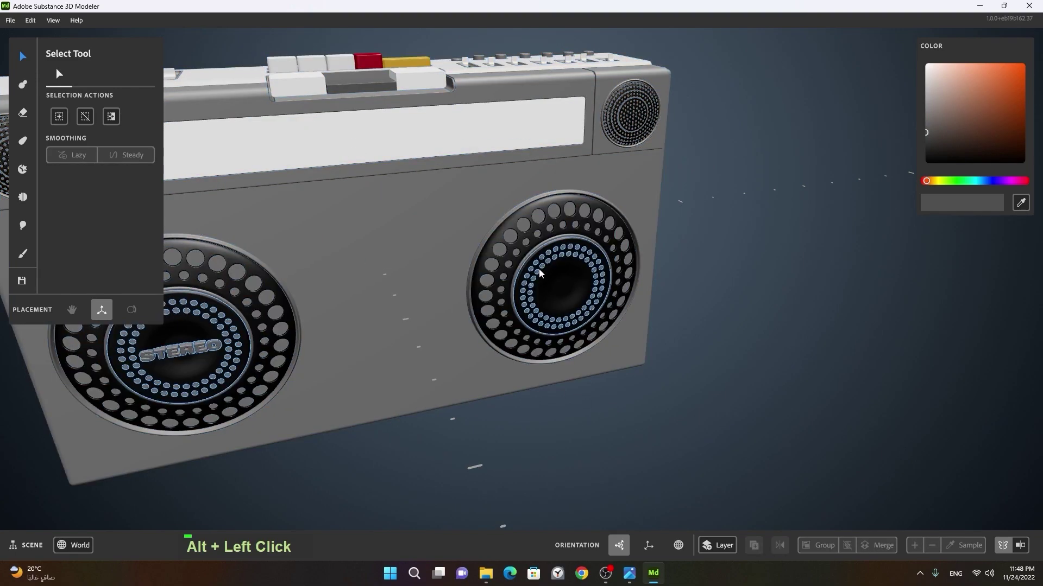
{"action": "right_click", "coordinate": [158, 382]}
{"action": "middle_click", "coordinate": [230, 375]}
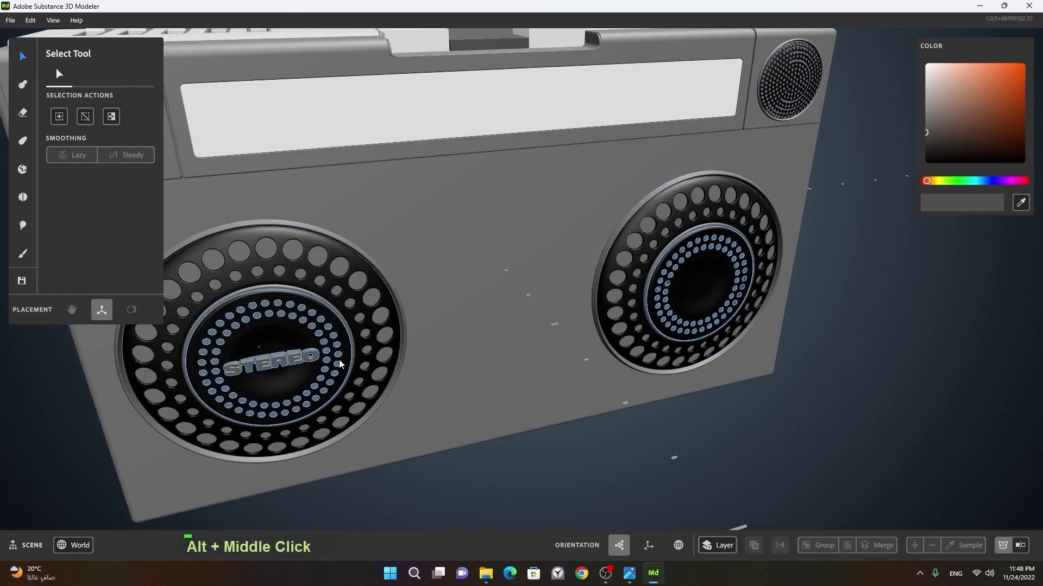
{"action": "double_click", "coordinate": [293, 363]}
Warp the right grille so its STEREO label reads correctly like the left, then finish warping
{"action": "left_click", "coordinate": [639, 358]}
{"action": "middle_click", "coordinate": [736, 359]}
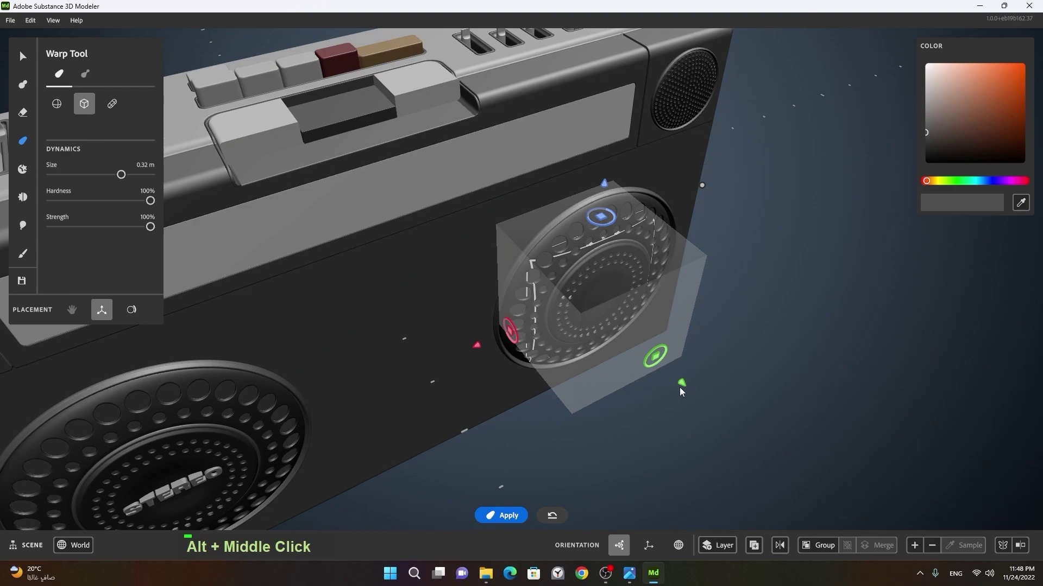
{"action": "key", "text": "space"}
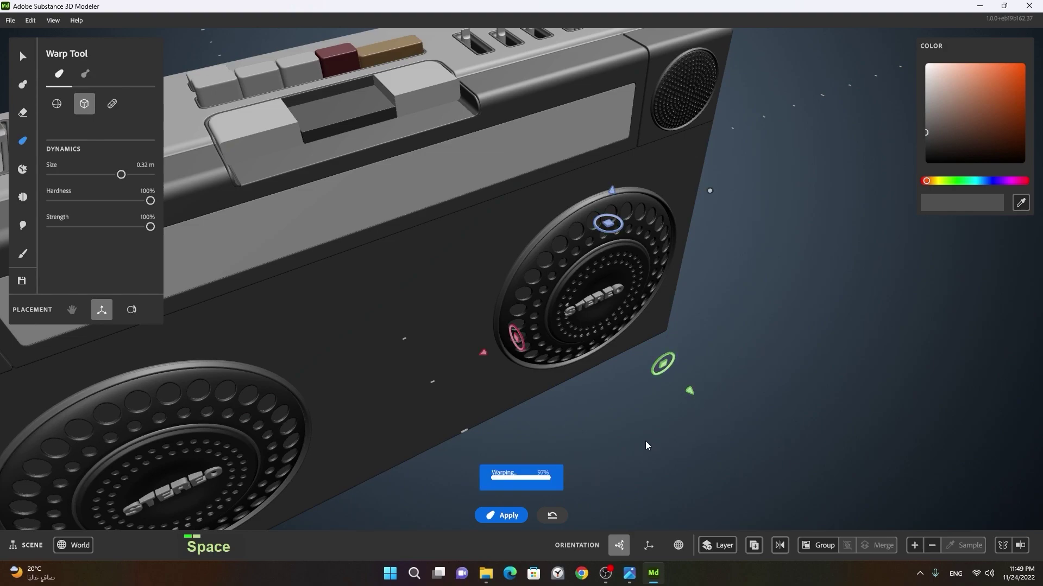
{"action": "left_click", "coordinate": [578, 386]}
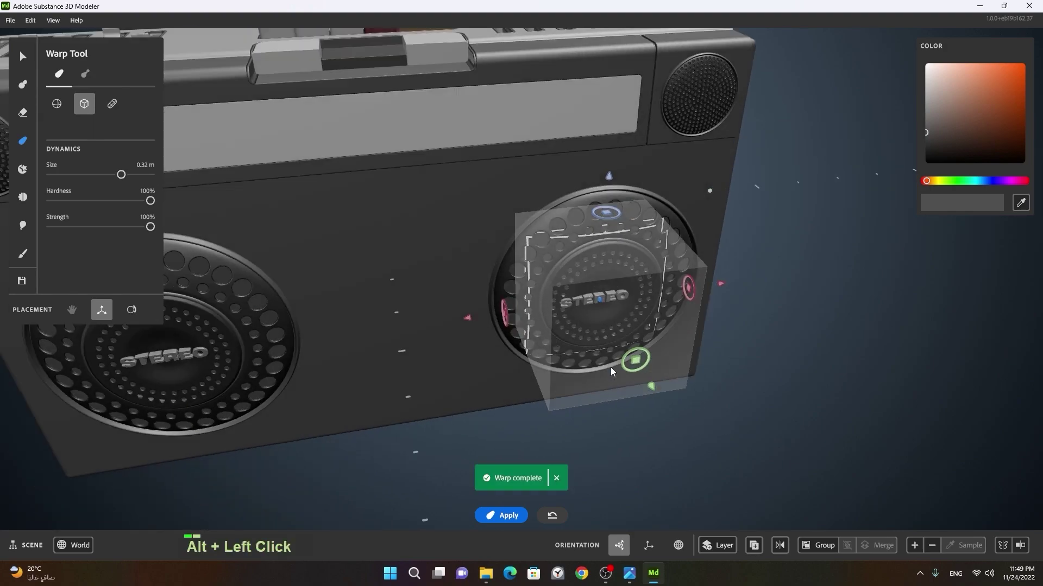
{"action": "right_click", "coordinate": [590, 313]}
{"action": "key", "text": "space"}
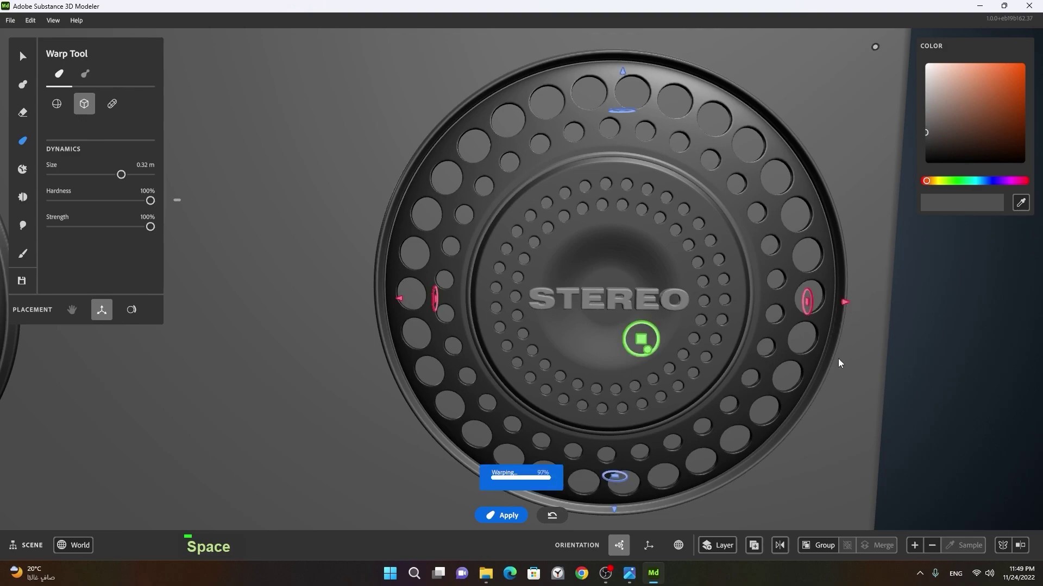
{"action": "right_click", "coordinate": [749, 355]}
{"action": "left_click", "coordinate": [657, 425]}
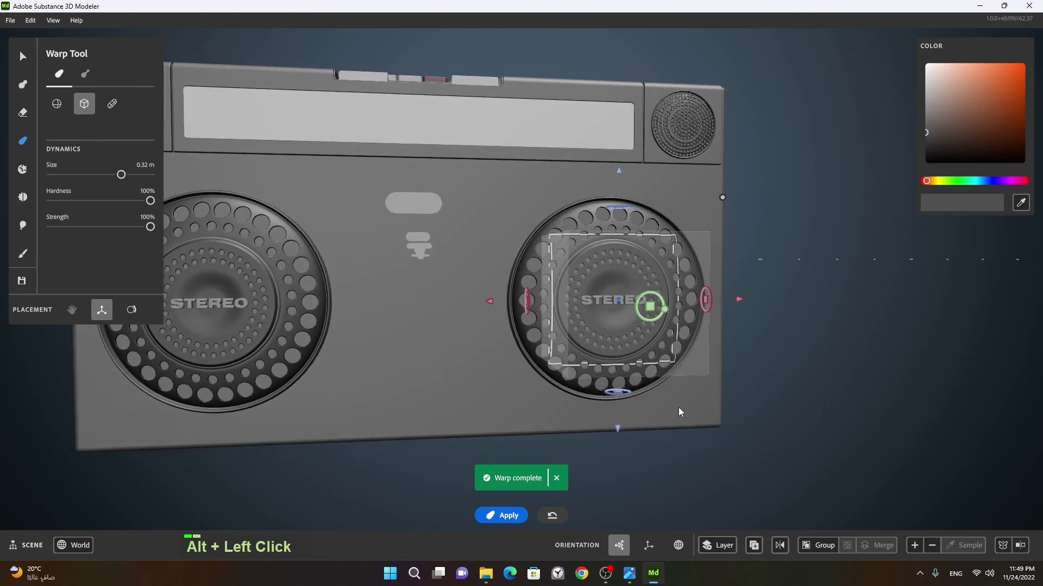
{"action": "double_click", "coordinate": [693, 376]}
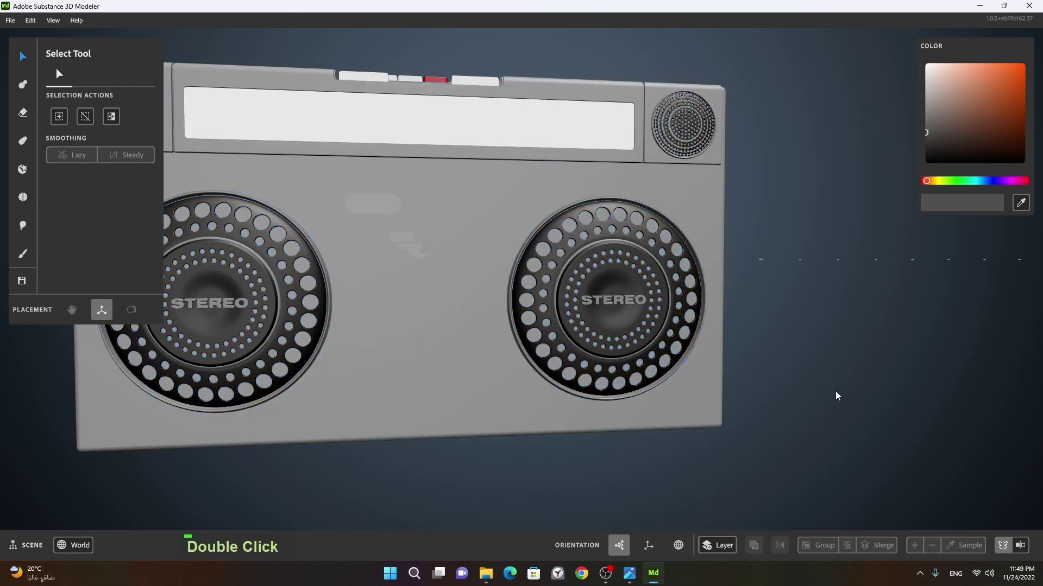
Look over the finished boombox with both STEREO grilles from several angles
{"action": "right_click", "coordinate": [847, 387]}
{"action": "left_click", "coordinate": [641, 396]}
{"action": "right_click", "coordinate": [591, 405]}
{"action": "left_click", "coordinate": [556, 404]}
{"action": "right_click", "coordinate": [549, 373]}
{"action": "middle_click", "coordinate": [589, 382]}
{"action": "left_click", "coordinate": [576, 398]}
{"action": "right_click", "coordinate": [612, 423]}
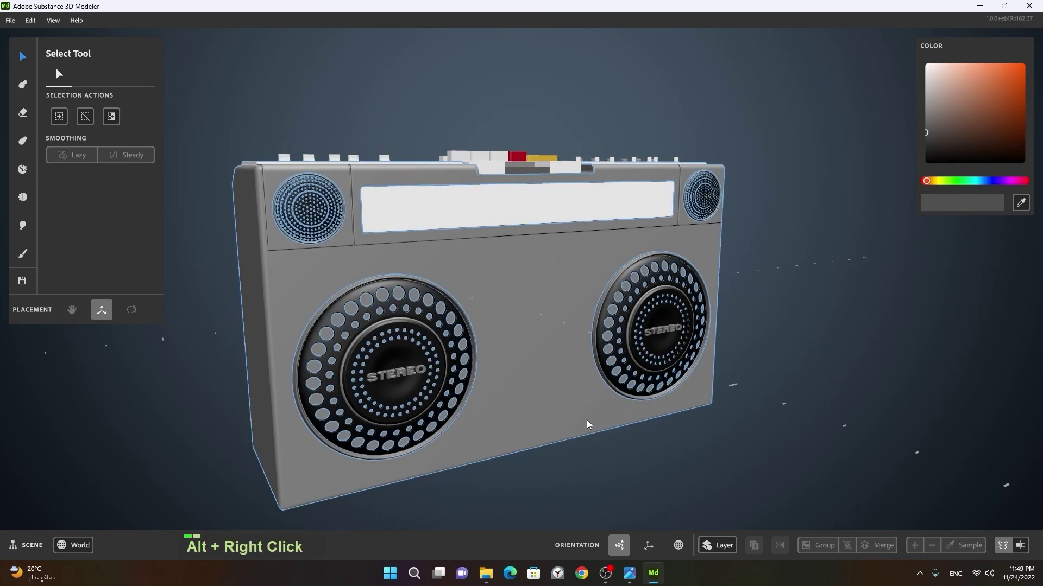
Save the finished boombox scene with Ctrl+S
{"action": "key", "text": "ctrl+s"}
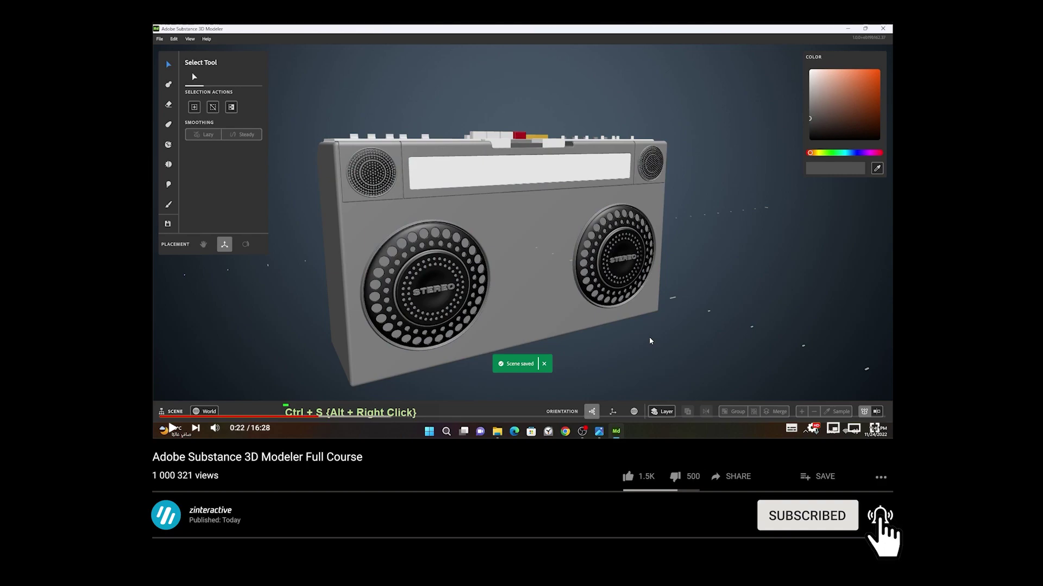
{"action": "key", "text": "ctrl+s"}
{"action": "right_click", "coordinate": [699, 435]}
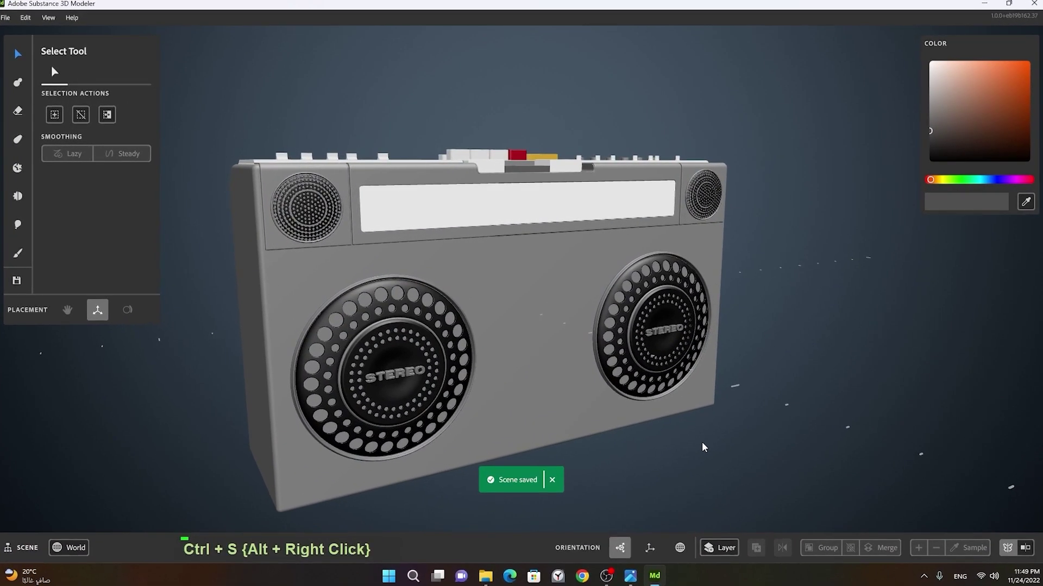